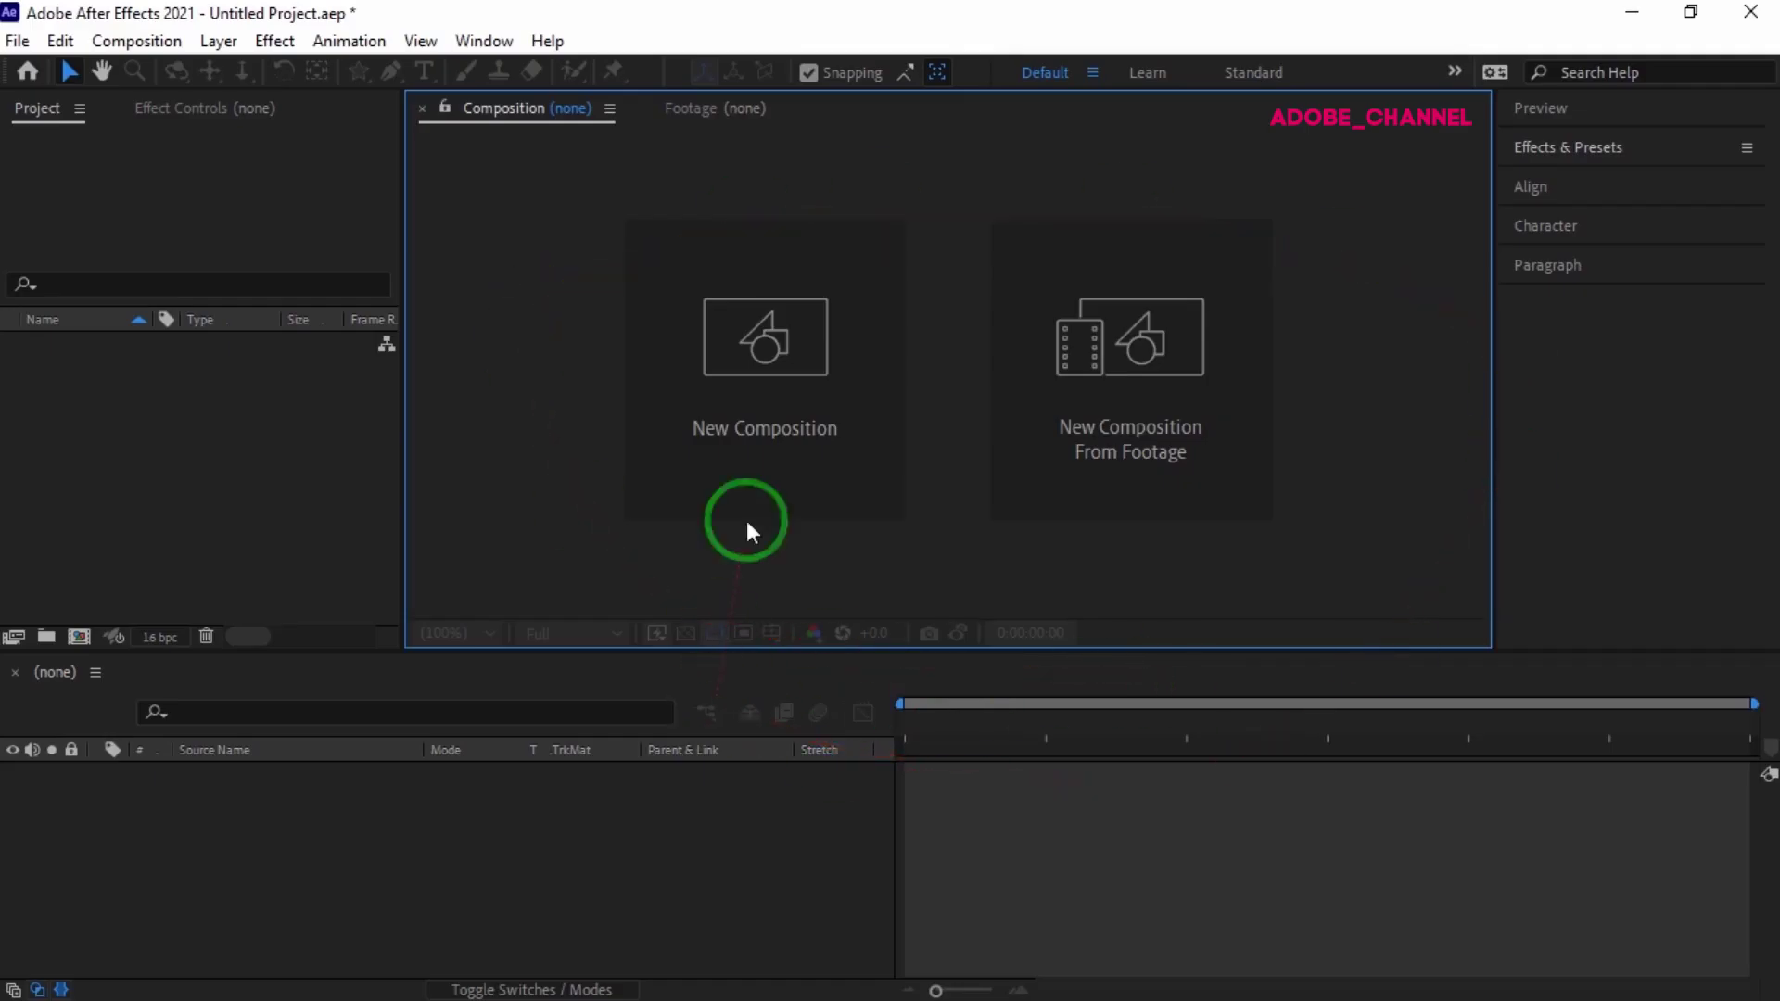
- Create a new HDTV 1080 25 composition named main
{"action": "left_click", "coordinate": [767, 485]}
{"action": "type", "text": "main"}
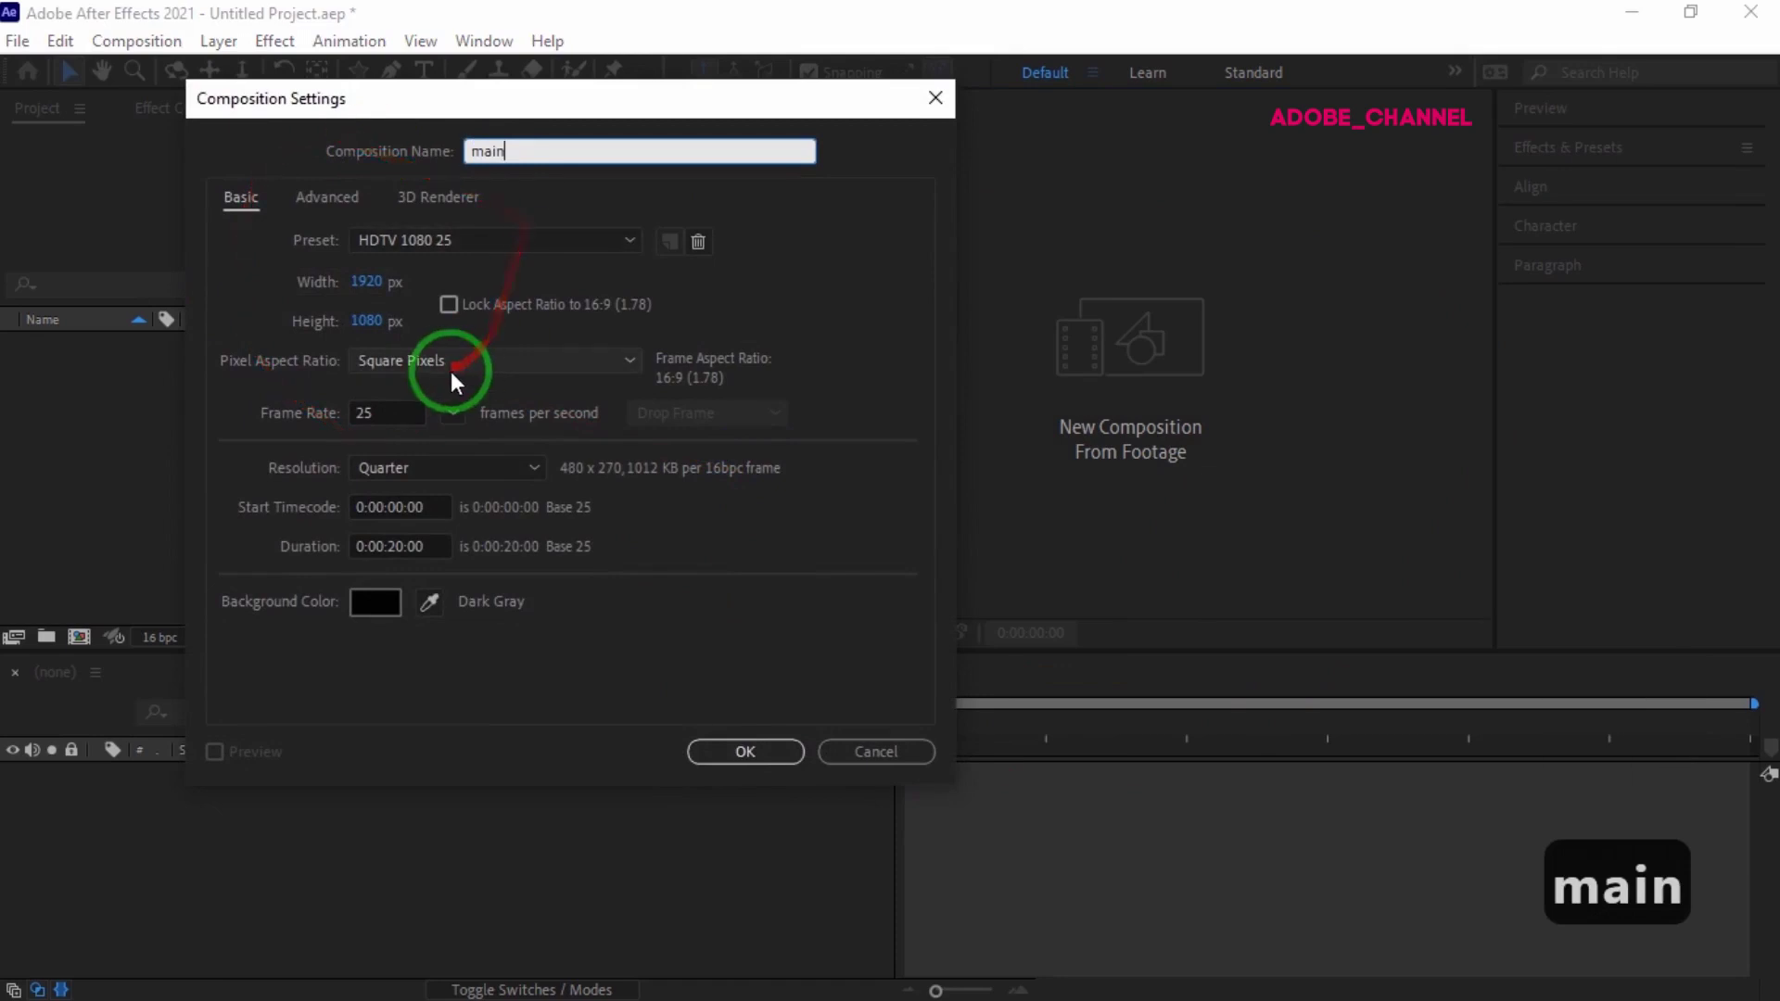
{"action": "left_click", "coordinate": [768, 761]}
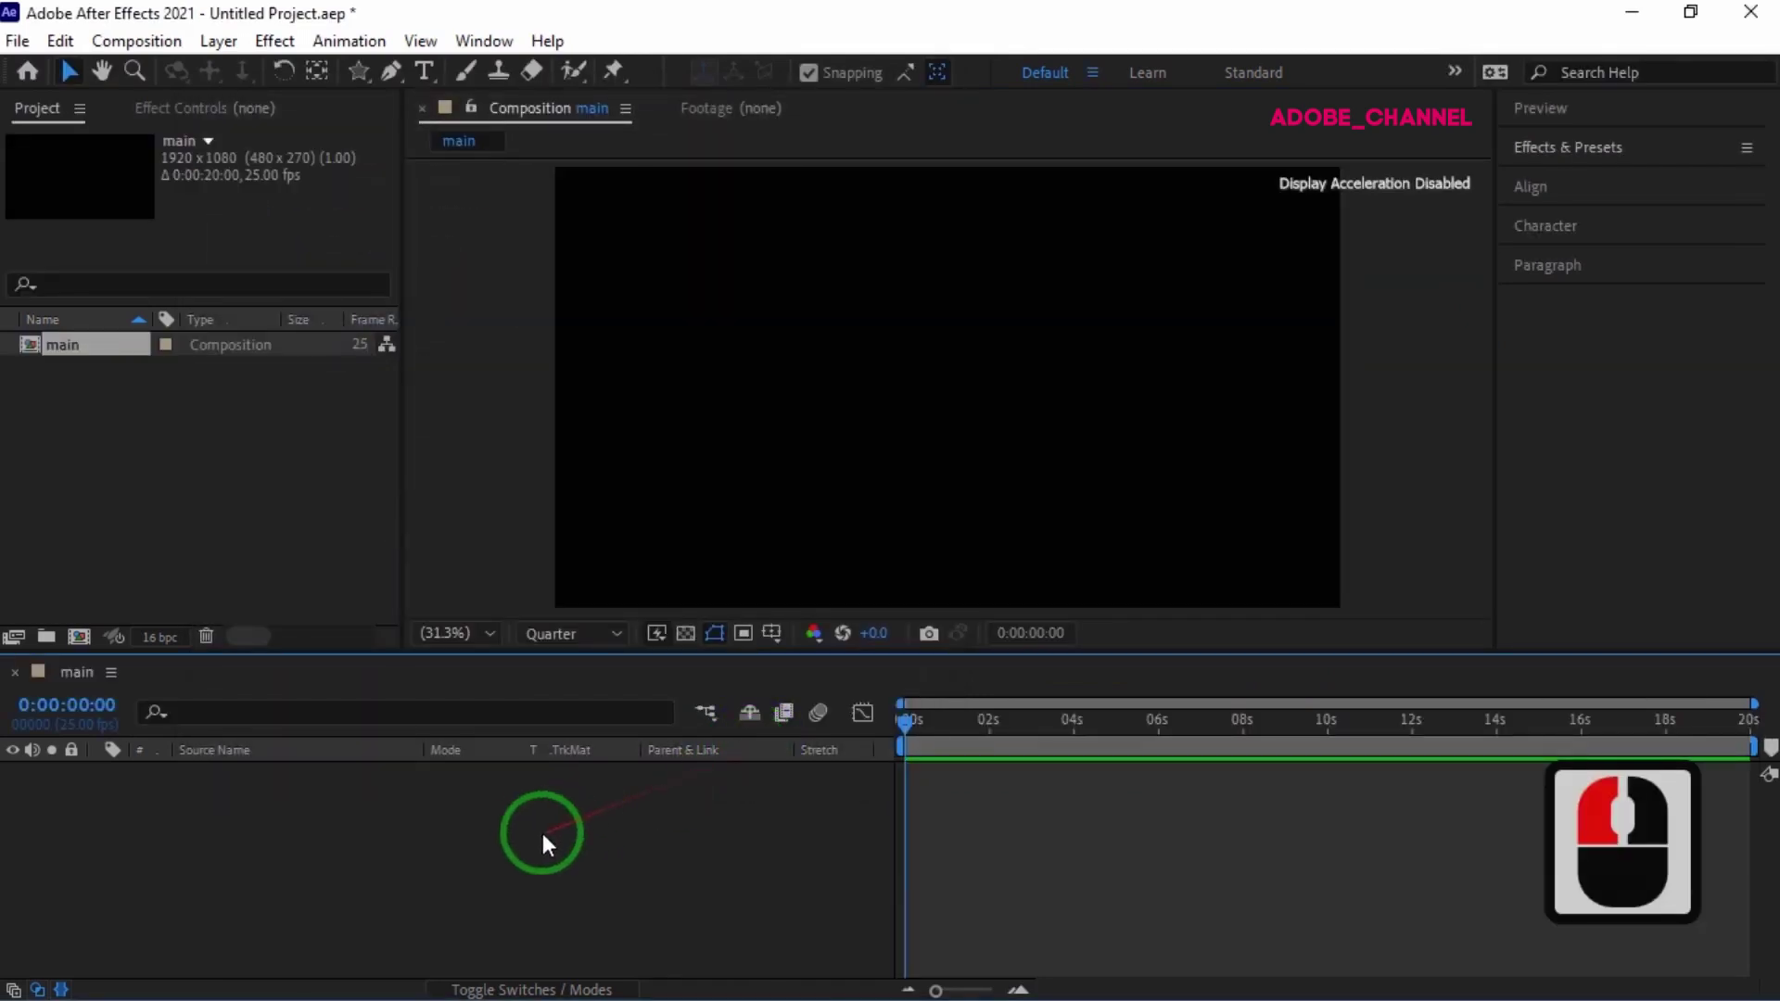
- Add a full-frame black solid named star1 via New > Solid
{"action": "right_click", "coordinate": [546, 838]}
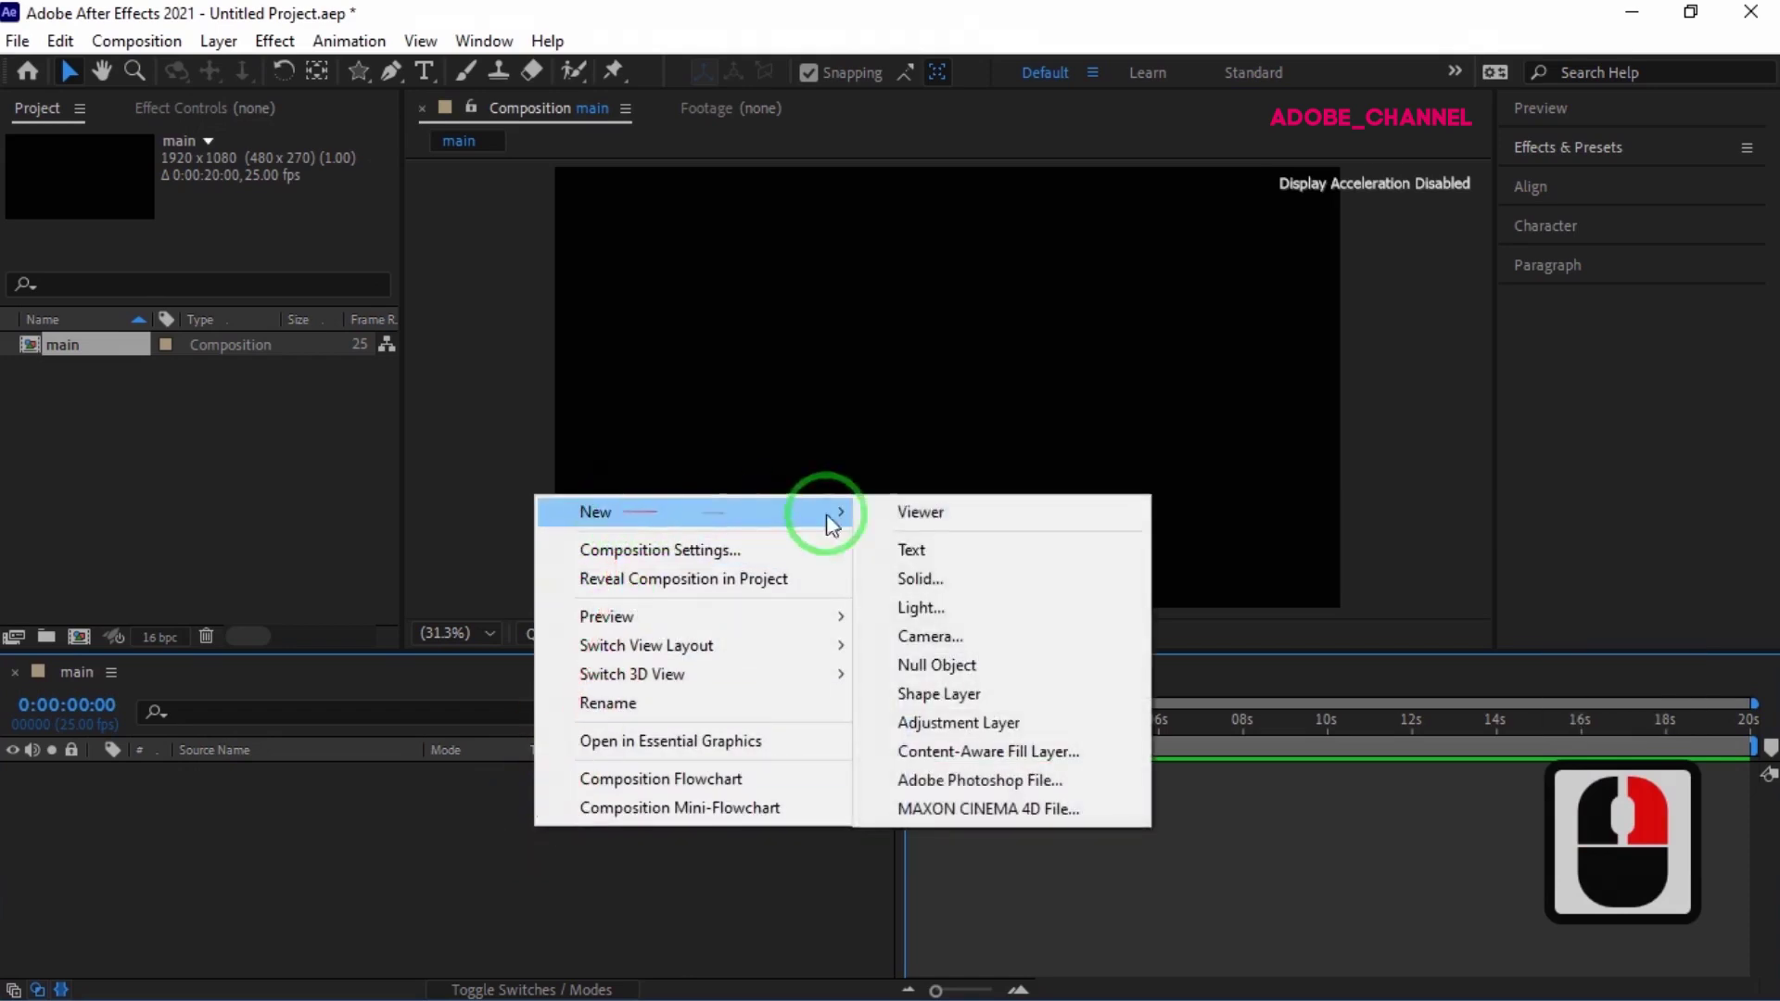
{"action": "left_click", "coordinate": [926, 589]}
{"action": "type", "text": "st"}
{"action": "left_click", "coordinate": [666, 679]}
{"action": "key", "text": "ctrl+1"}
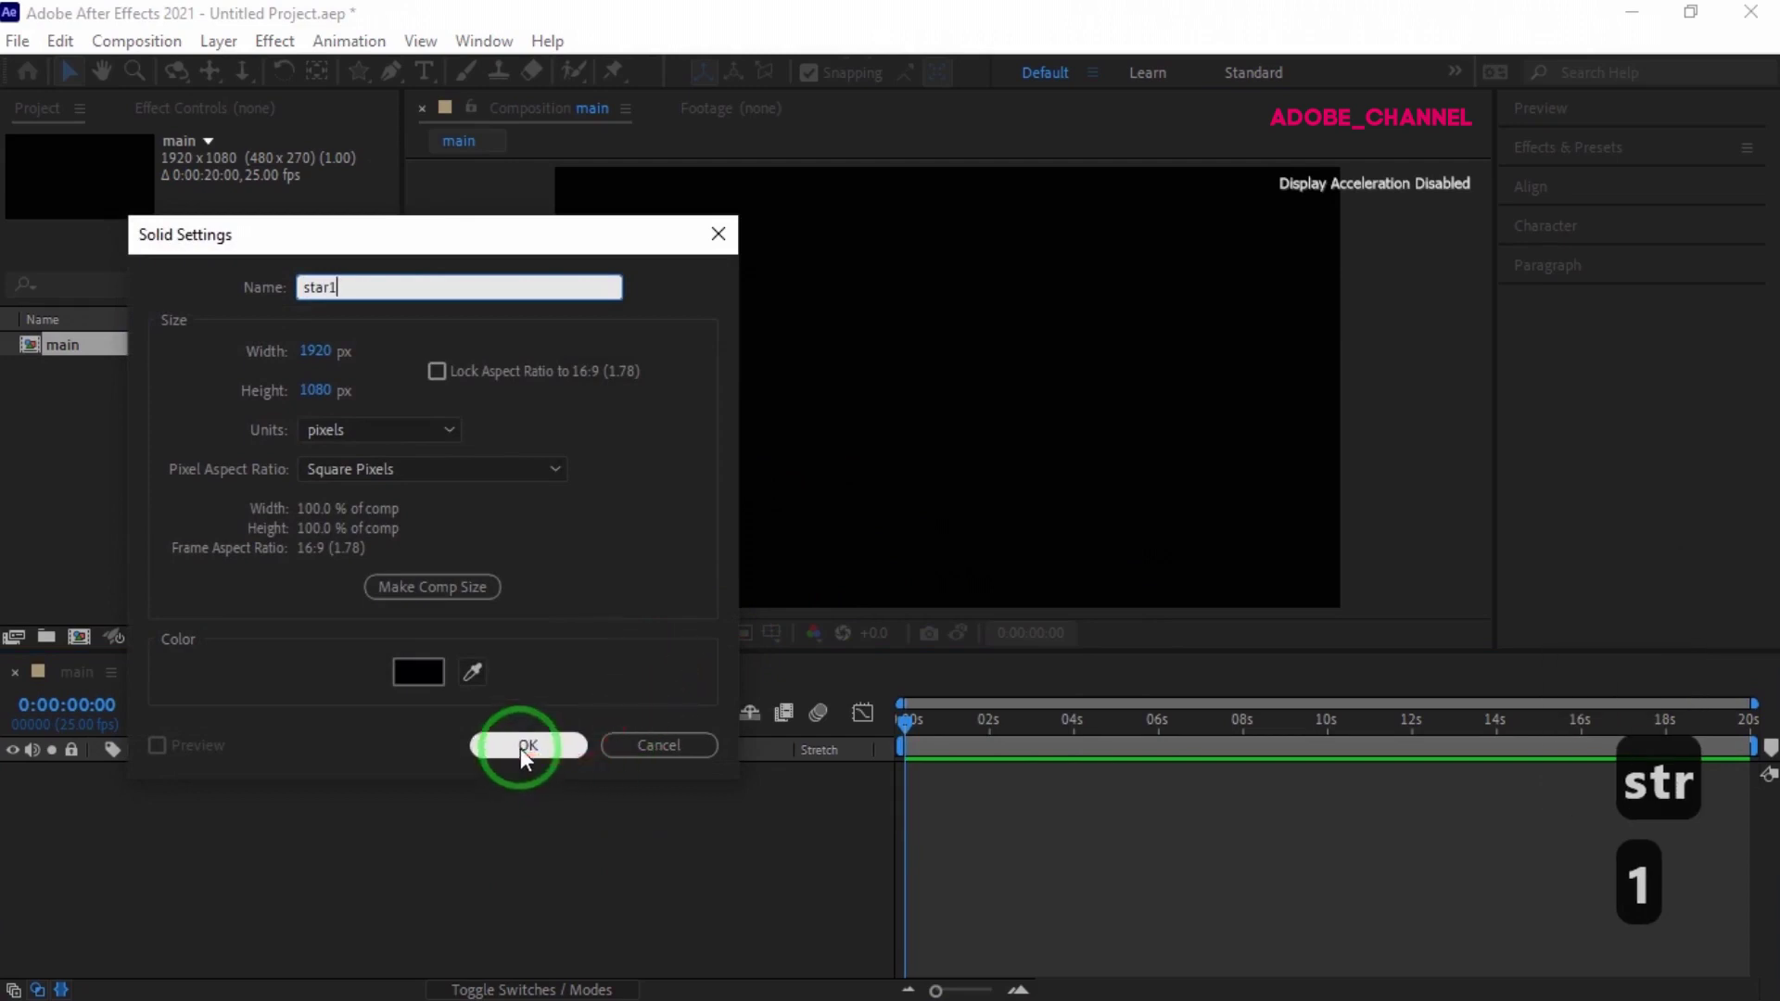
{"action": "left_click_drag", "start_coordinate": [532, 759], "coordinate": [372, 82]}
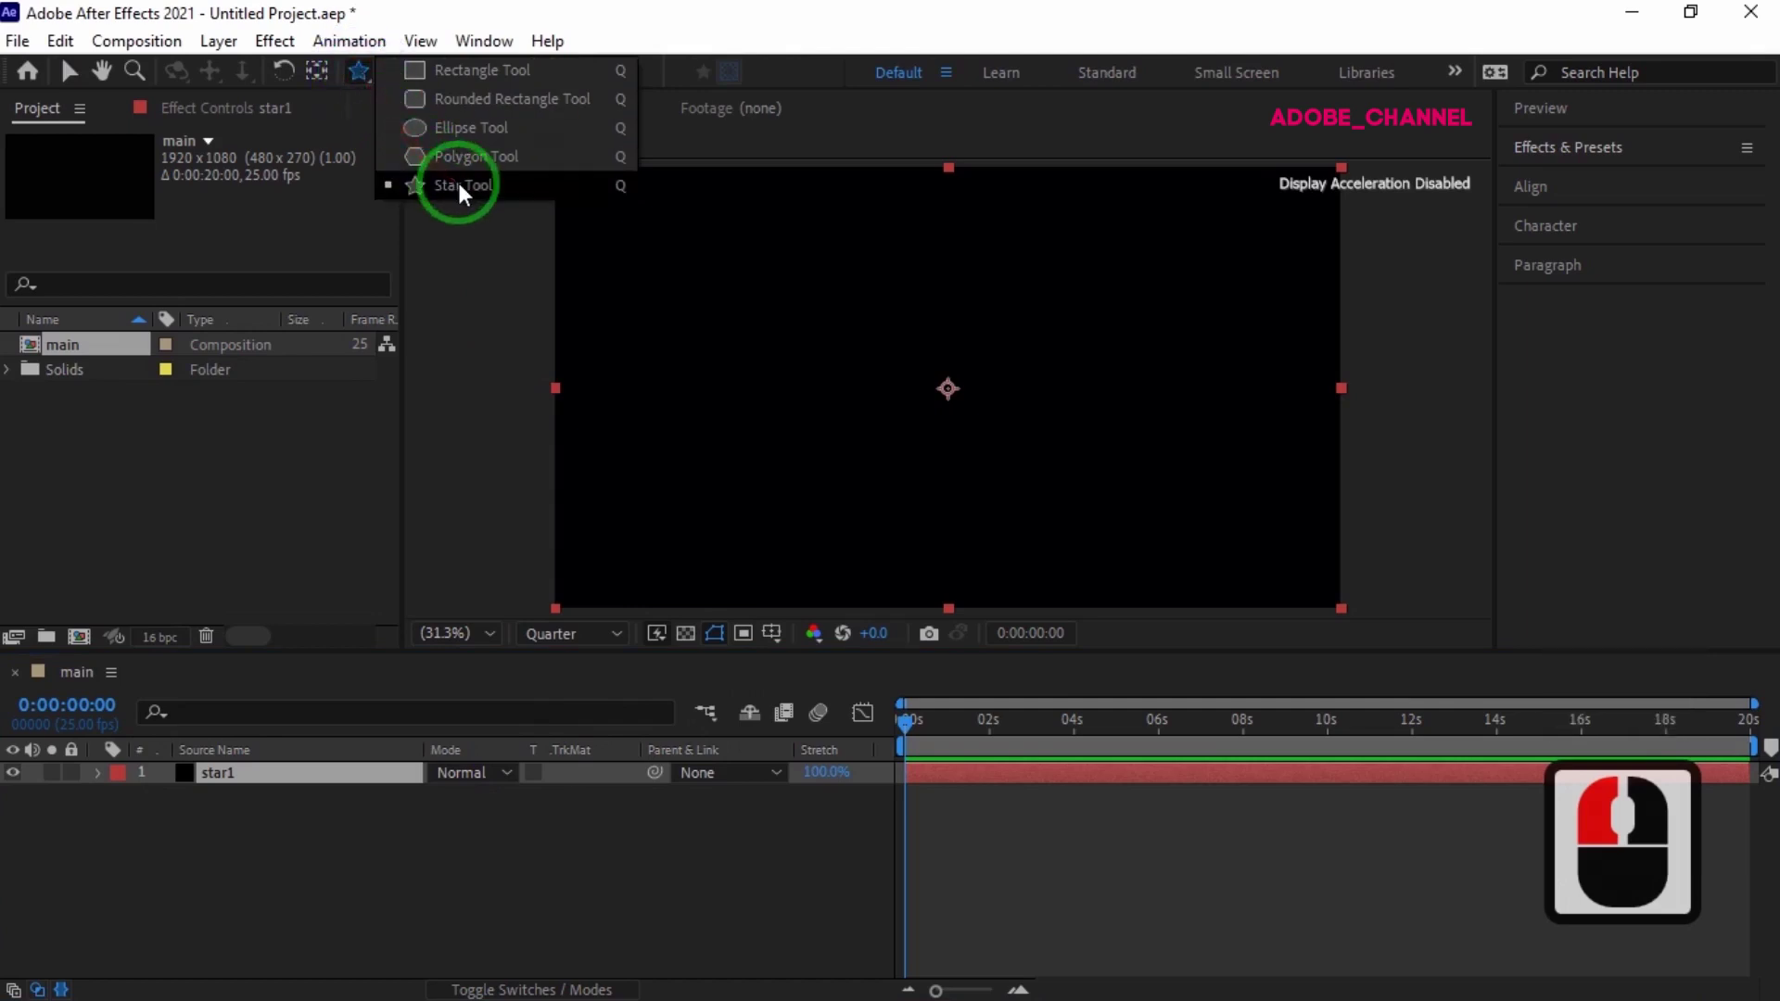
- Draw a star mask on star1 with the Star Tool and scale it down, centred in frame
{"action": "left_click", "coordinate": [466, 197]}
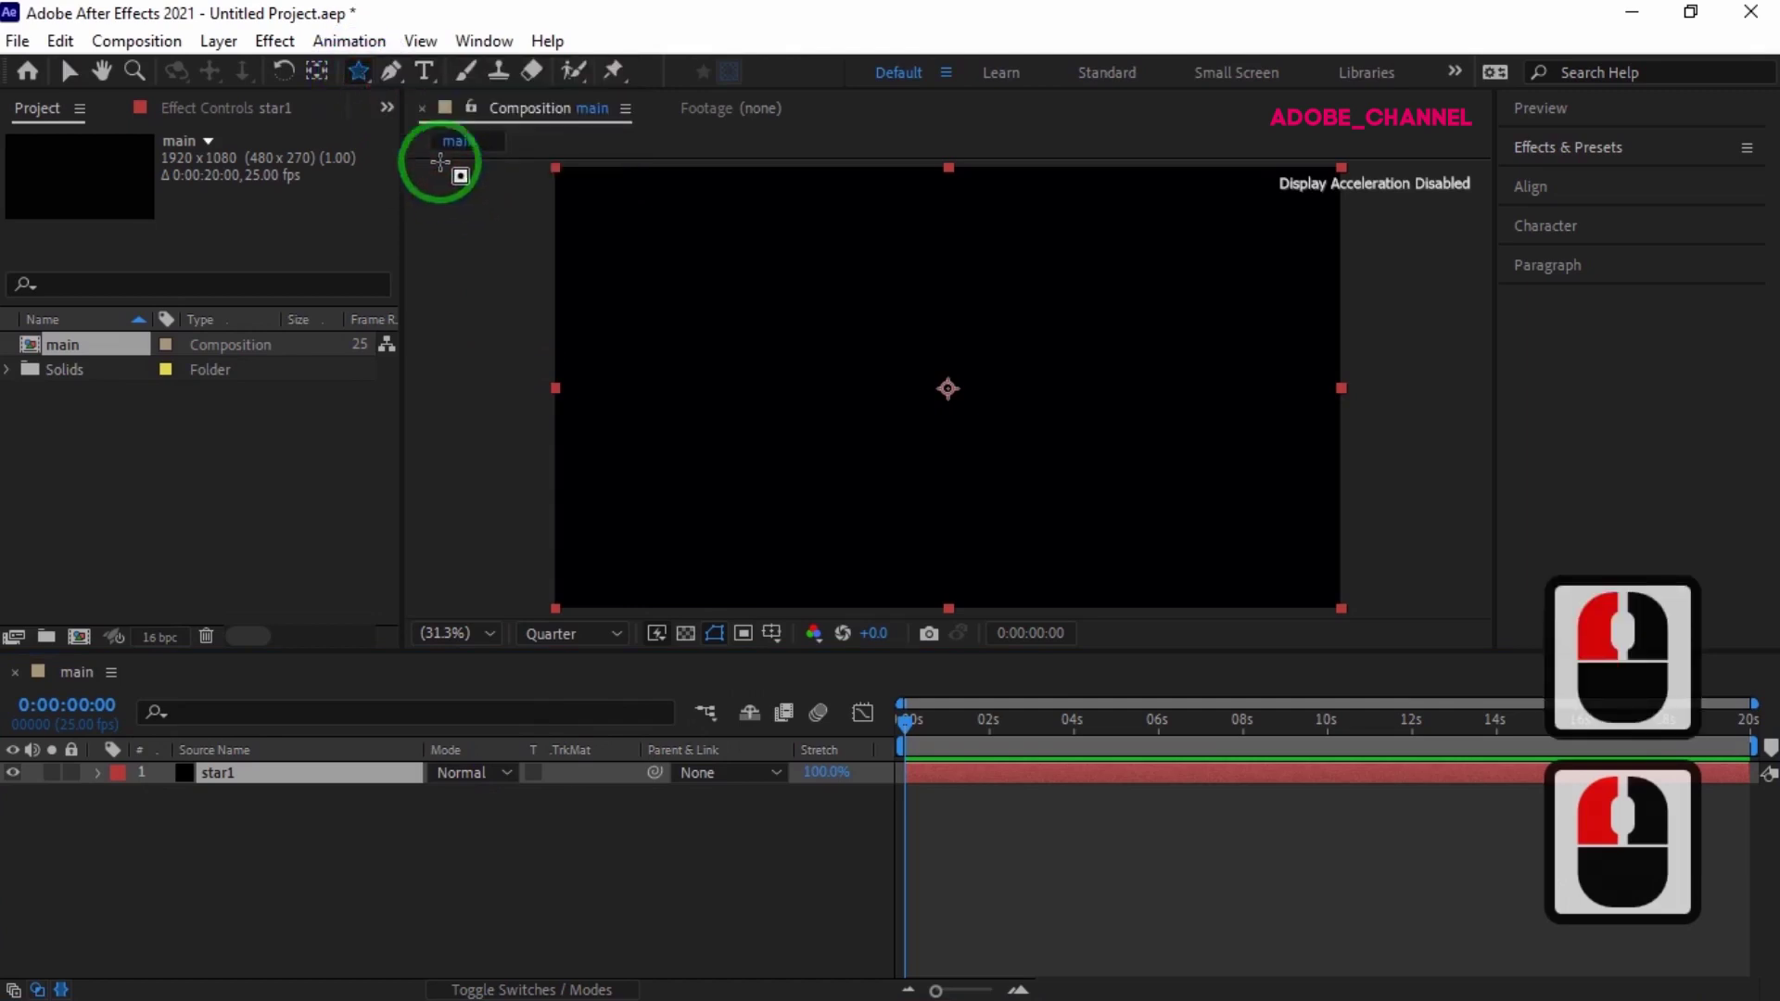
{"action": "double_click", "coordinate": [372, 83]}
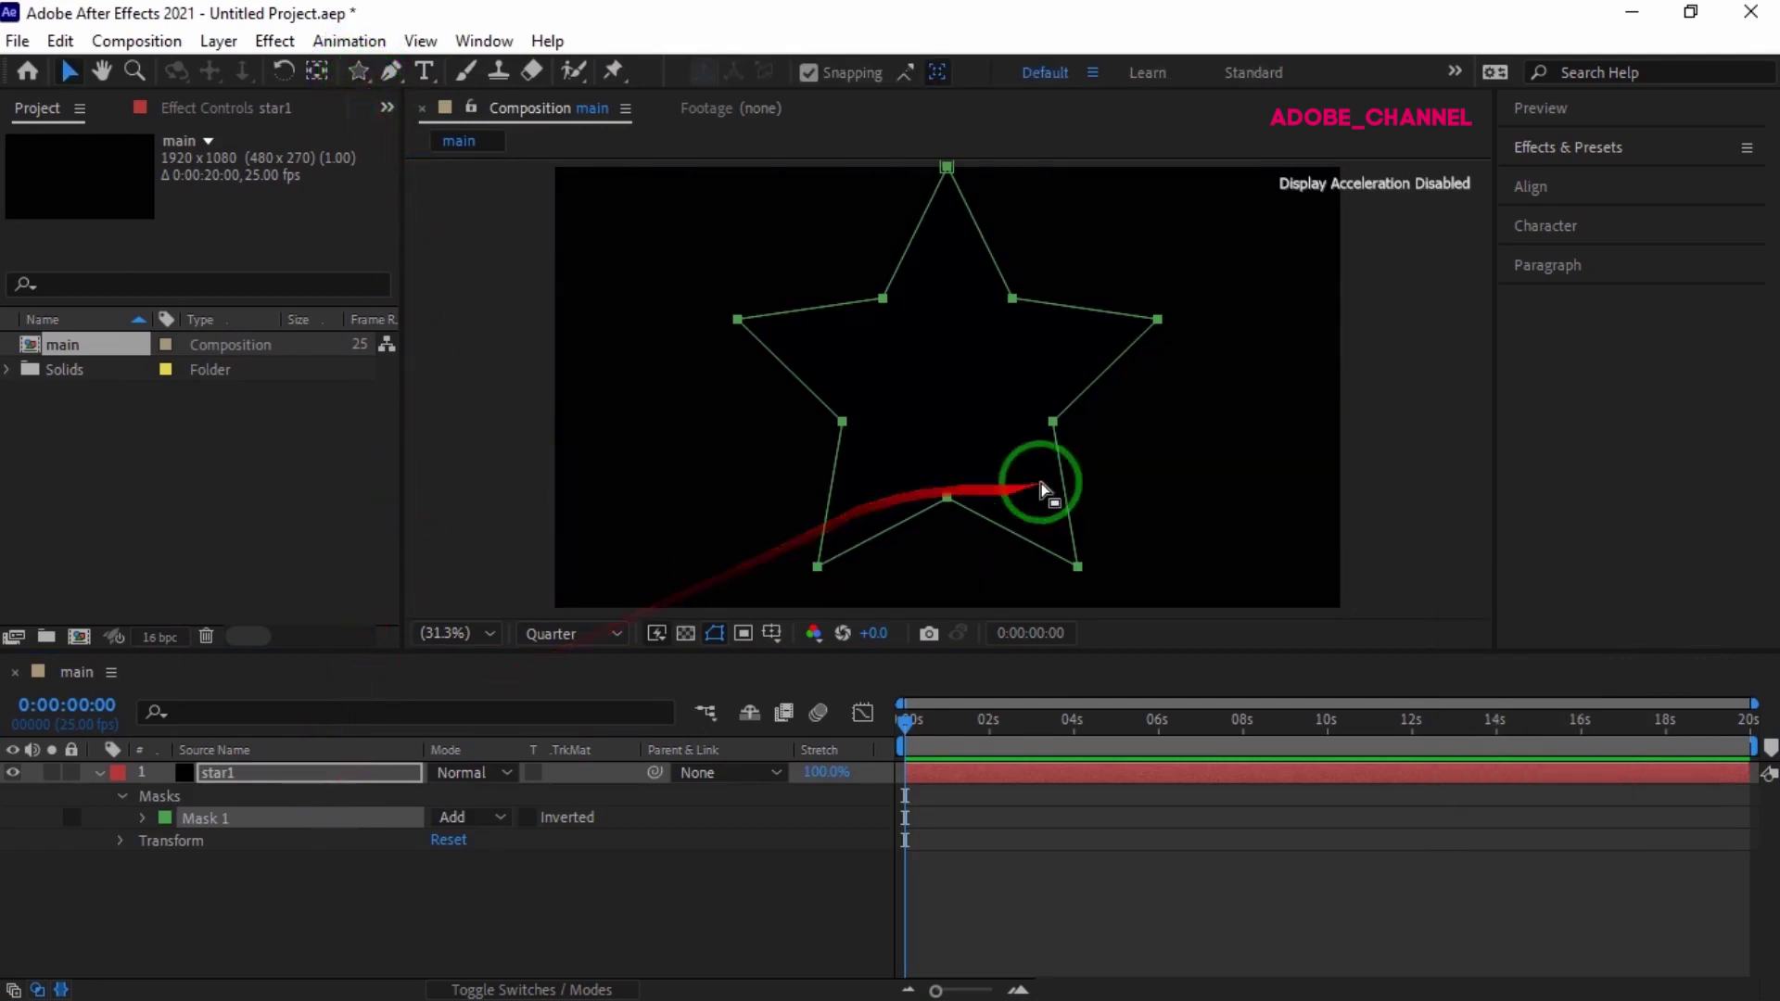
{"action": "double_click", "coordinate": [1073, 499]}
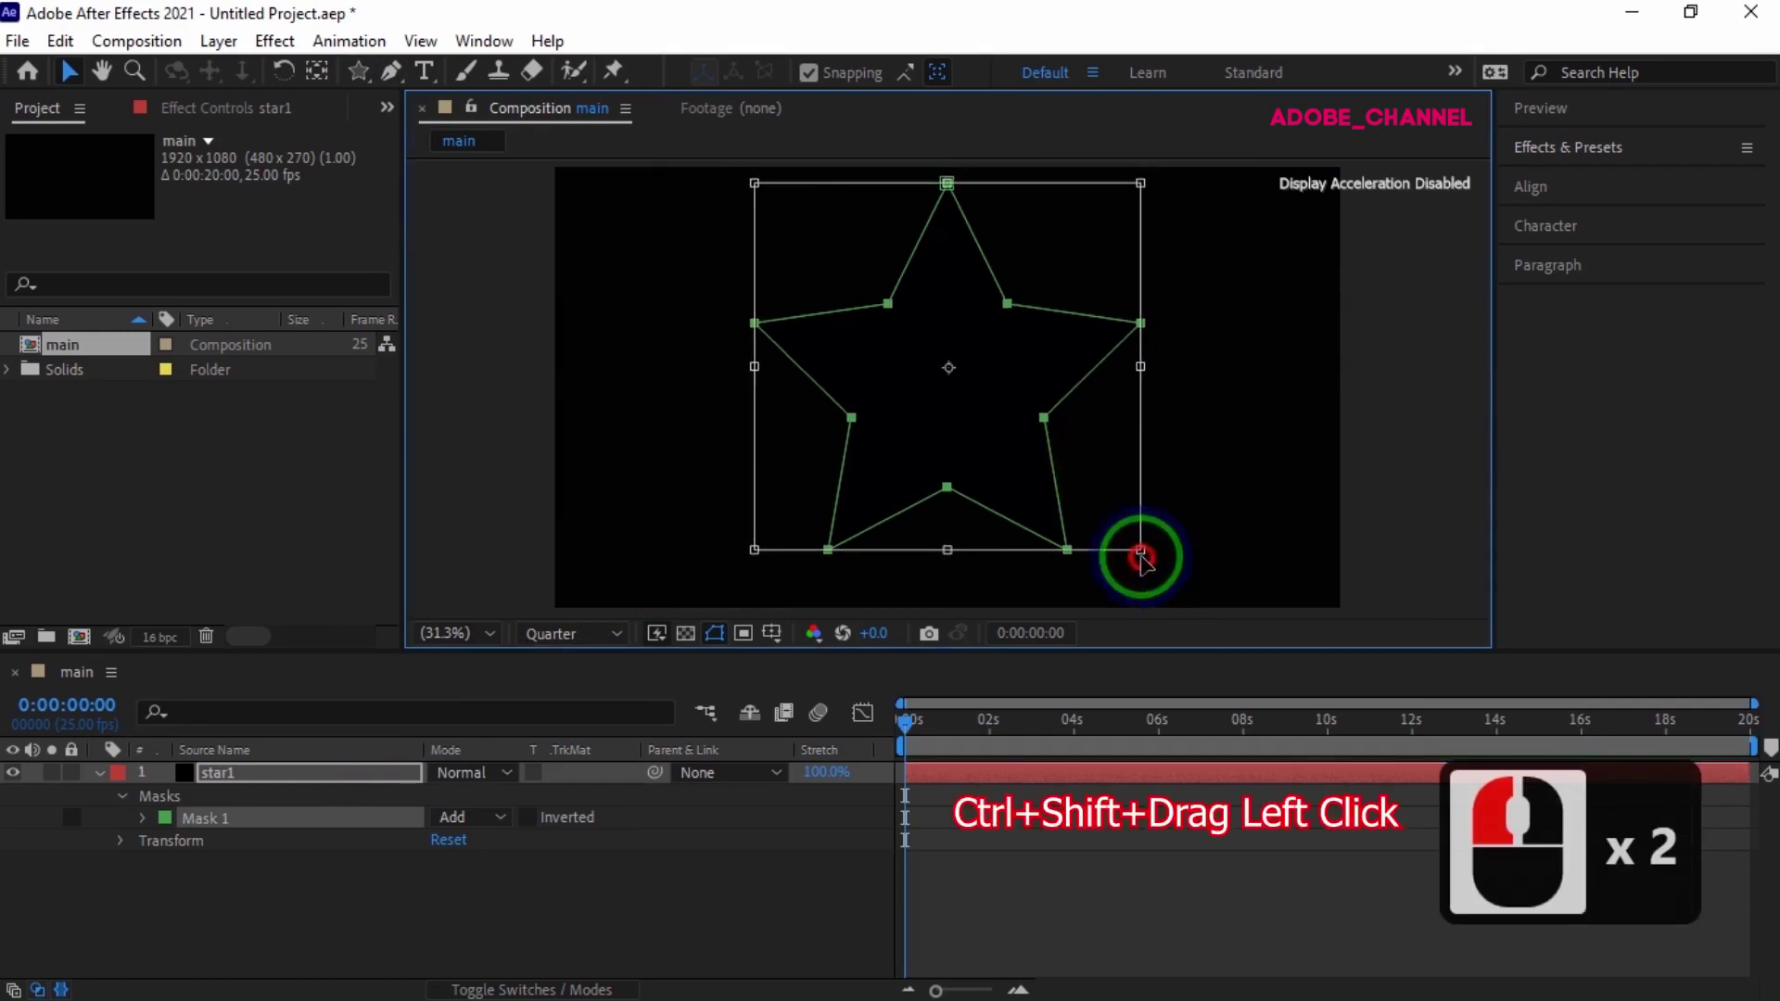
{"action": "left_click", "coordinate": [1142, 562]}
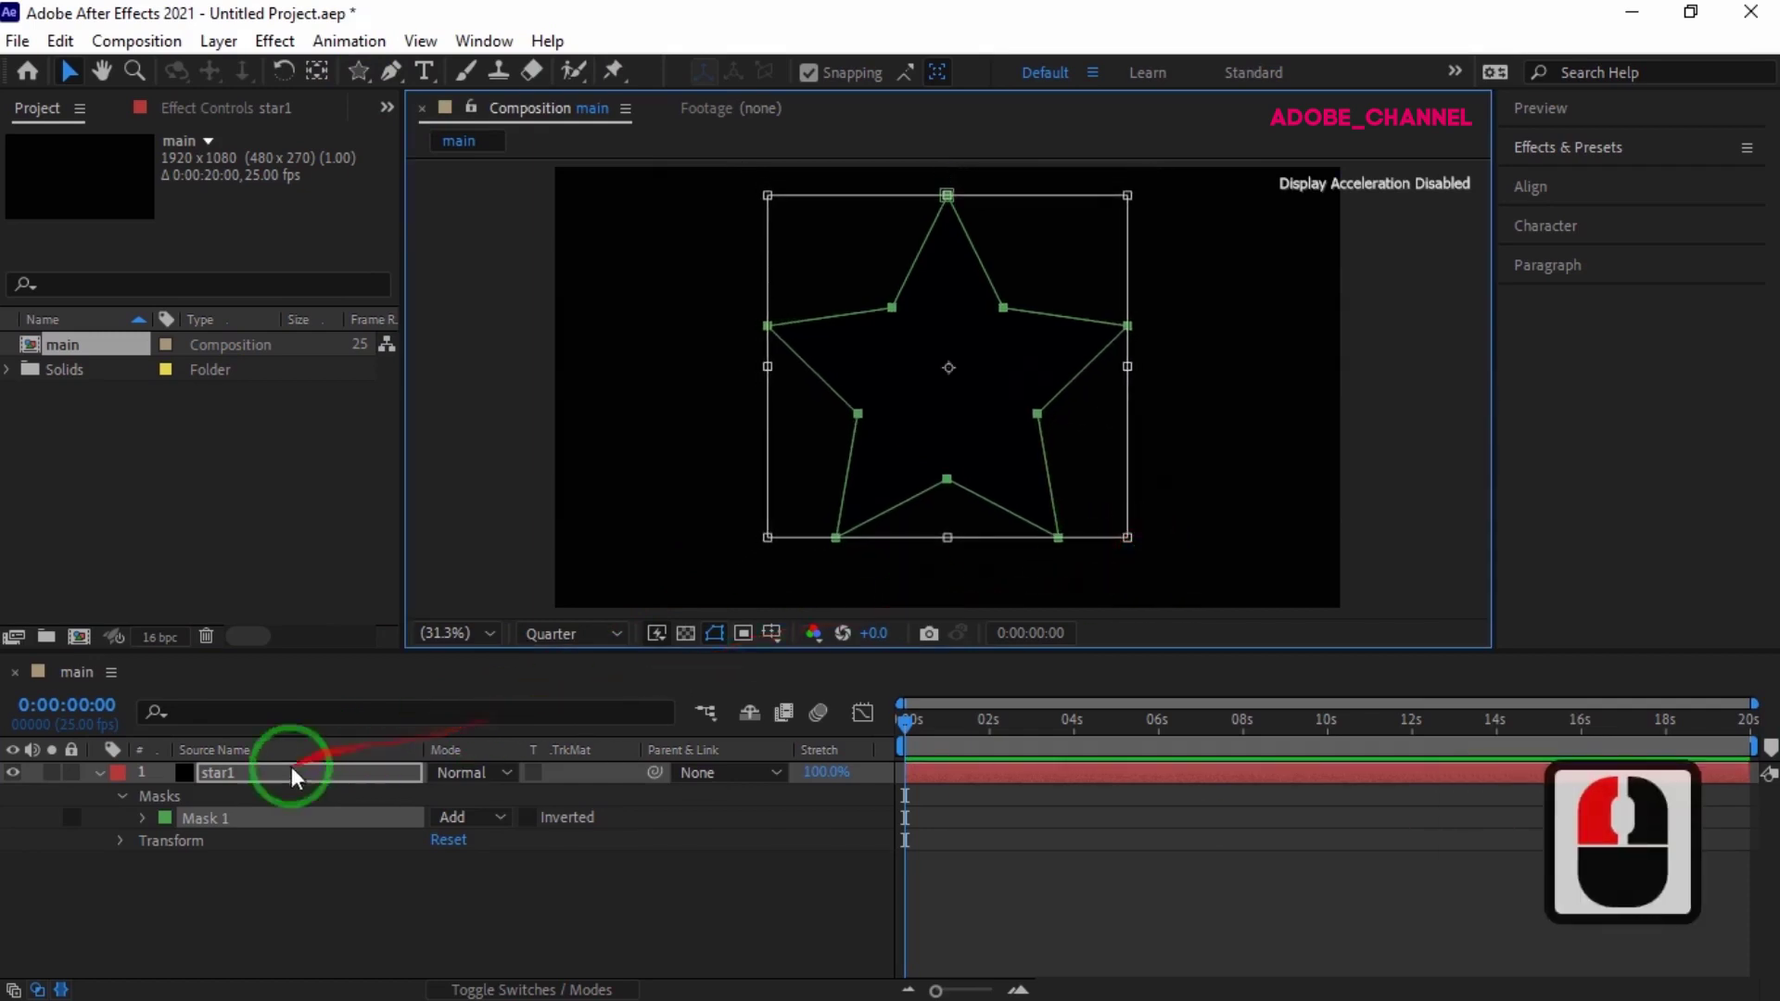
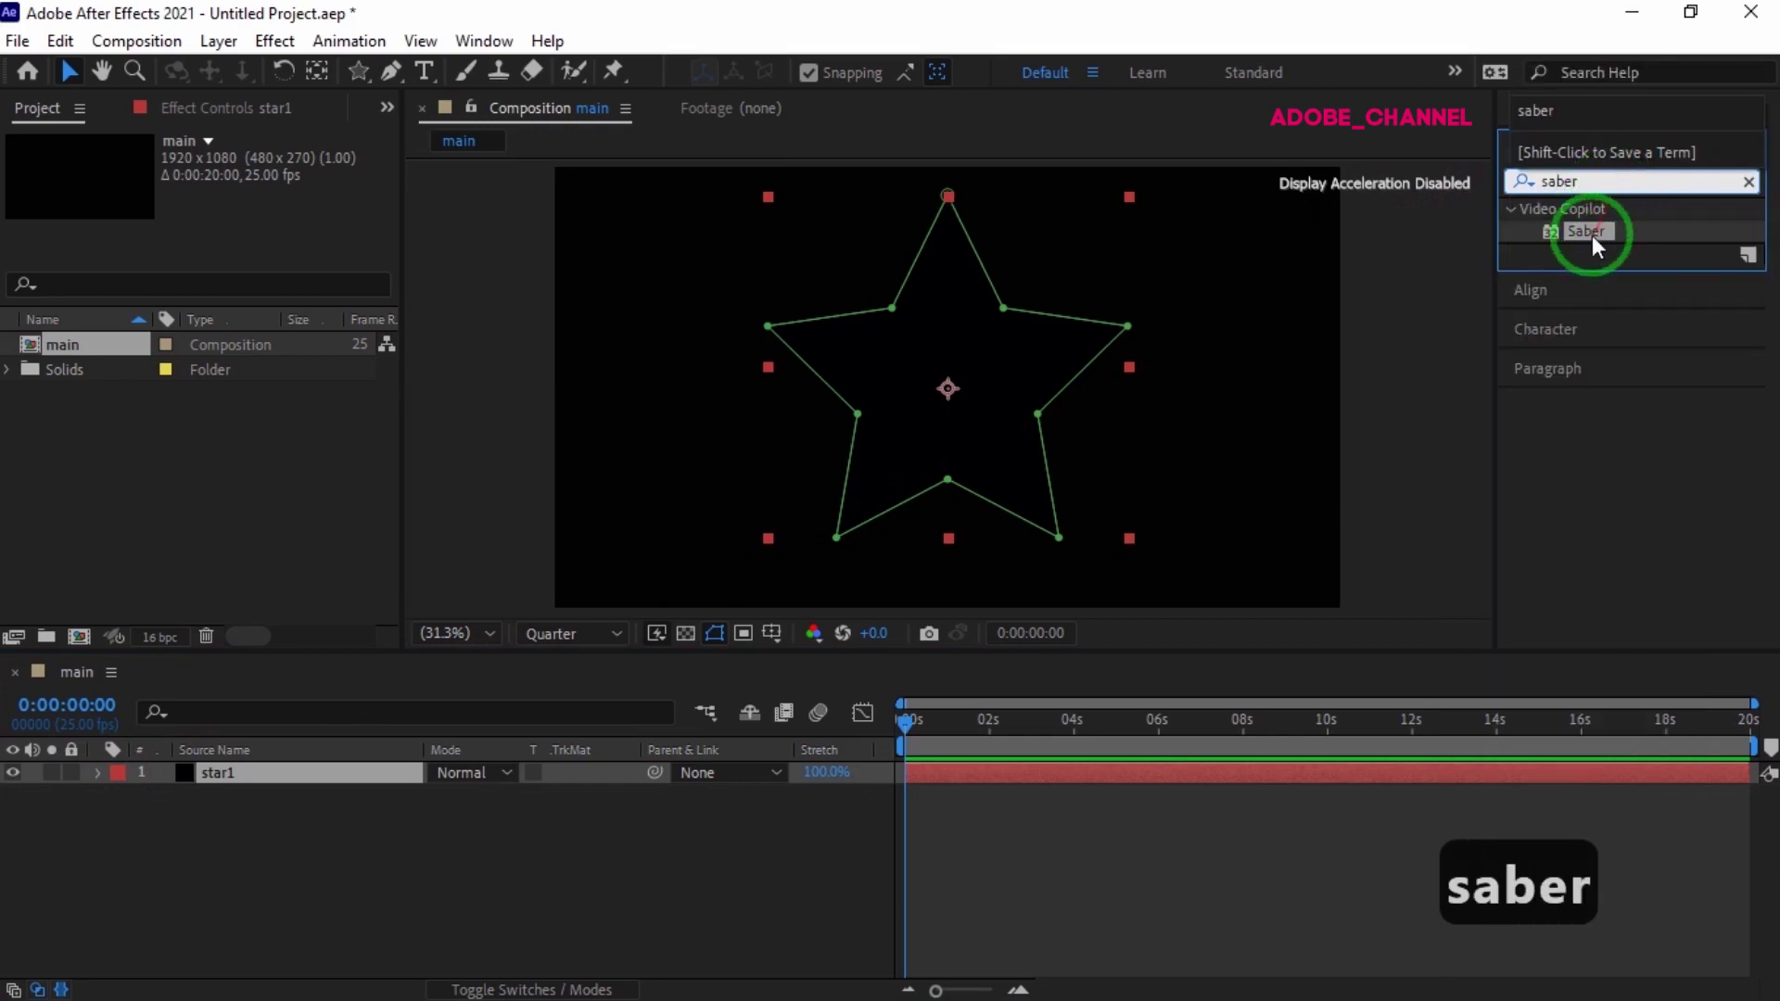
- Apply Saber to star1 with Core Type set to Layer Masks so the star glows blue
{"action": "double_click", "coordinate": [1604, 247]}
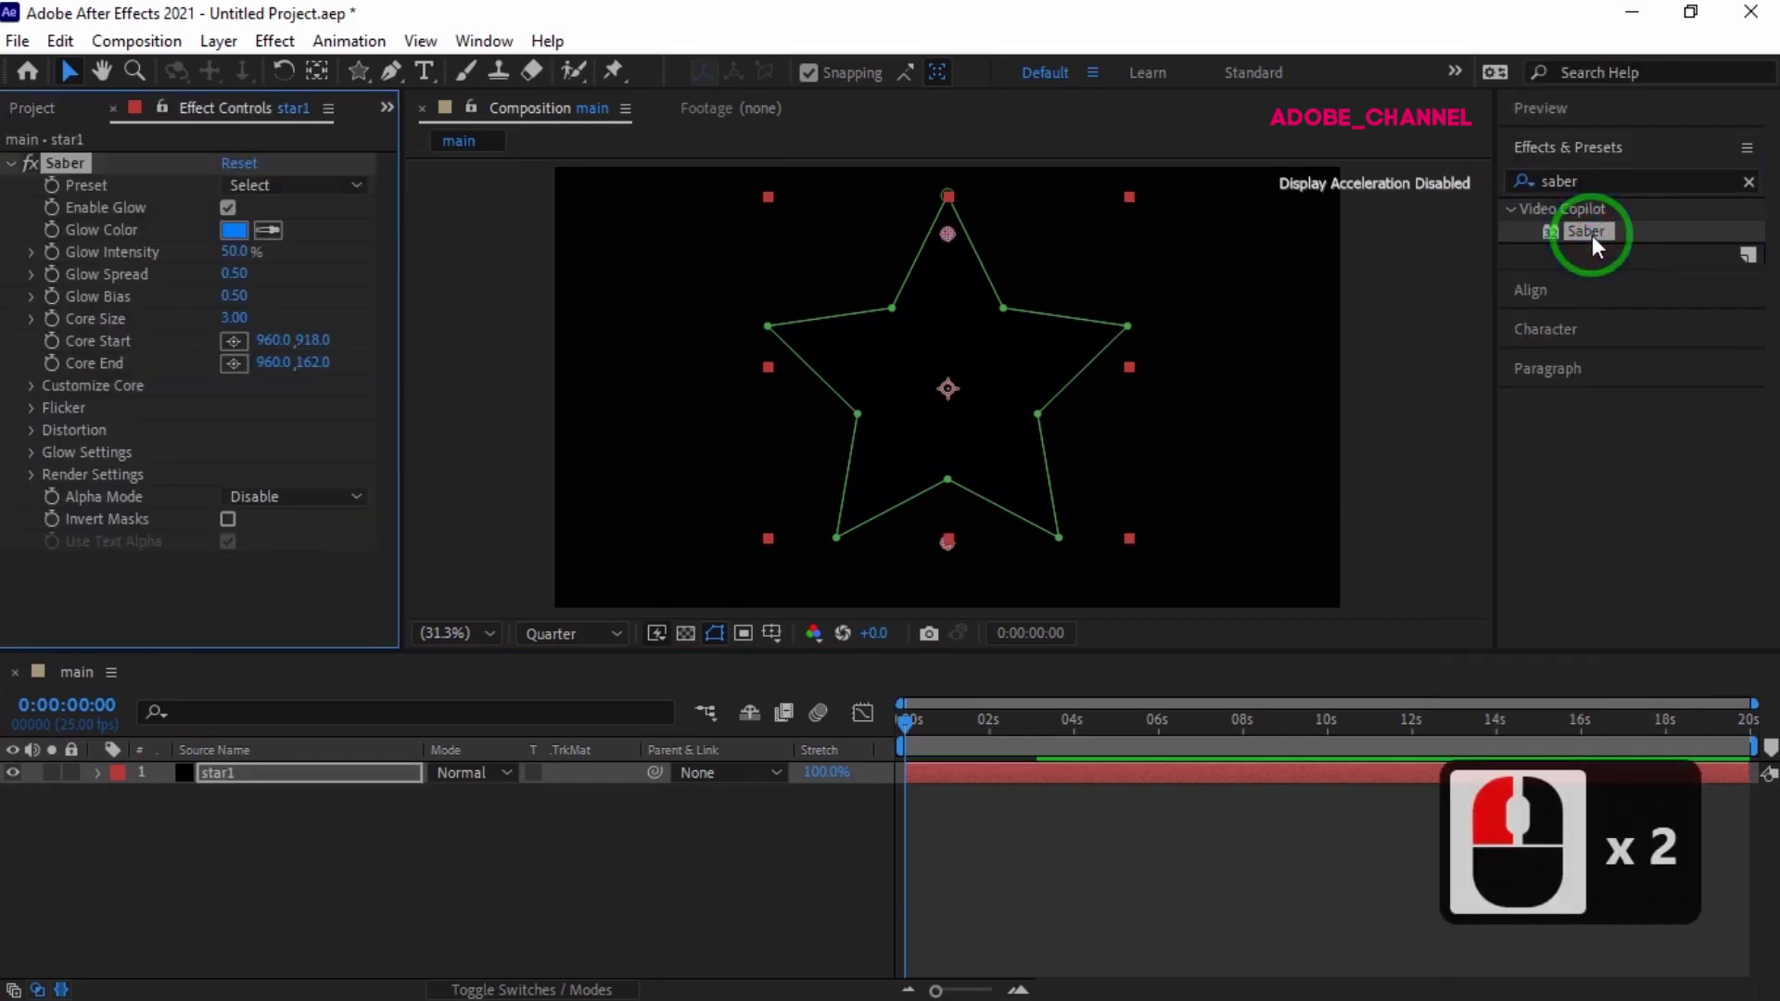
{"action": "left_click", "coordinate": [45, 396]}
{"action": "left_click", "coordinate": [325, 379]}
{"action": "left_click", "coordinate": [323, 435]}
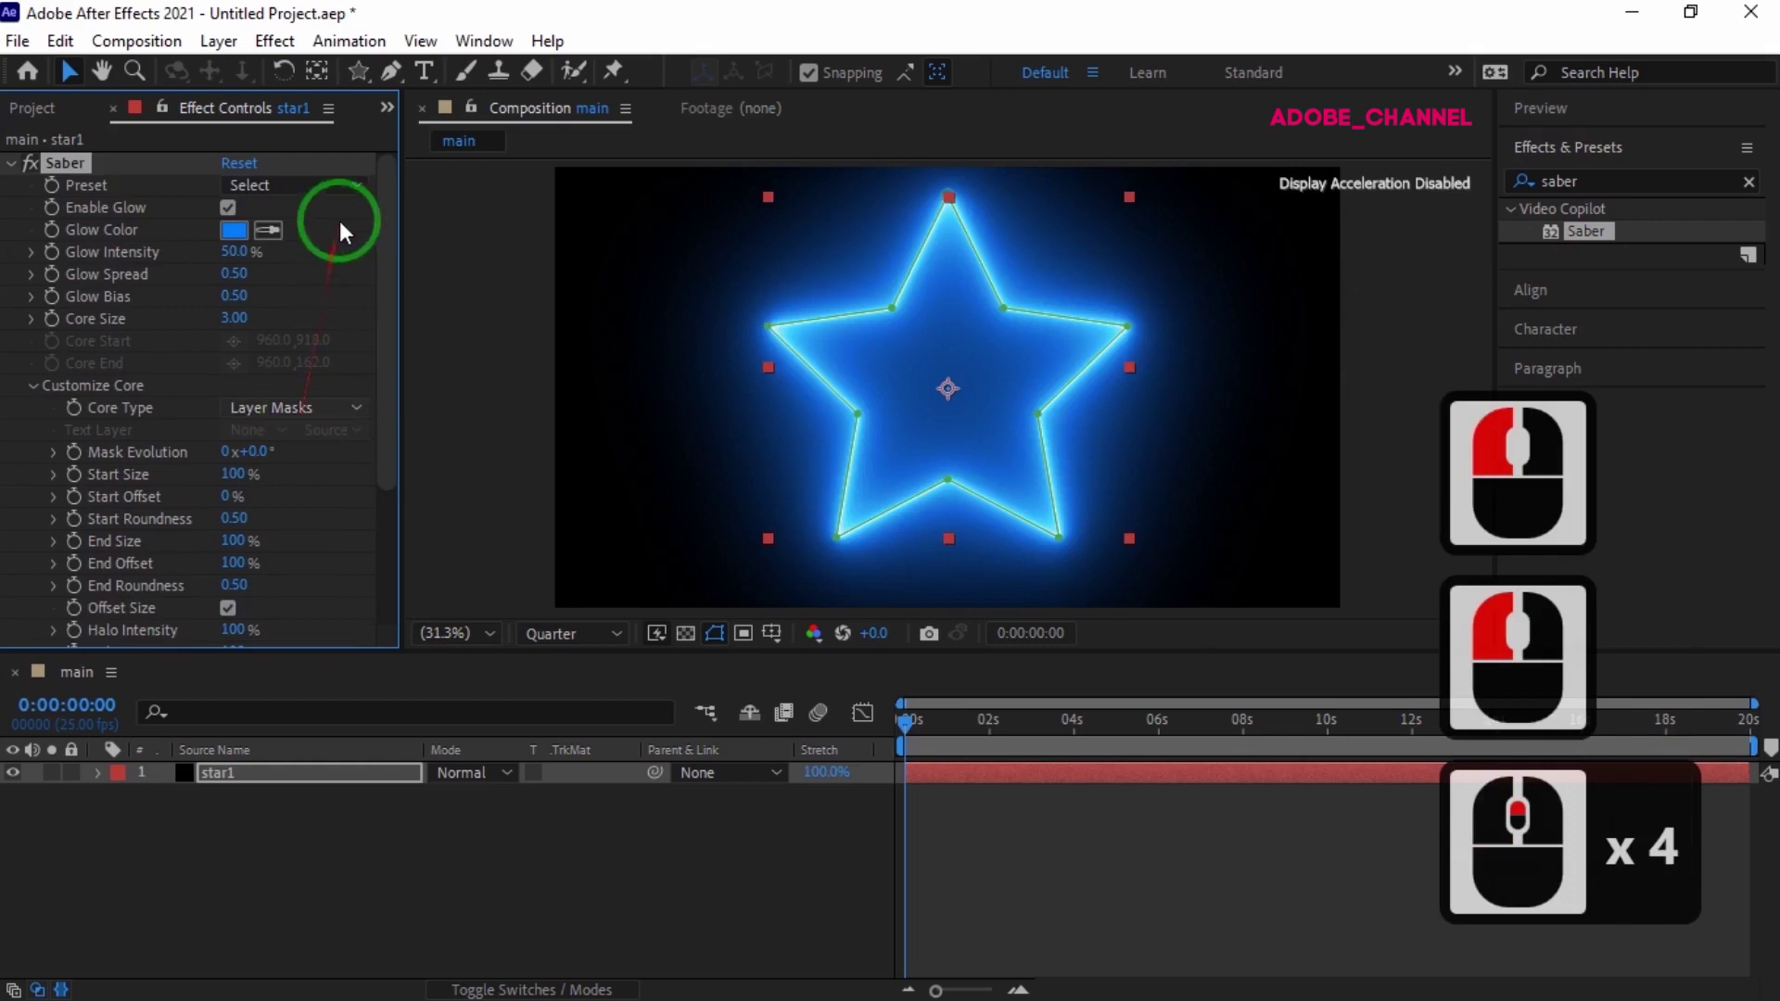
- Set Saber to the Energy preset with glow colour 7800FF and select the star1 layer
{"action": "left_click", "coordinate": [369, 196]}
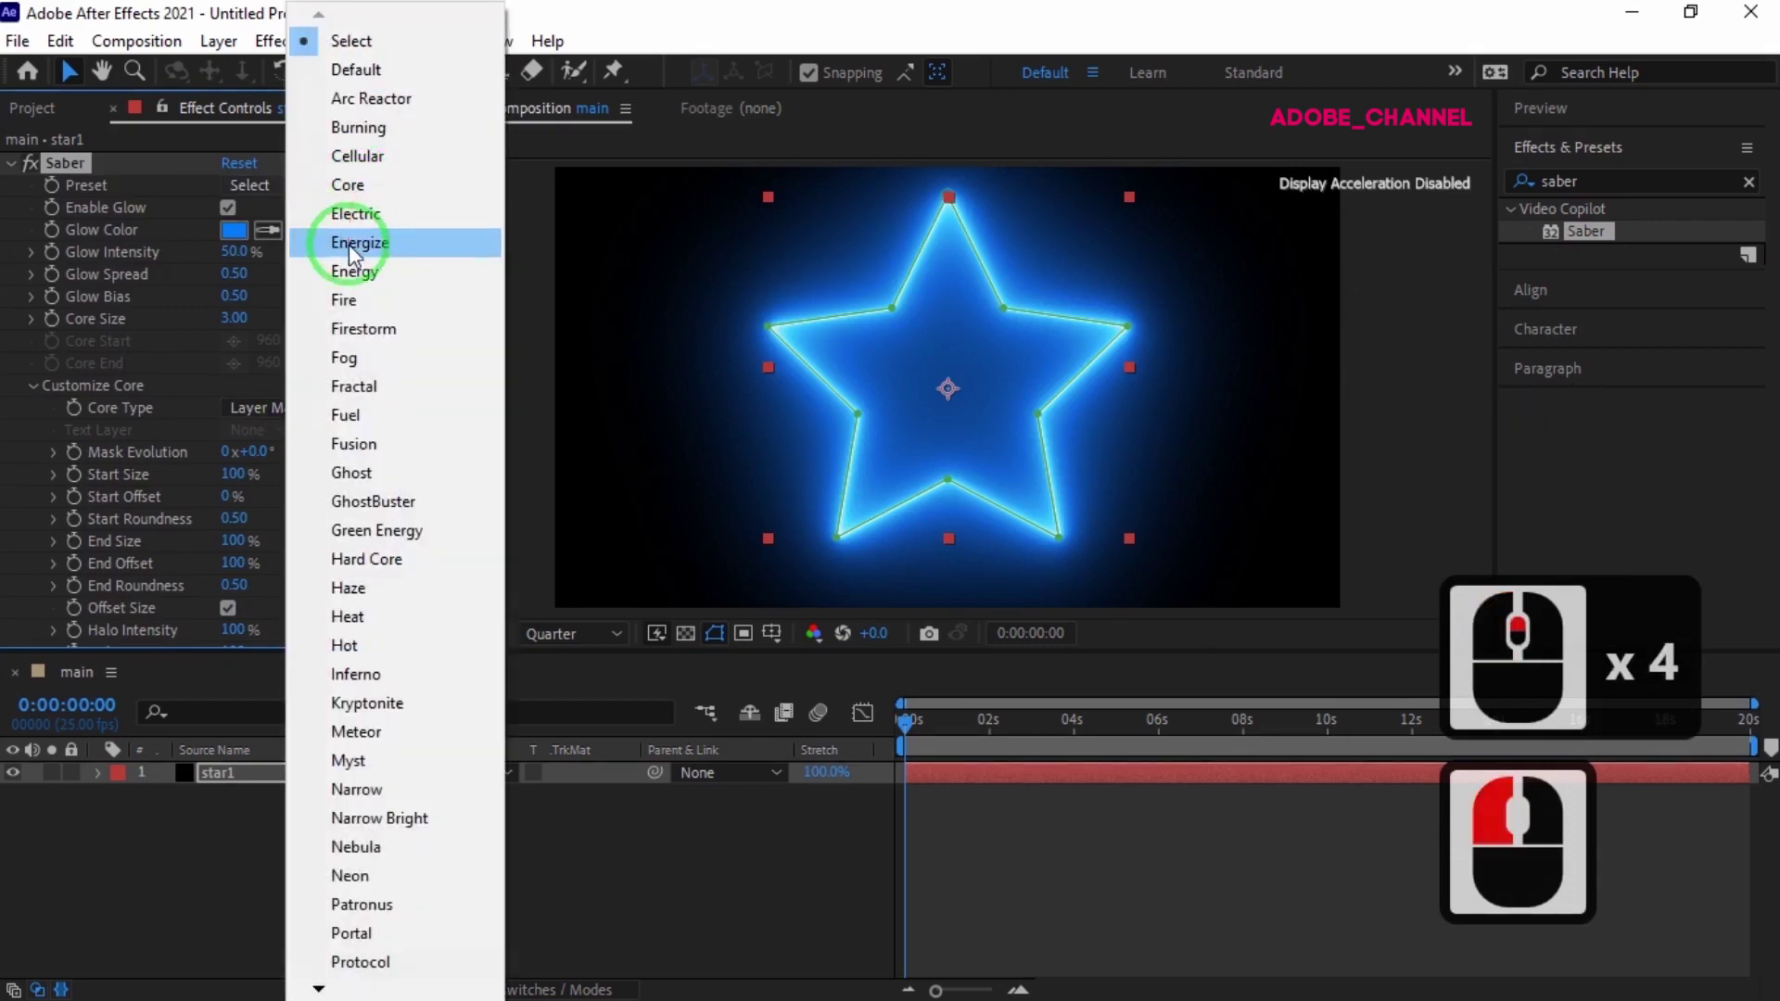
{"action": "left_click", "coordinate": [361, 274]}
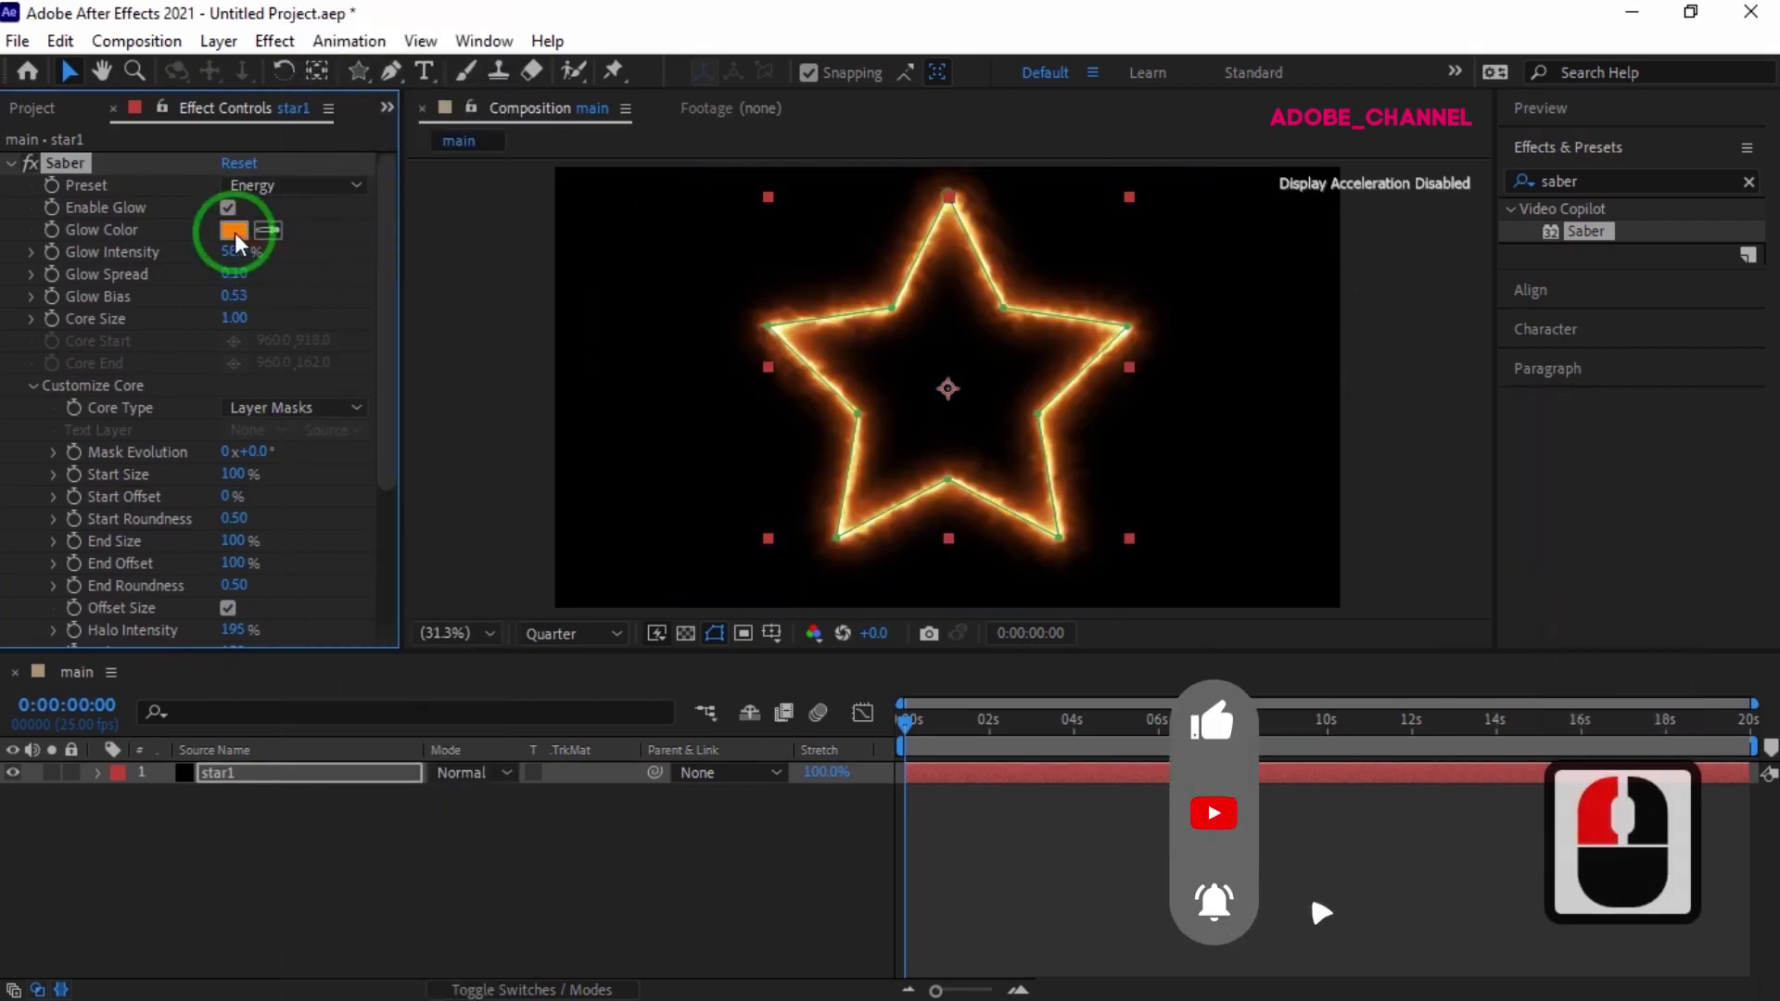
{"action": "left_click", "coordinate": [246, 244]}
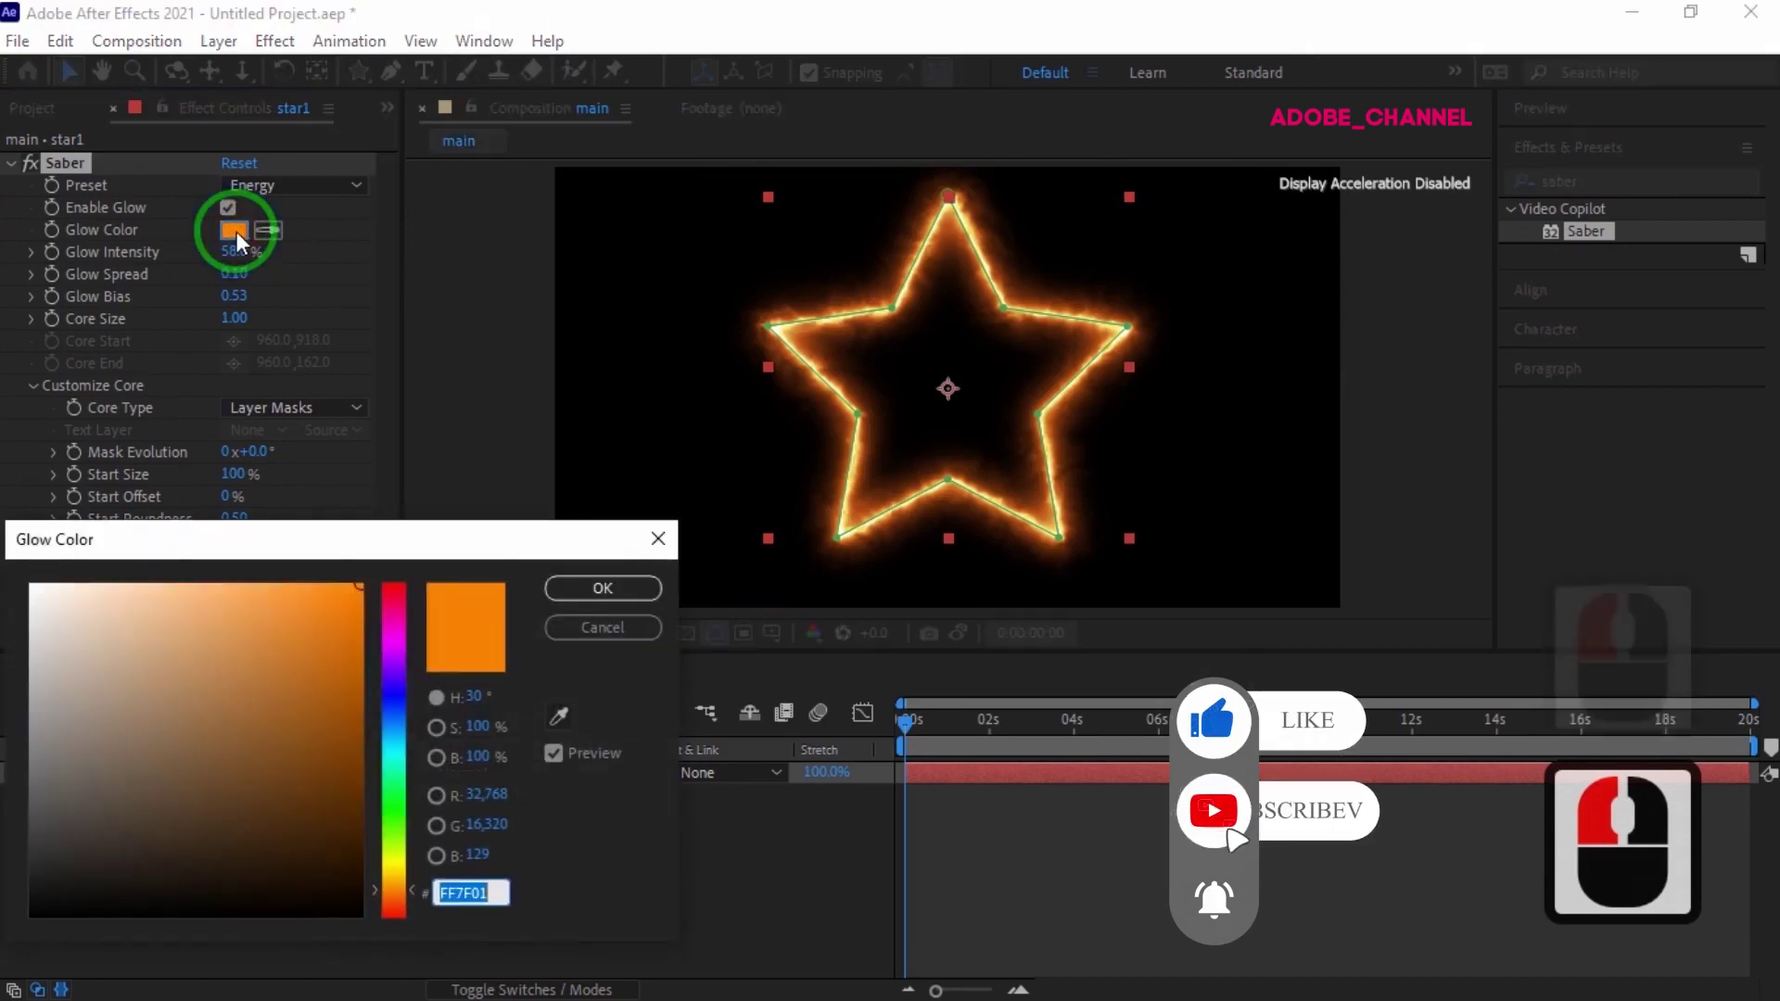
{"action": "type", "text": "780 ff"}
{"action": "left_click", "coordinate": [611, 600]}
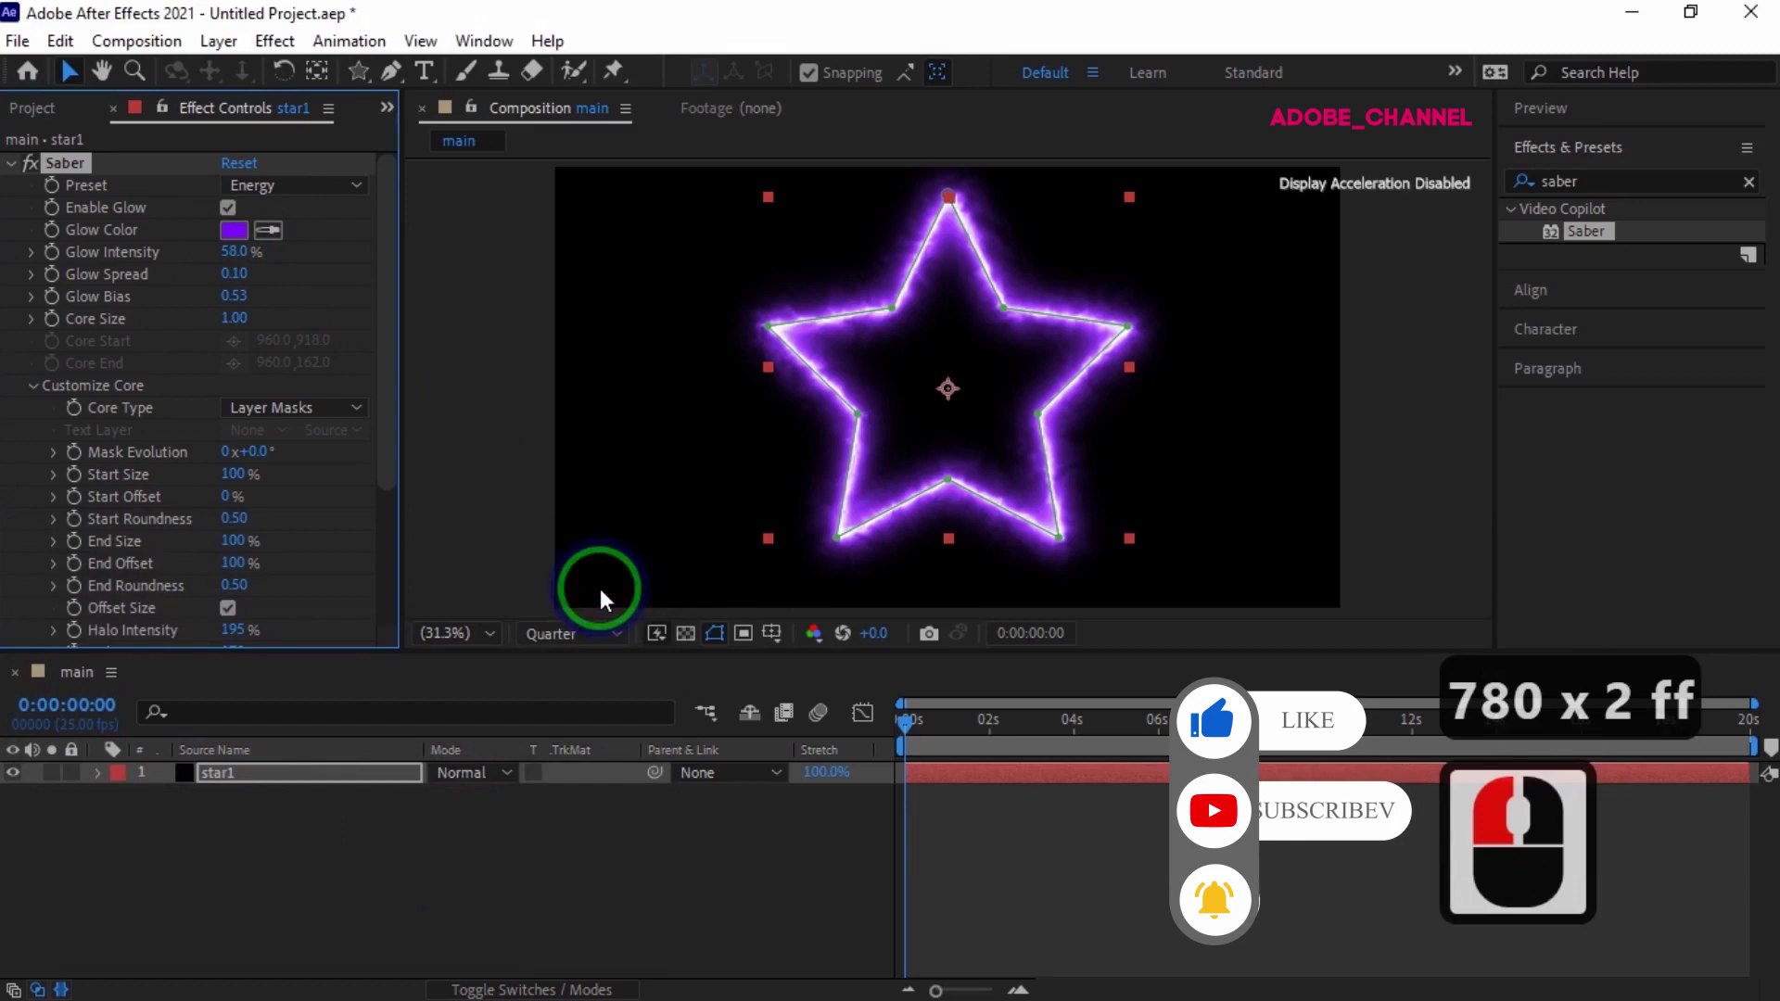
{"action": "left_click", "coordinate": [297, 785]}
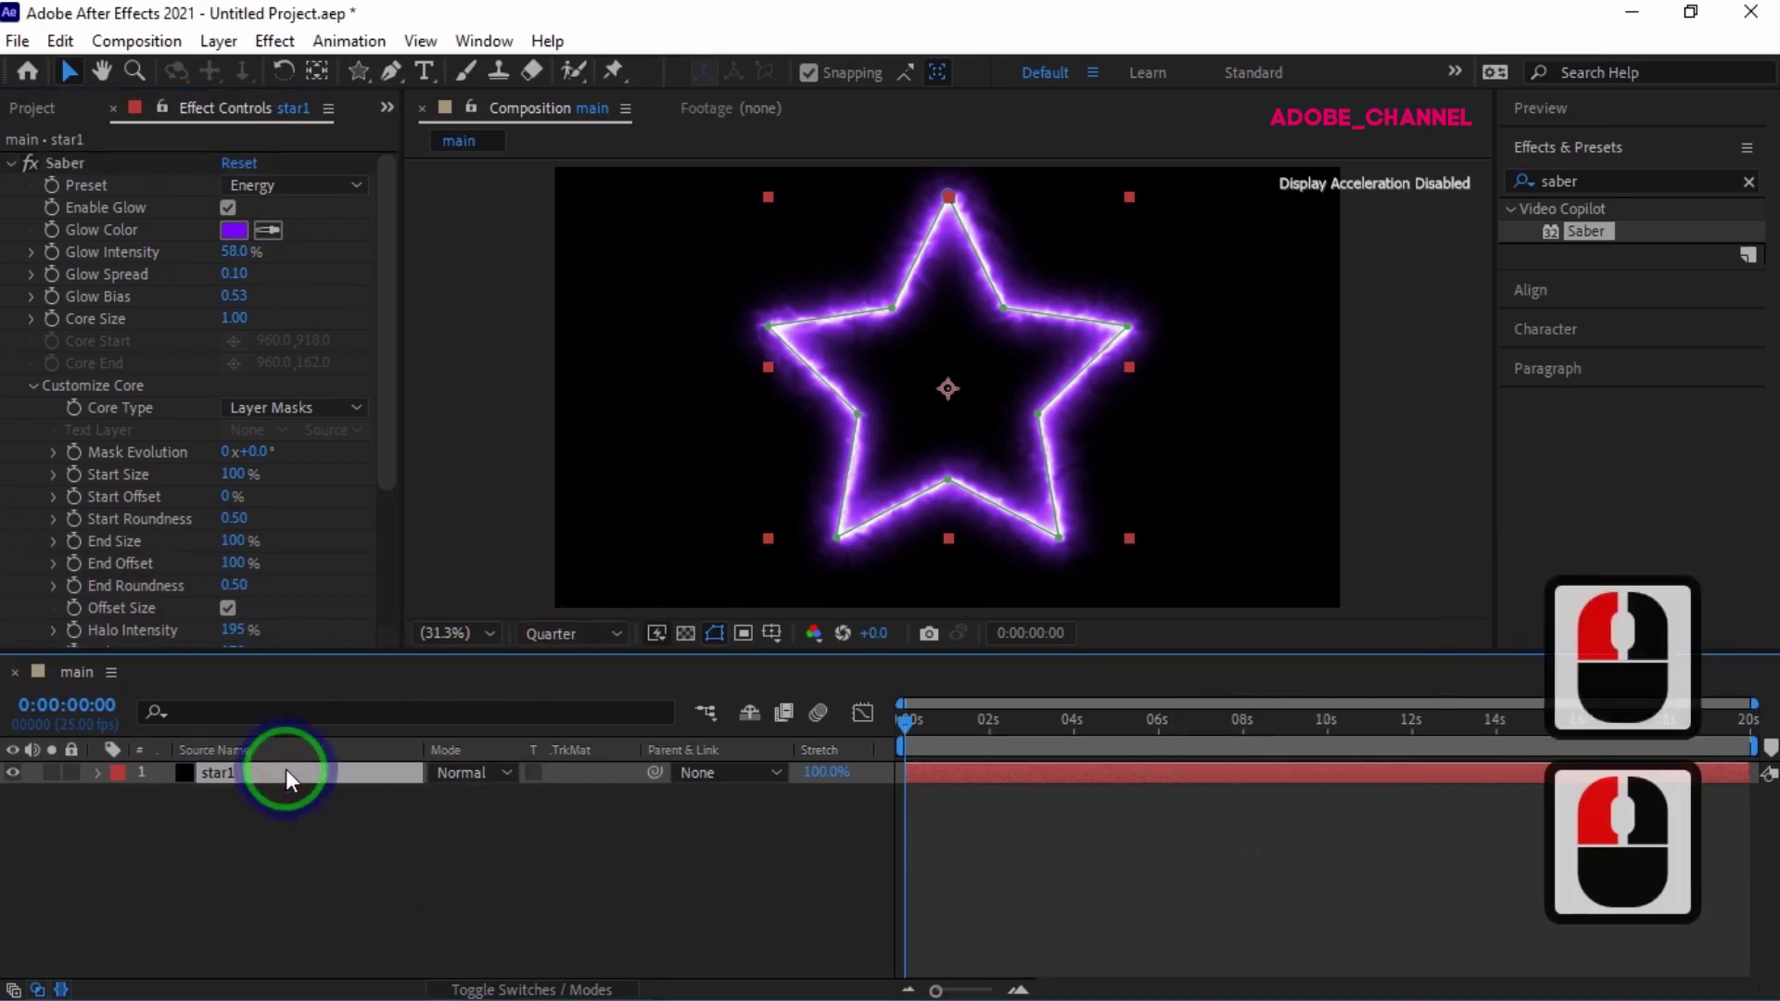
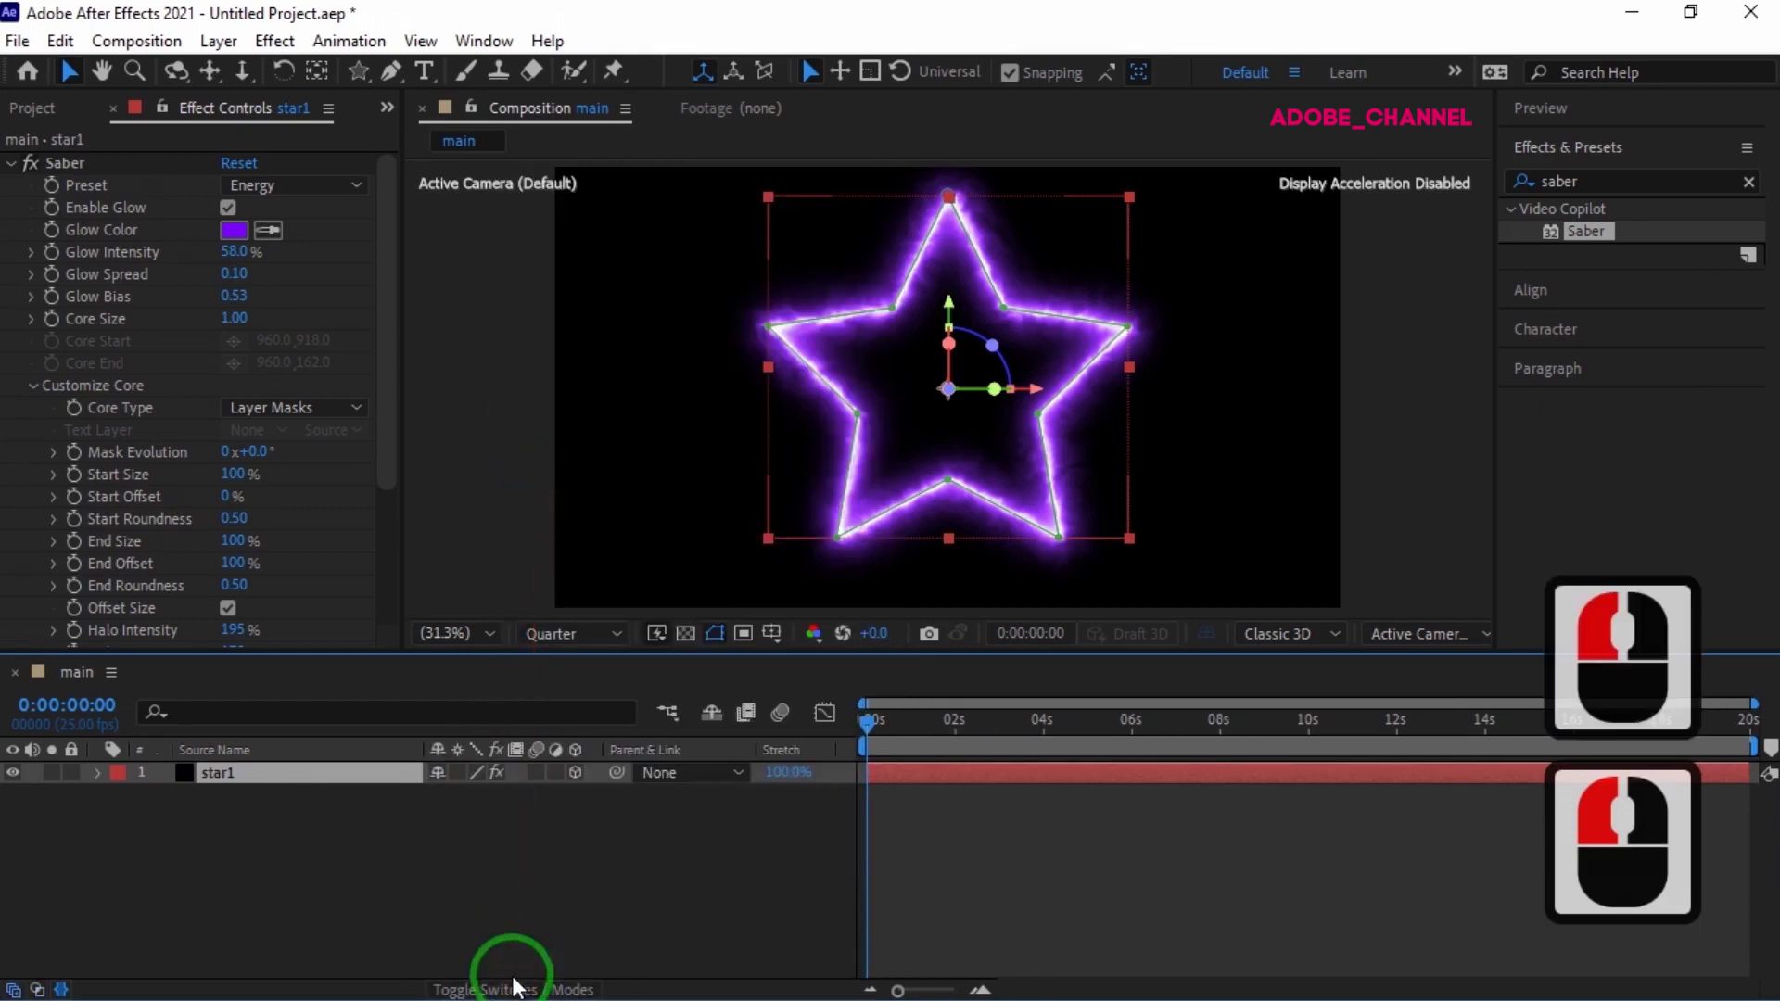
- Duplicate star1 and set the copy's Z Position to 1500
{"action": "left_click", "coordinate": [271, 783]}
{"action": "key", "text": "ctrl+d"}
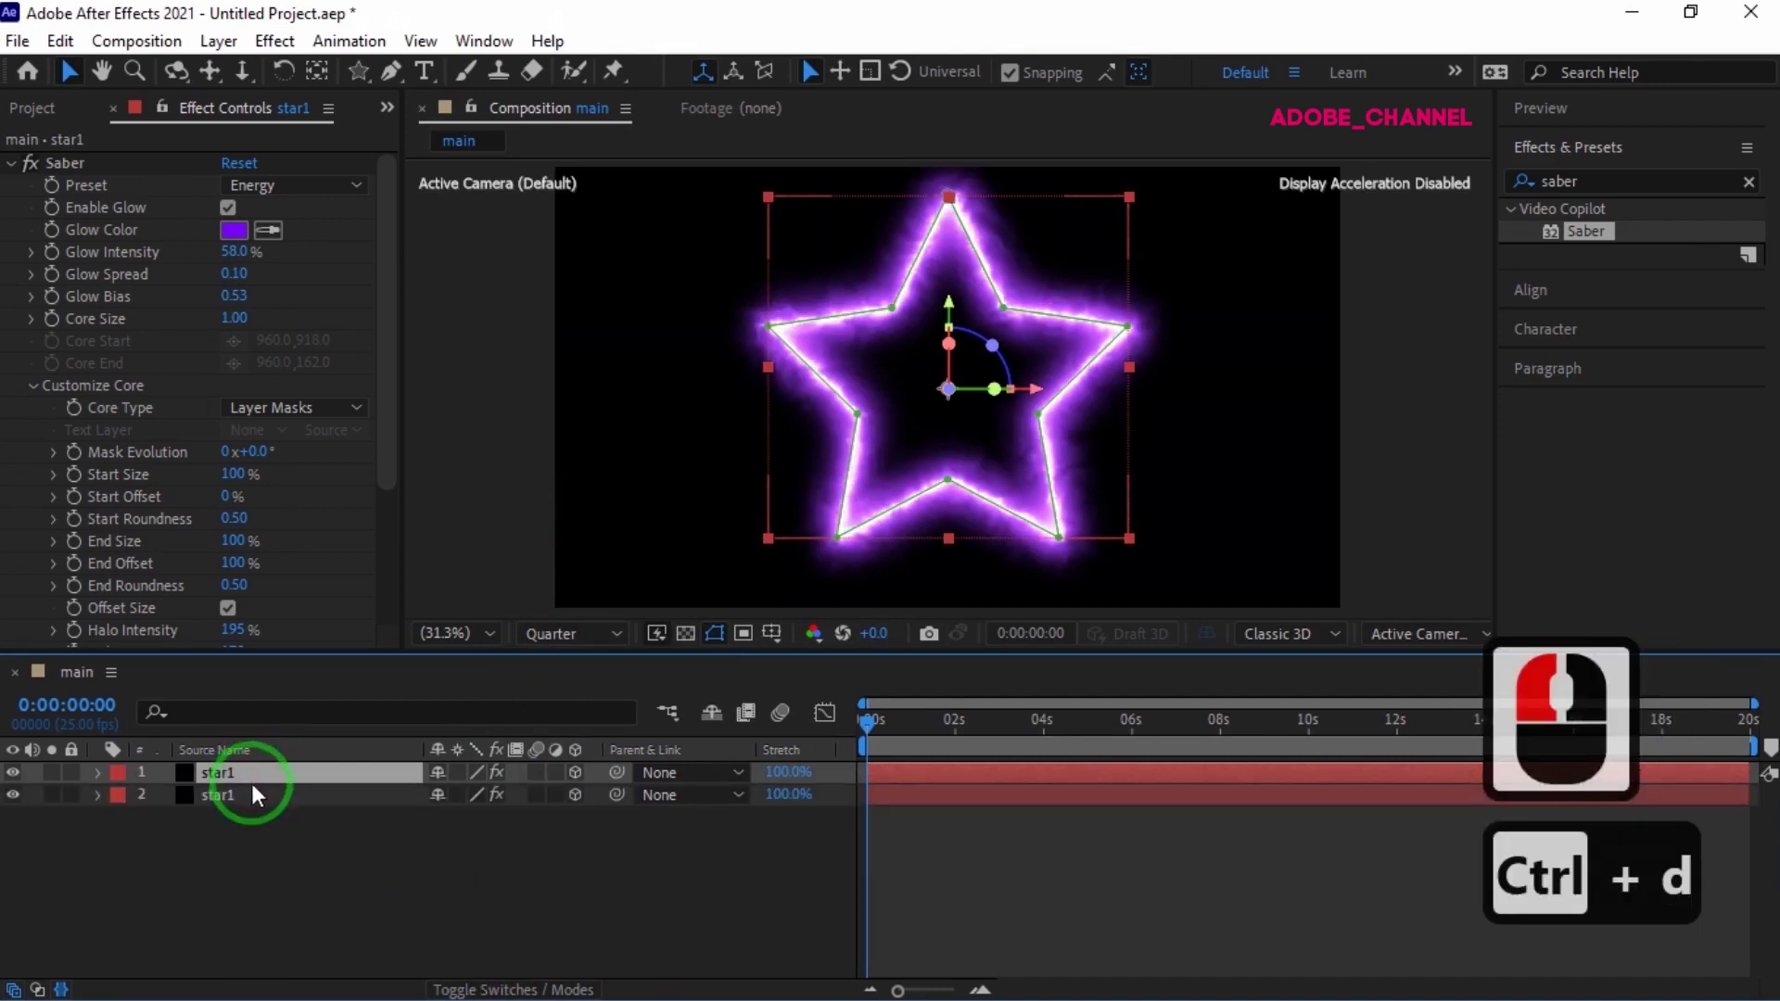
{"action": "key", "text": "p"}
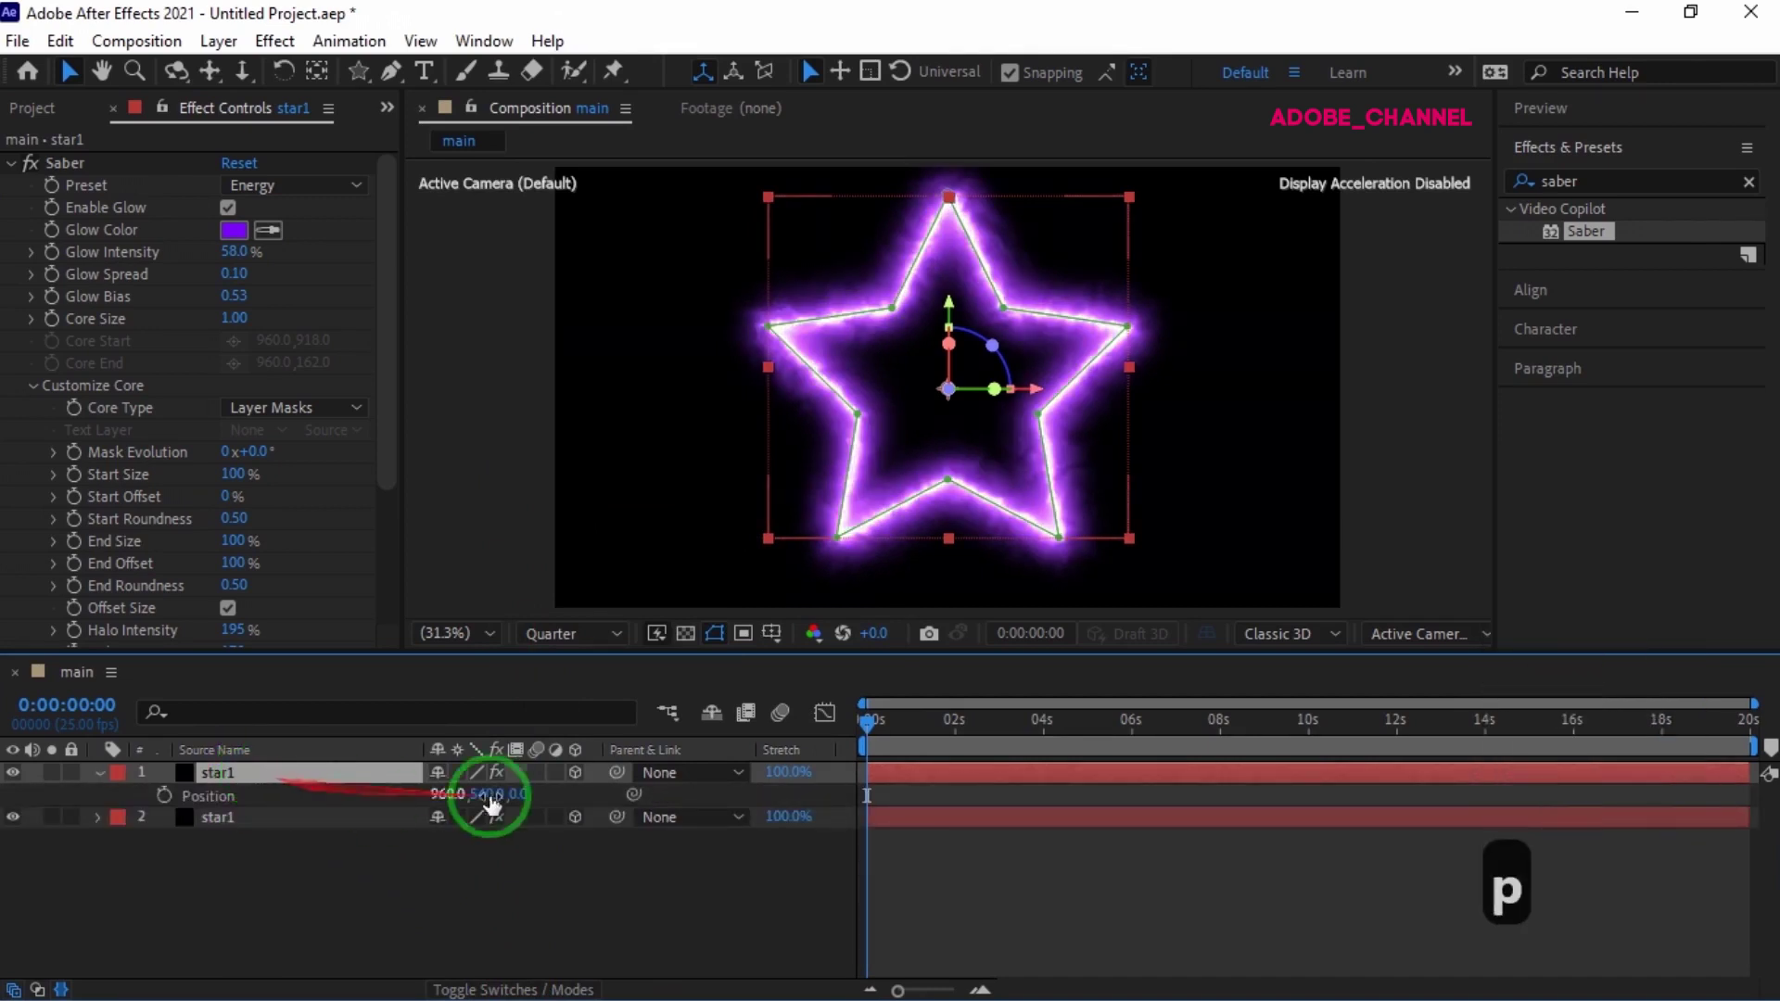
{"action": "left_click", "coordinate": [532, 800]}
{"action": "type", "text": "150"}
{"action": "key", "text": "Return"}
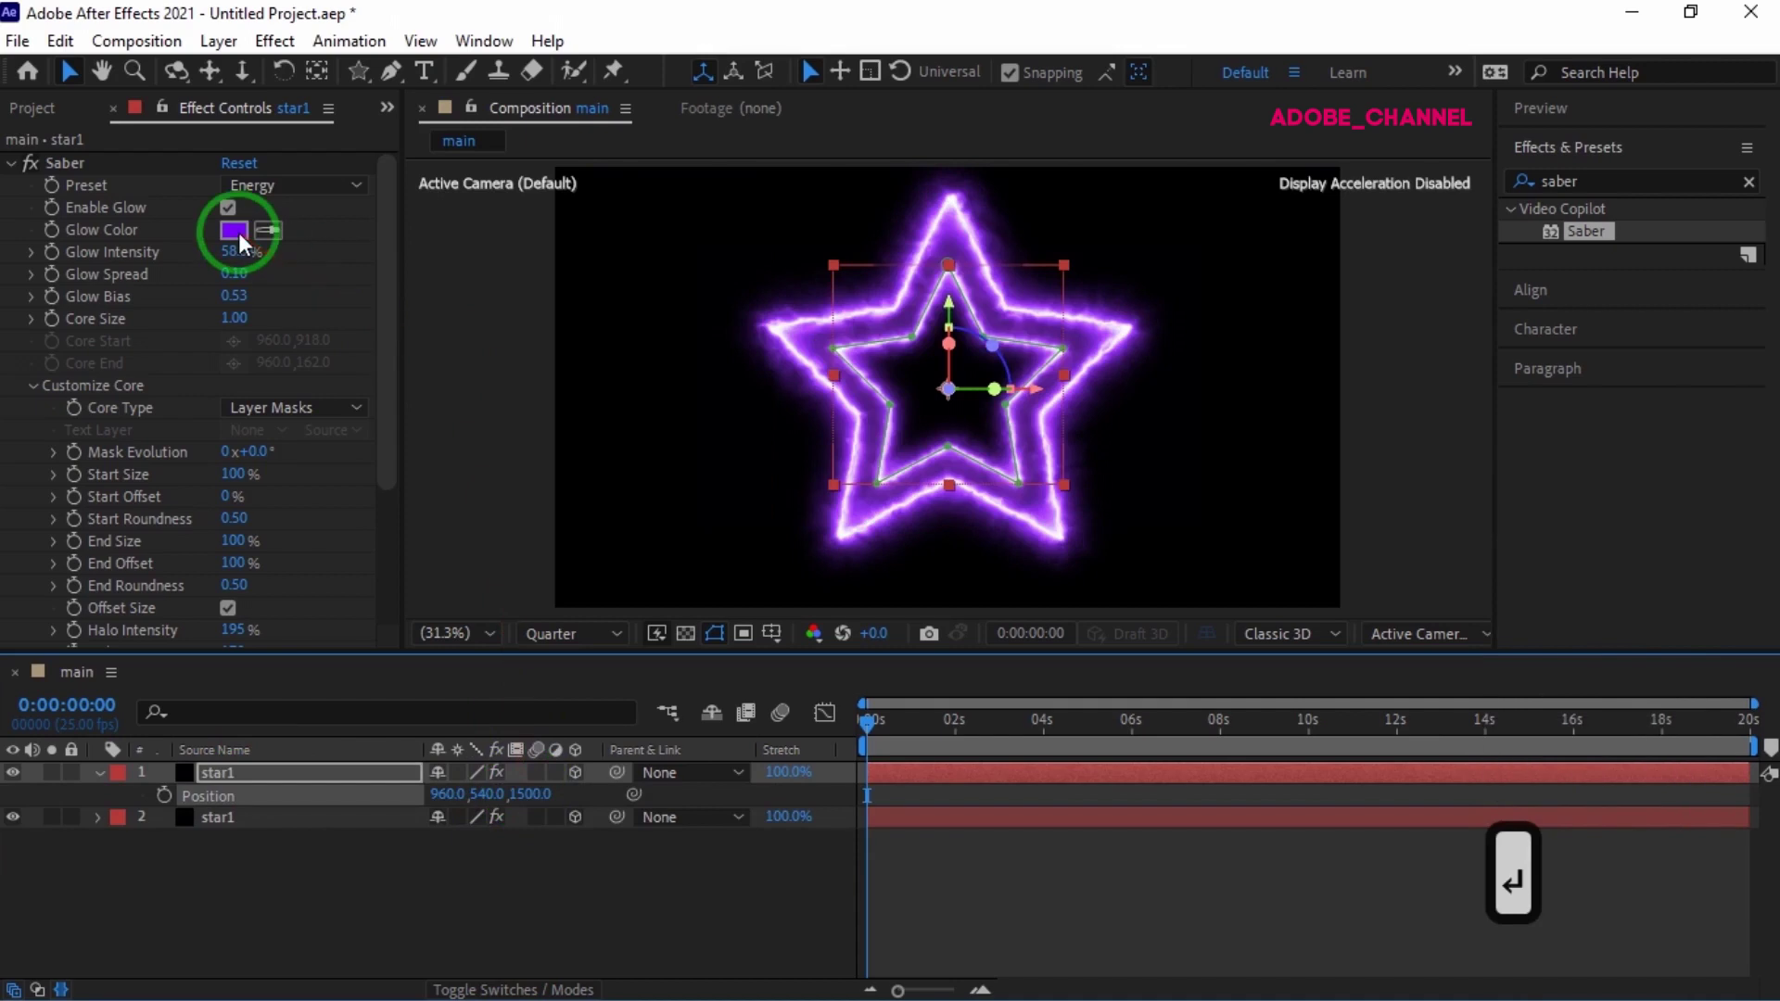
- Change the copy's Saber glow colour to yellow
{"action": "left_click", "coordinate": [250, 245]}
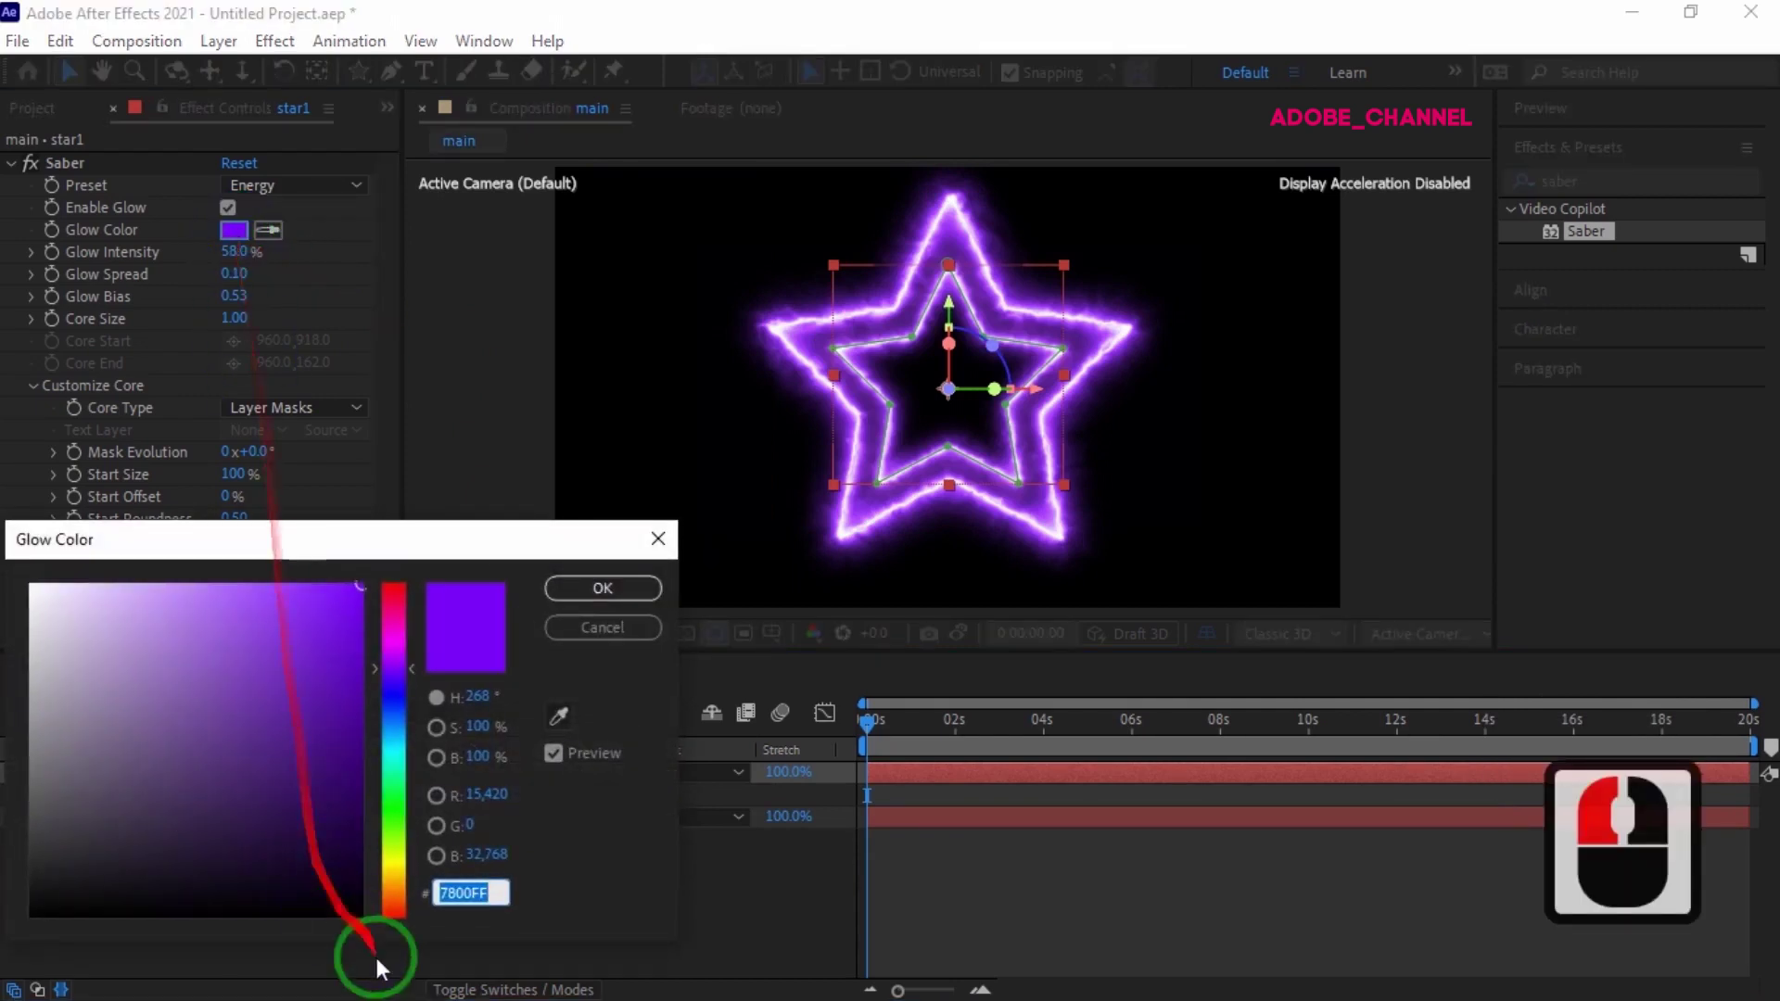
{"action": "left_click", "coordinate": [405, 877]}
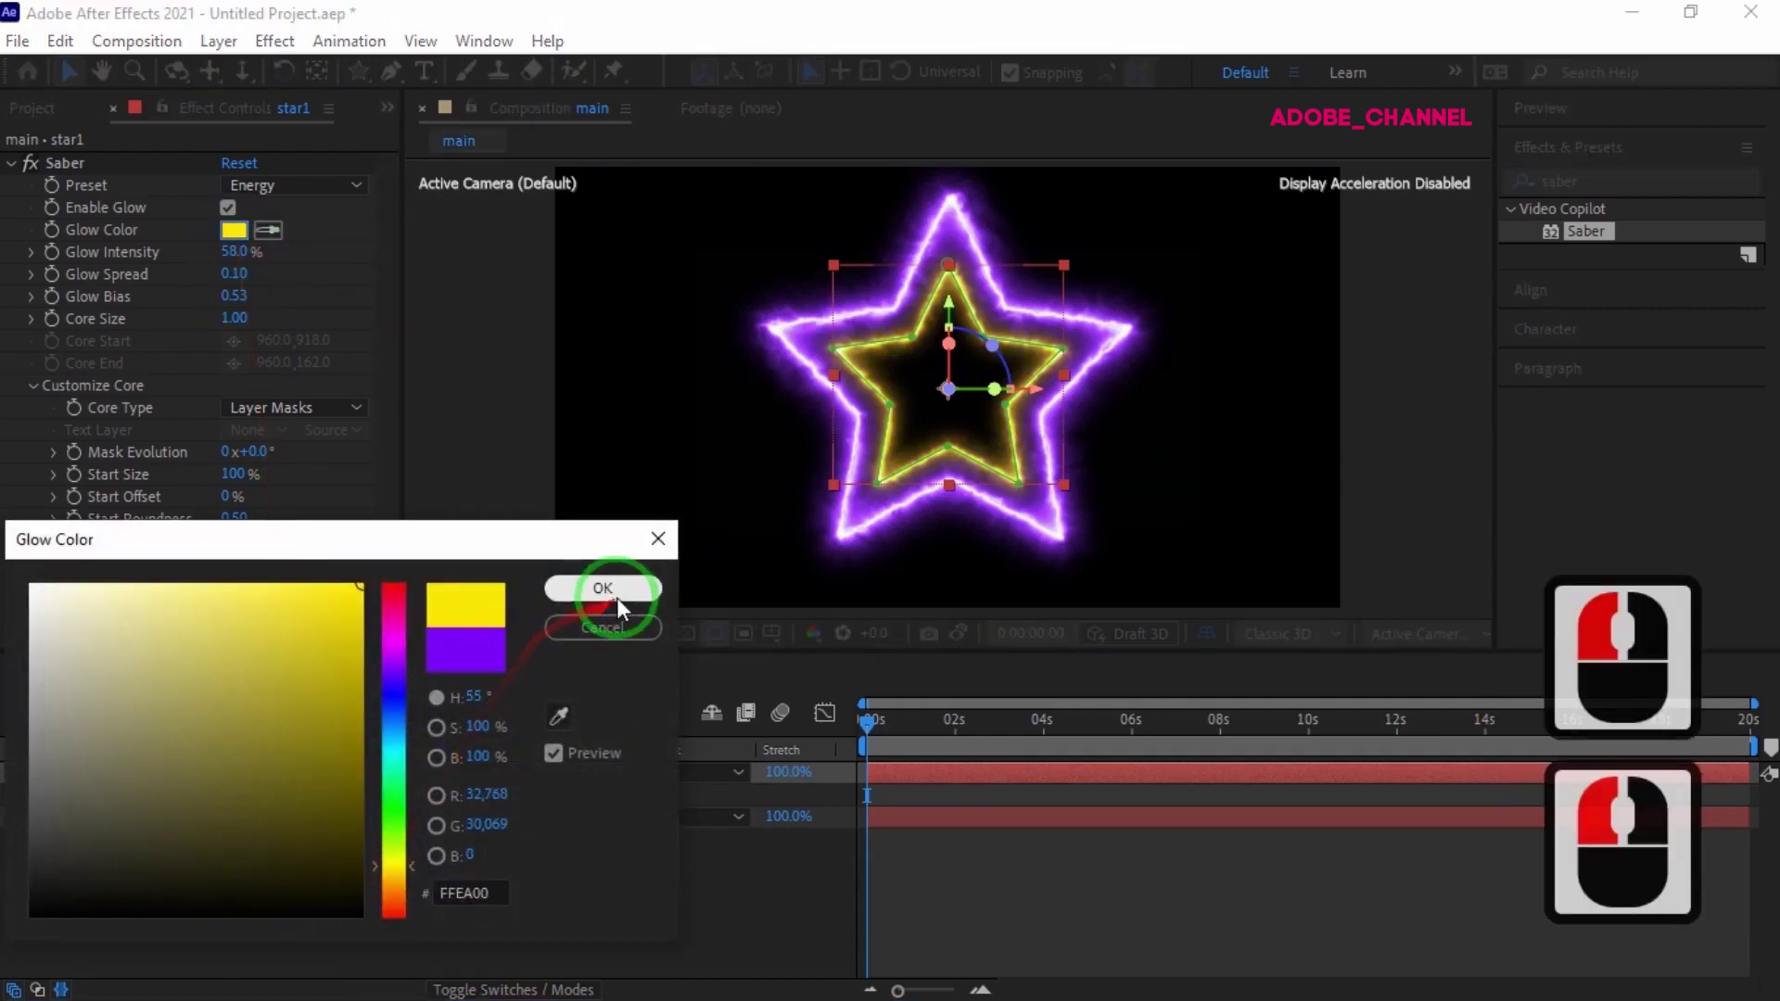
{"action": "left_click", "coordinate": [629, 601]}
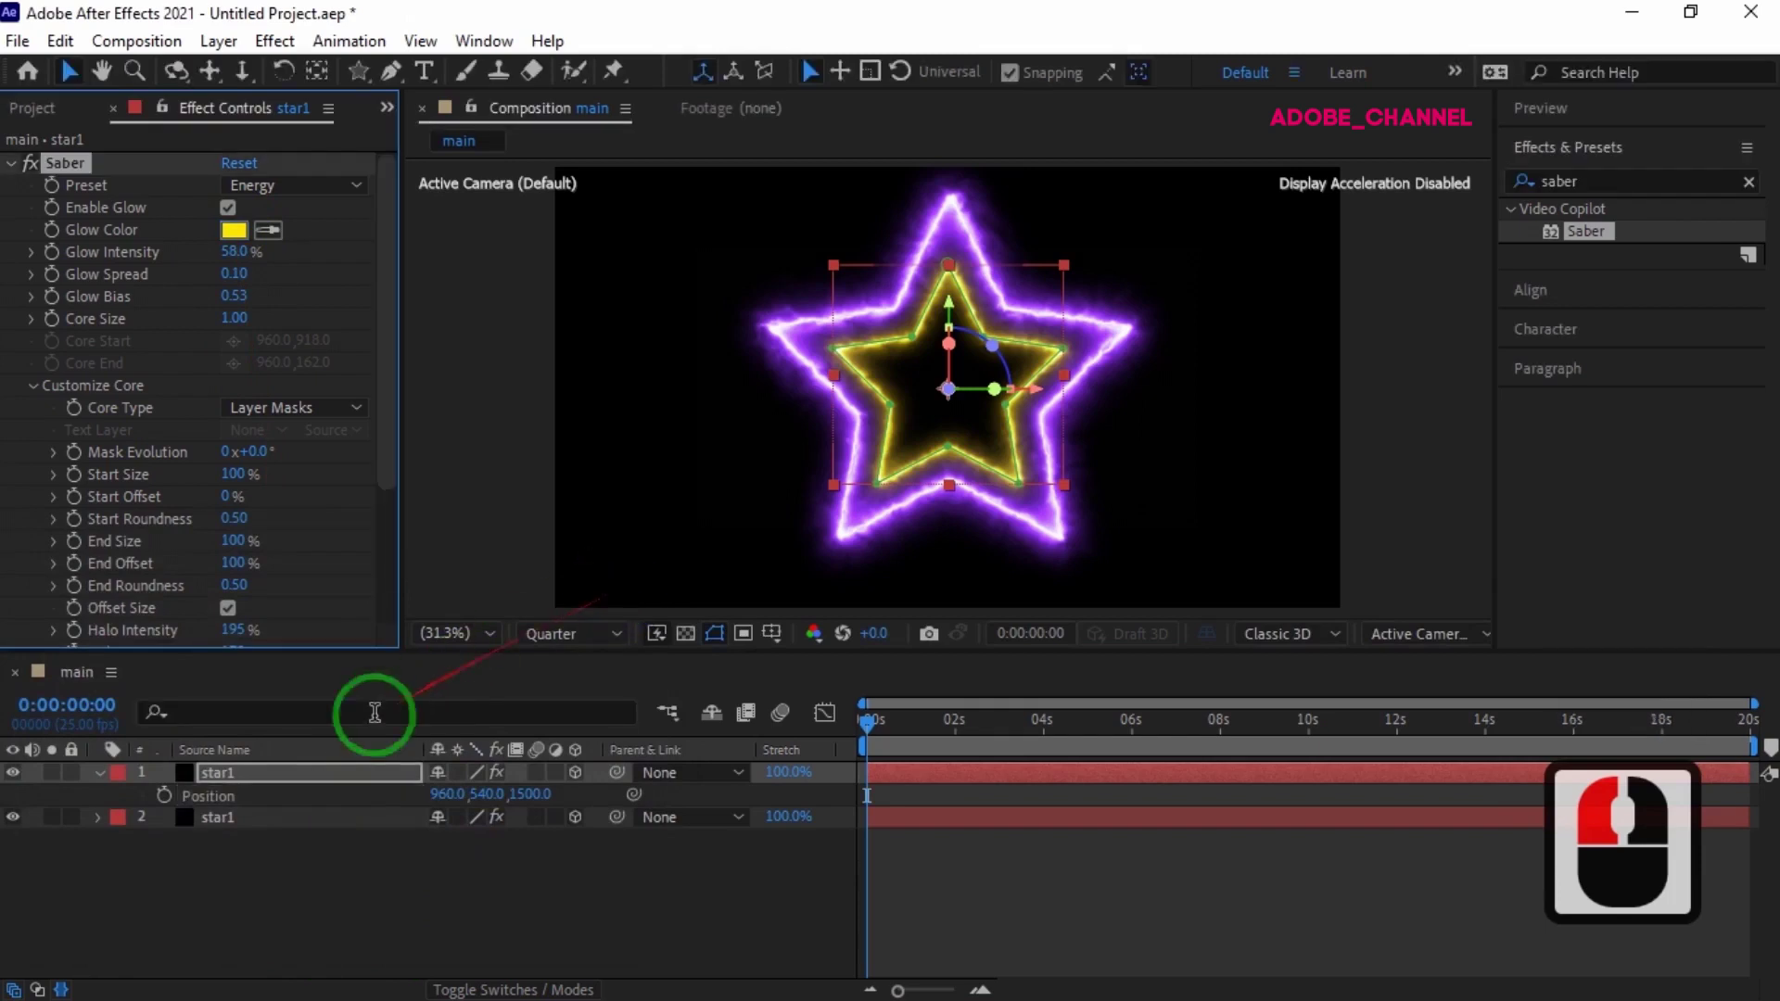
- Duplicate the top star and set the copy's Z Position to 3000
{"action": "left_click", "coordinate": [306, 787]}
{"action": "key", "text": "ctrl+d"}
{"action": "key", "text": "p"}
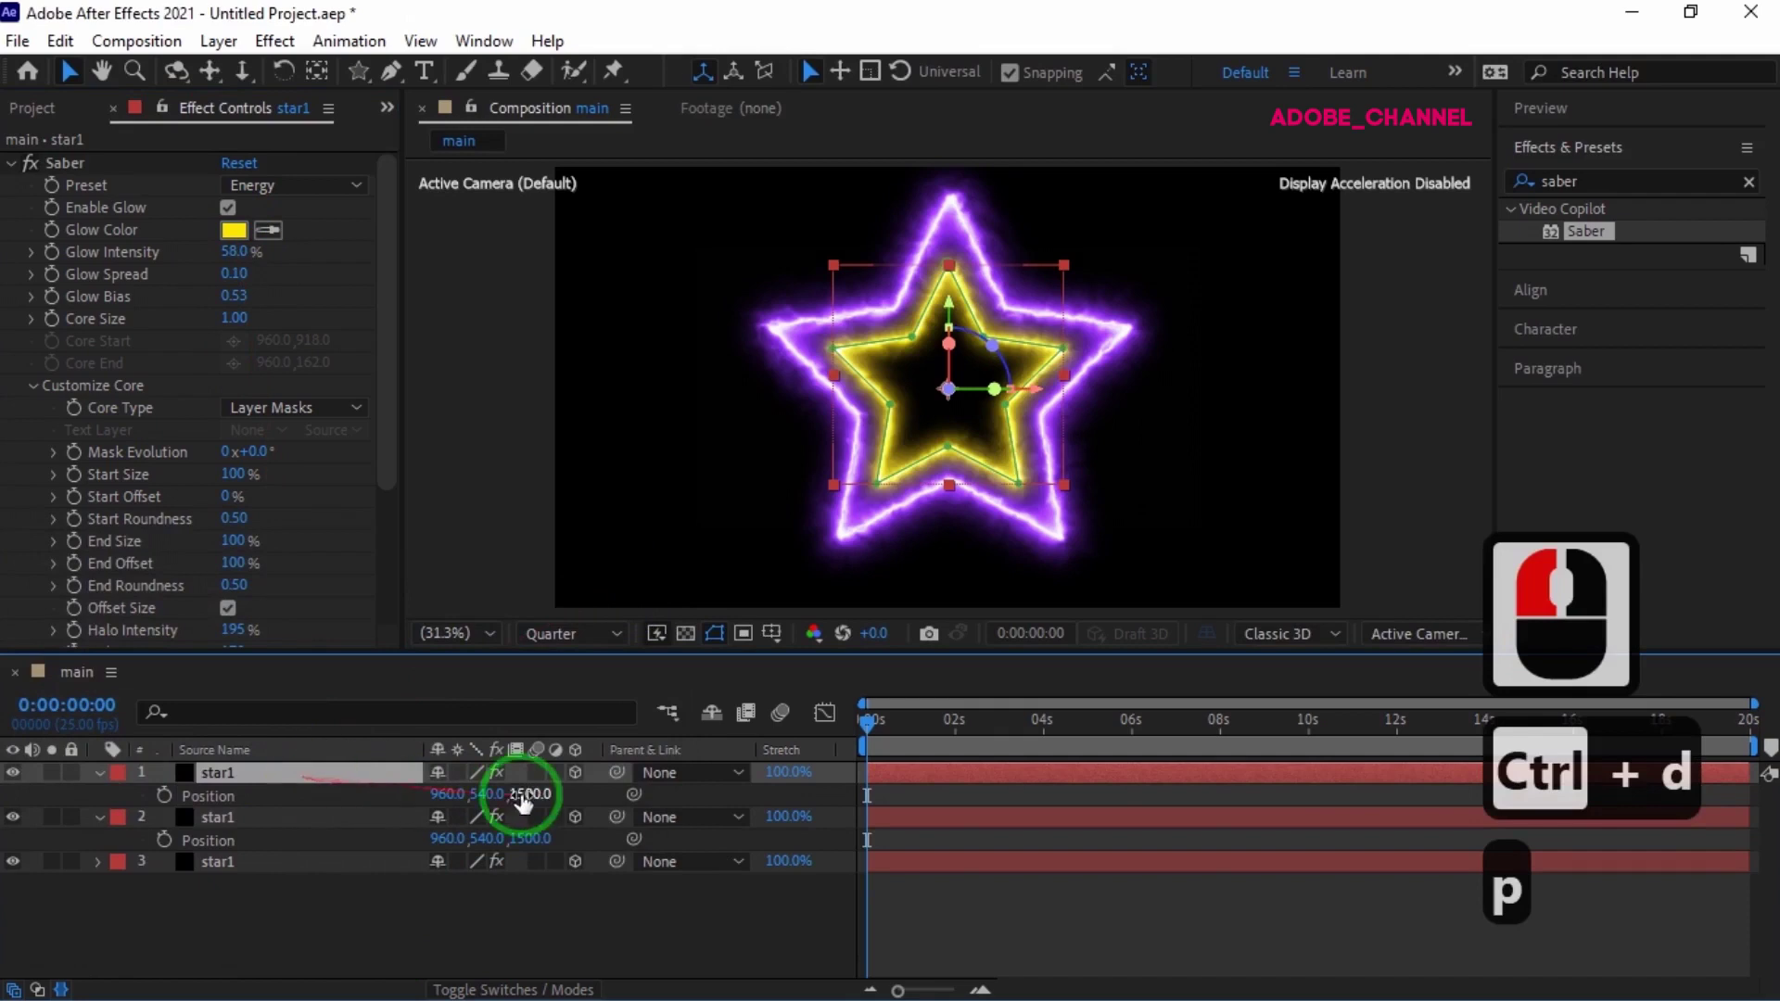
{"action": "left_click", "coordinate": [539, 810]}
{"action": "type", "text": "30"}
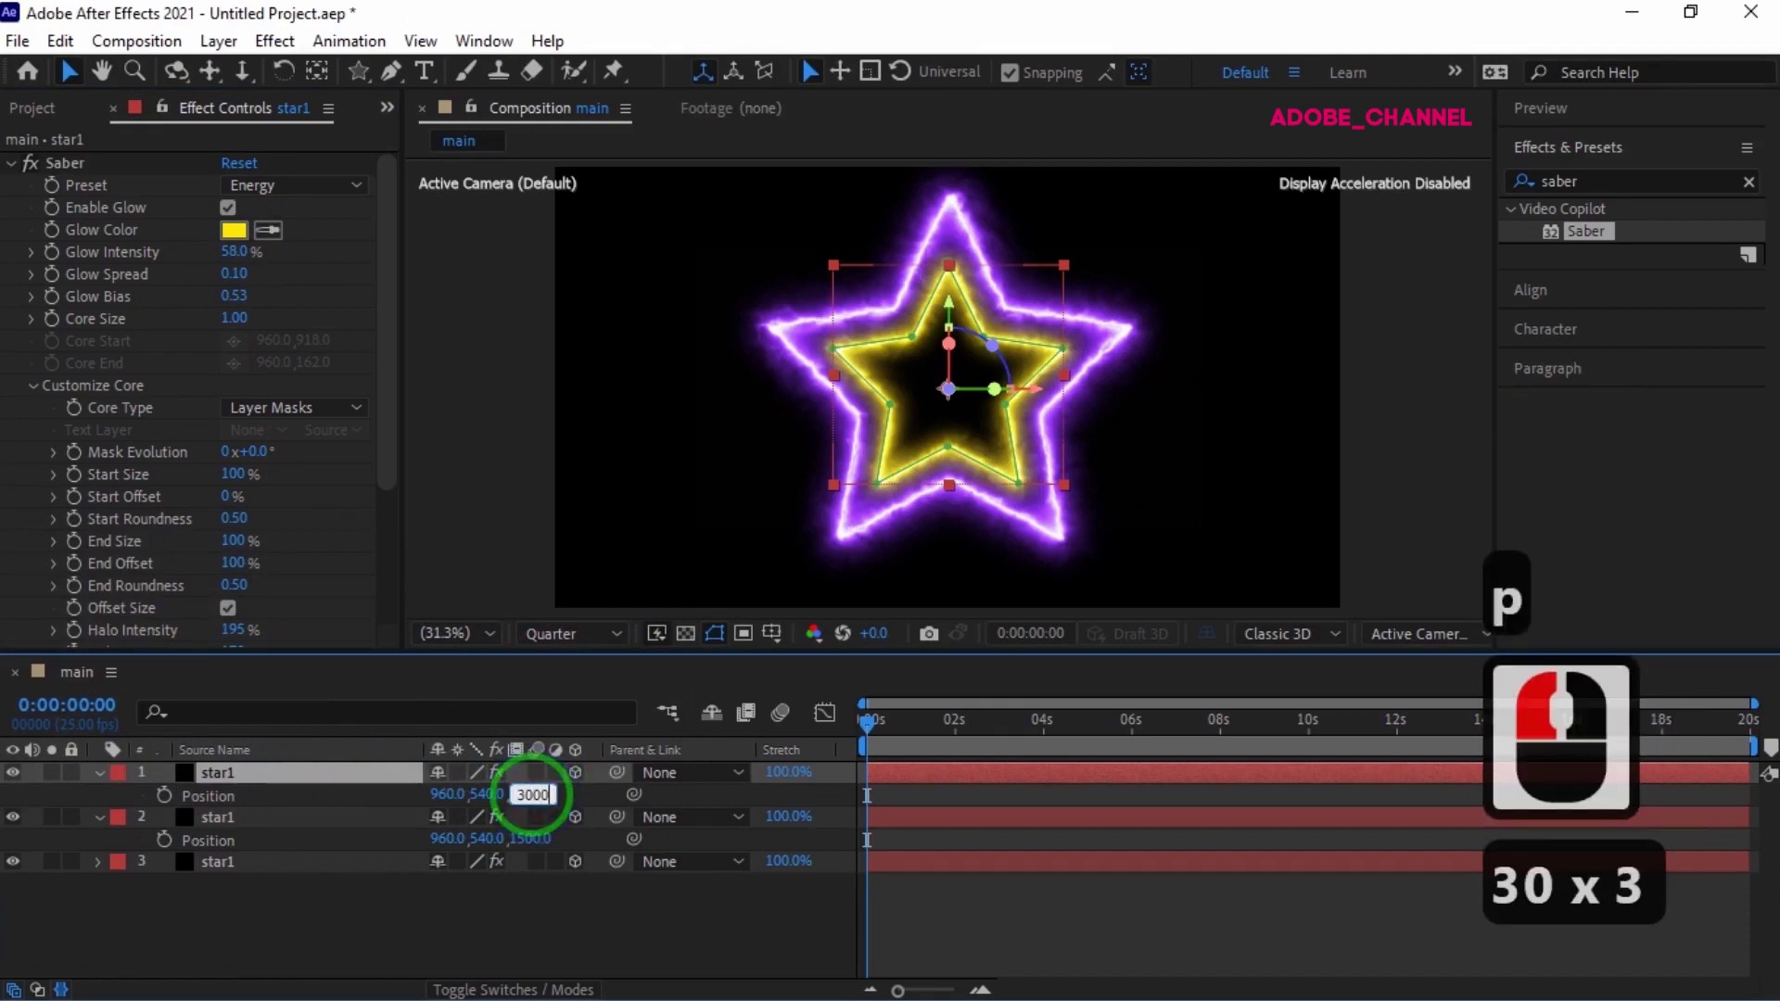
{"action": "key", "text": "Return"}
{"action": "key", "text": "Return"}
- Set the third star's glow colour to teal hex 01FFD8
{"action": "left_click", "coordinate": [253, 241]}
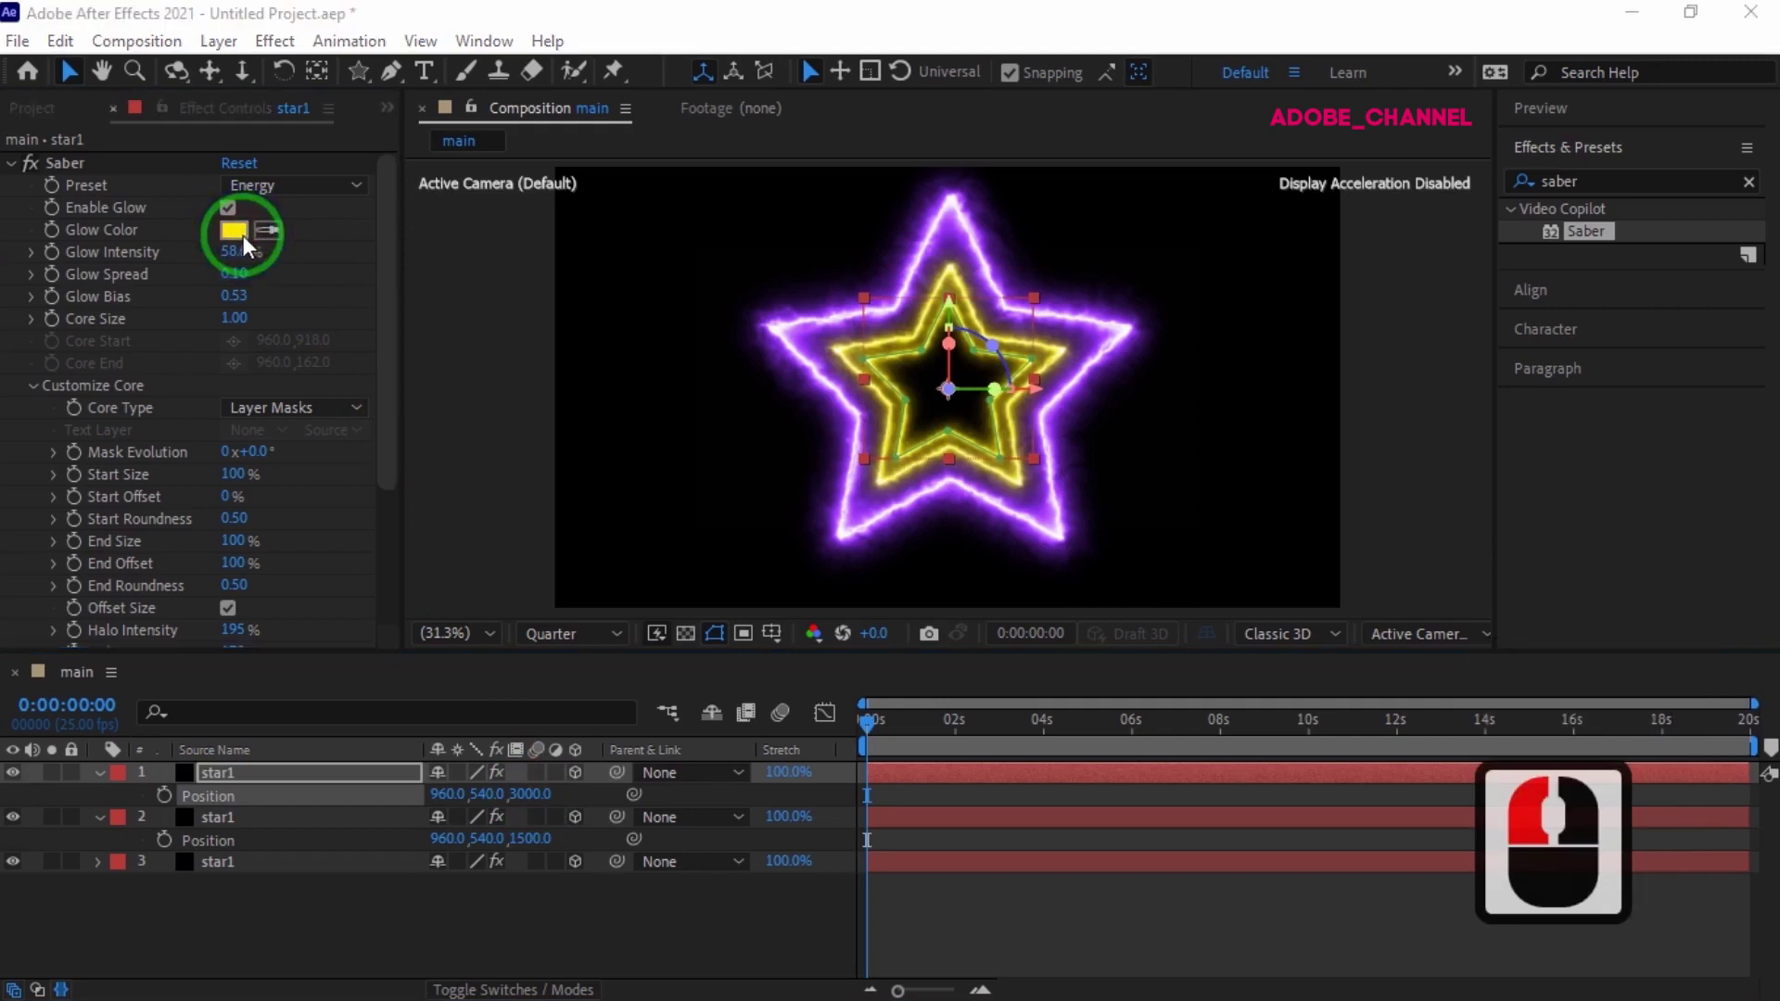
{"action": "type", "text": "01"}
{"action": "type", "text": "fd"}
{"action": "key", "text": "8"}
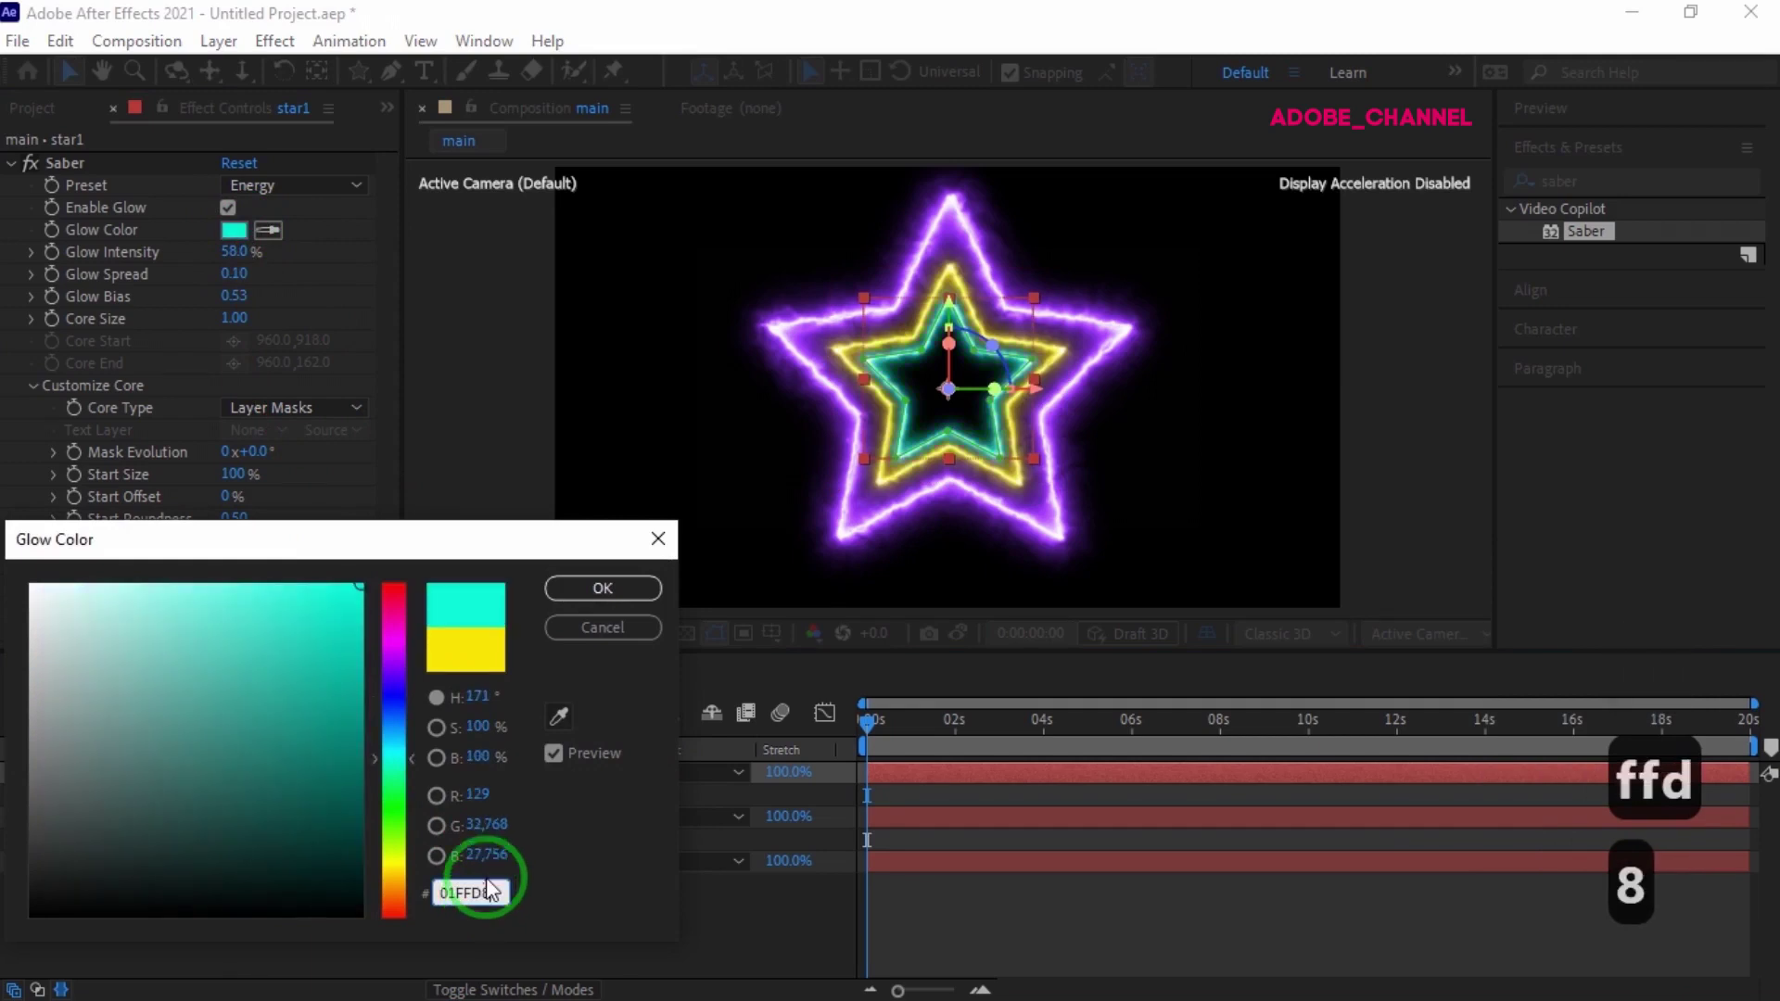
{"action": "left_click_drag", "start_coordinate": [634, 605], "coordinate": [359, 779]}
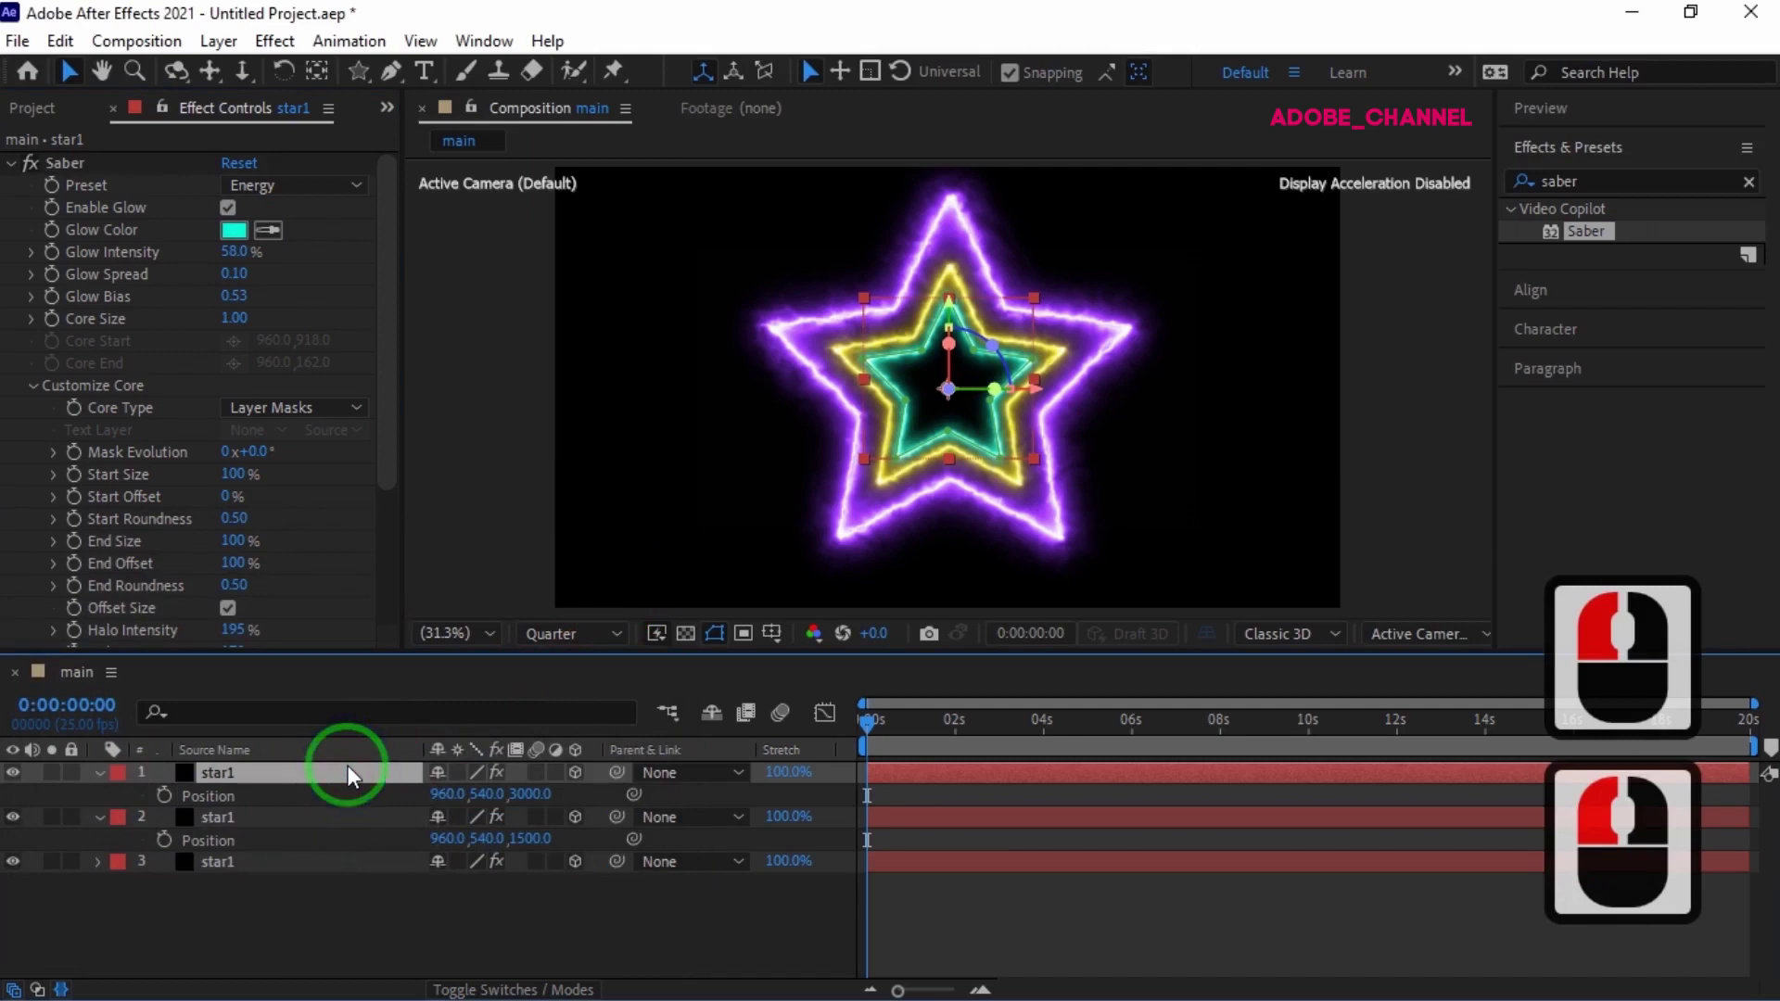
- Duplicate the deepest star again and shift the copy's glow hue to blue
{"action": "key", "text": "ctrl+d"}
{"action": "key", "text": "p"}
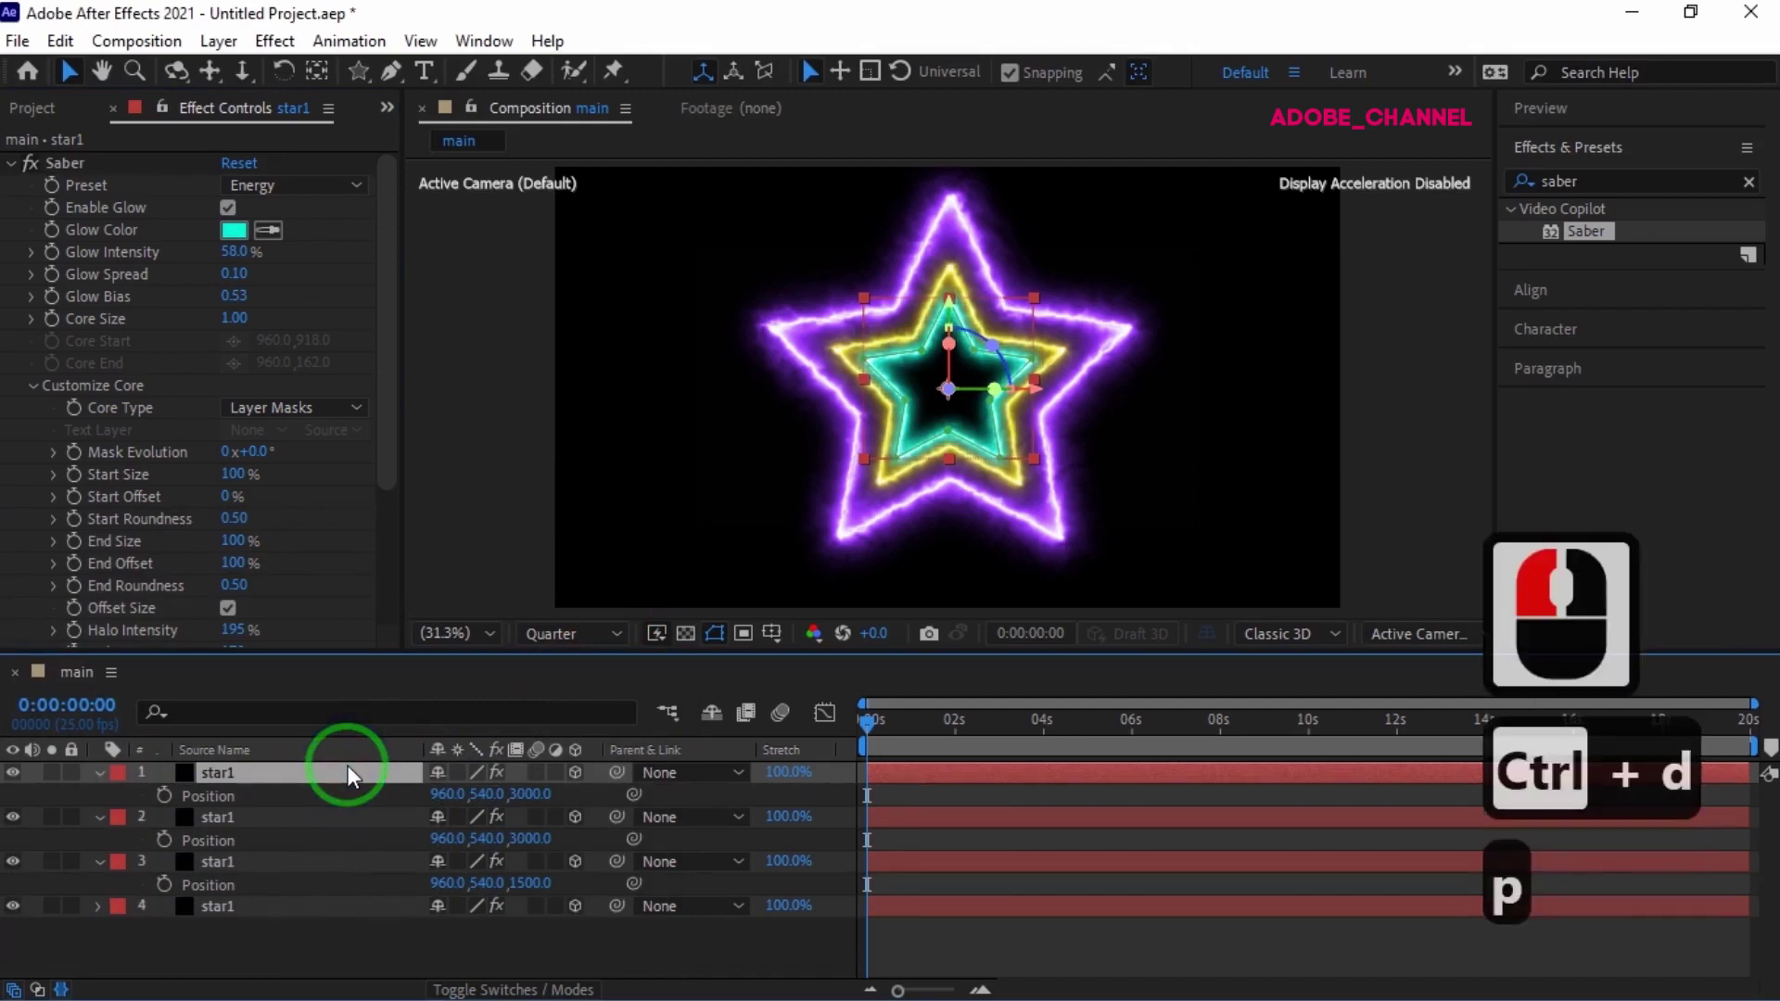
{"action": "double_click", "coordinate": [241, 241]}
{"action": "left_click", "coordinate": [406, 703]}
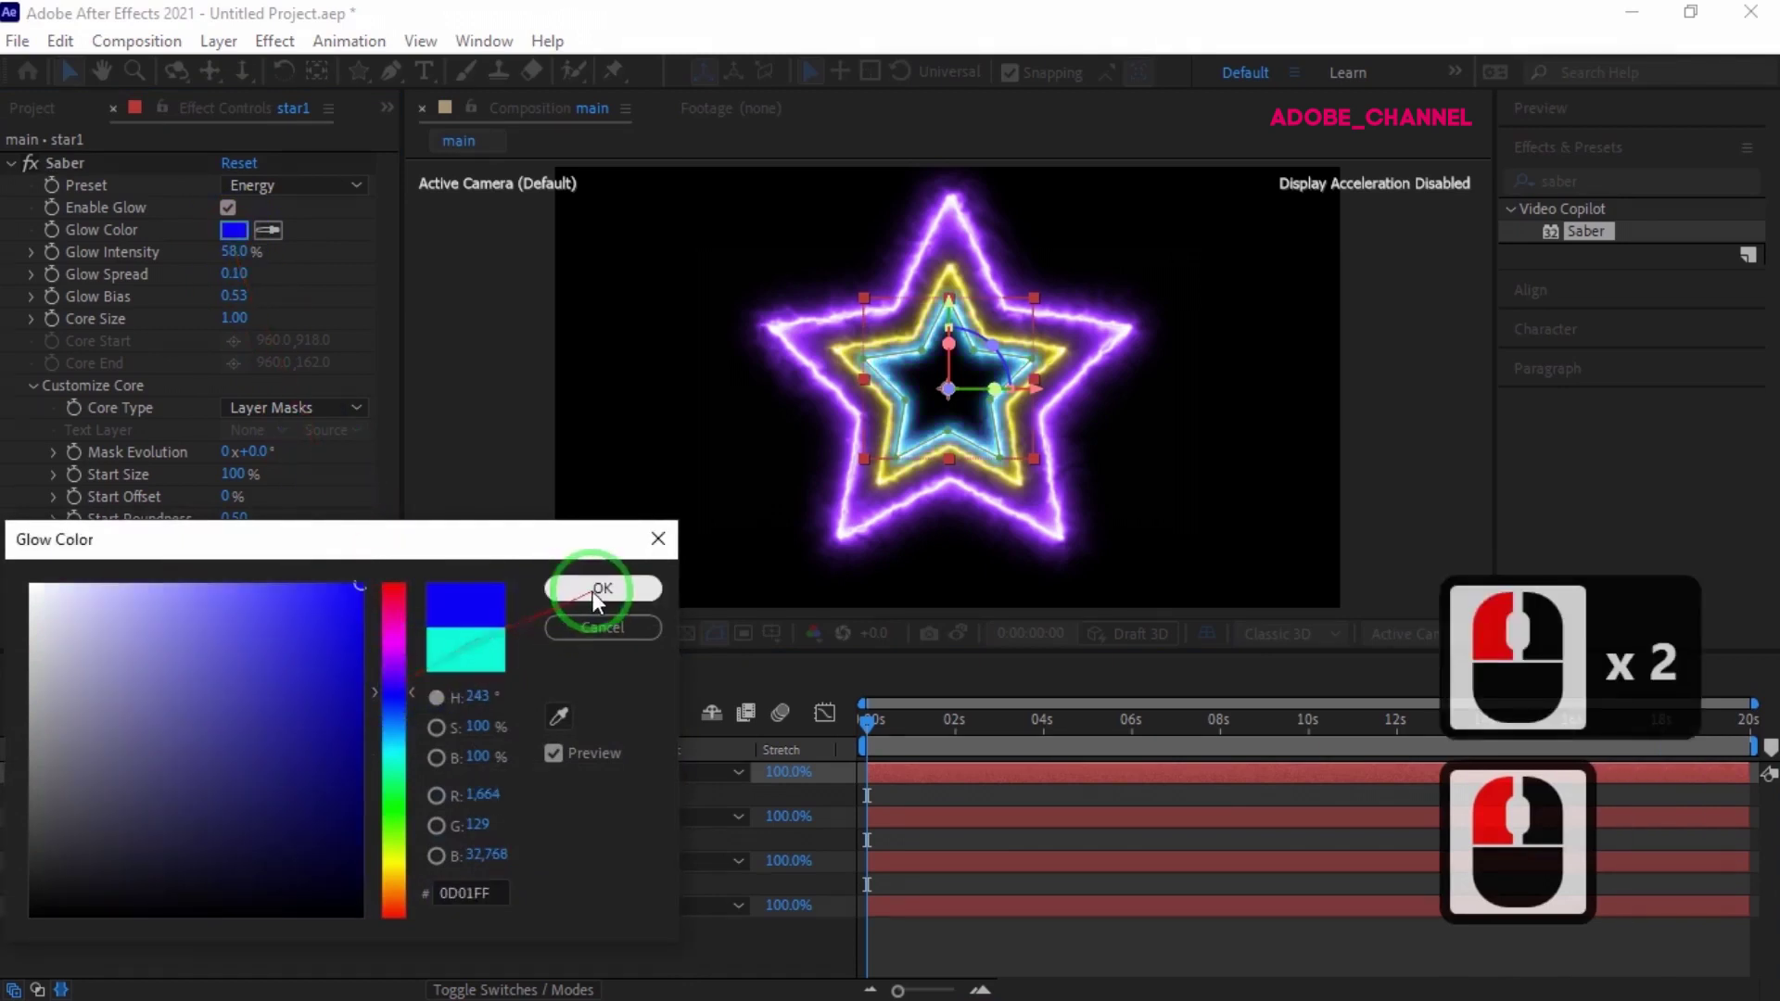
- Confirm the blue glow, duplicate the star and set the copies' depths to 4500 and 6000
{"action": "left_click", "coordinate": [615, 600]}
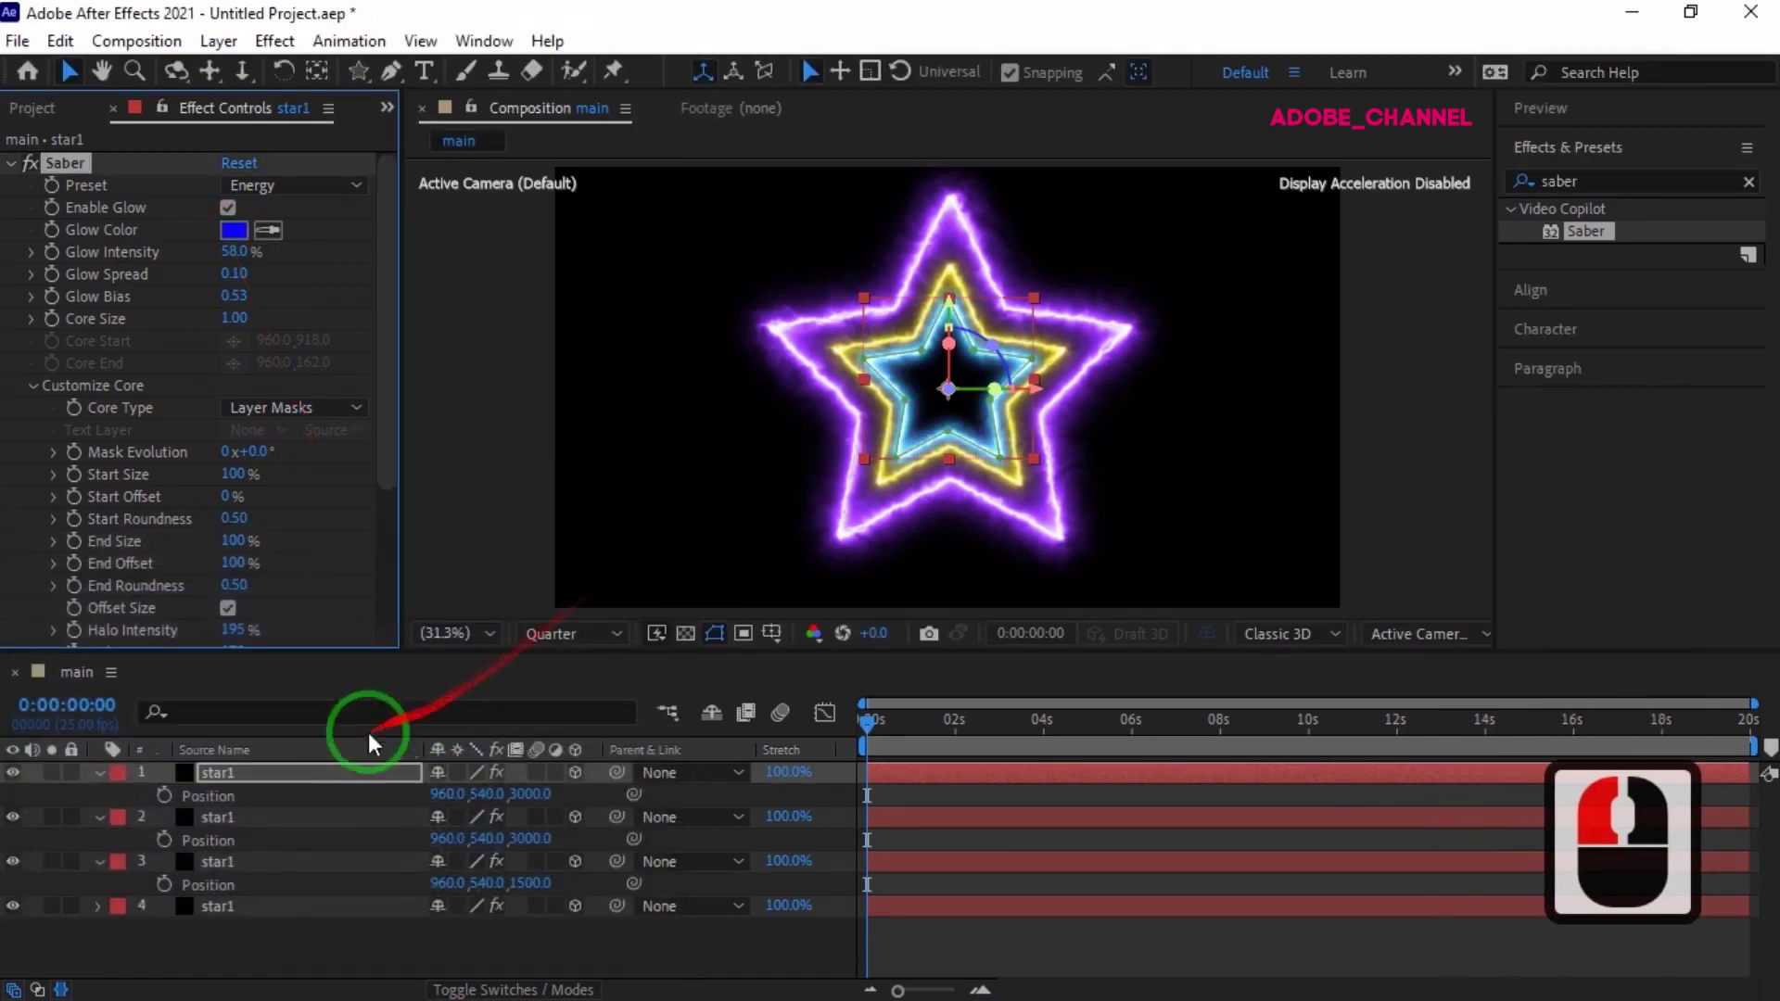
{"action": "left_click", "coordinate": [339, 783]}
{"action": "key", "text": "ctrl+d"}
{"action": "key", "text": "p"}
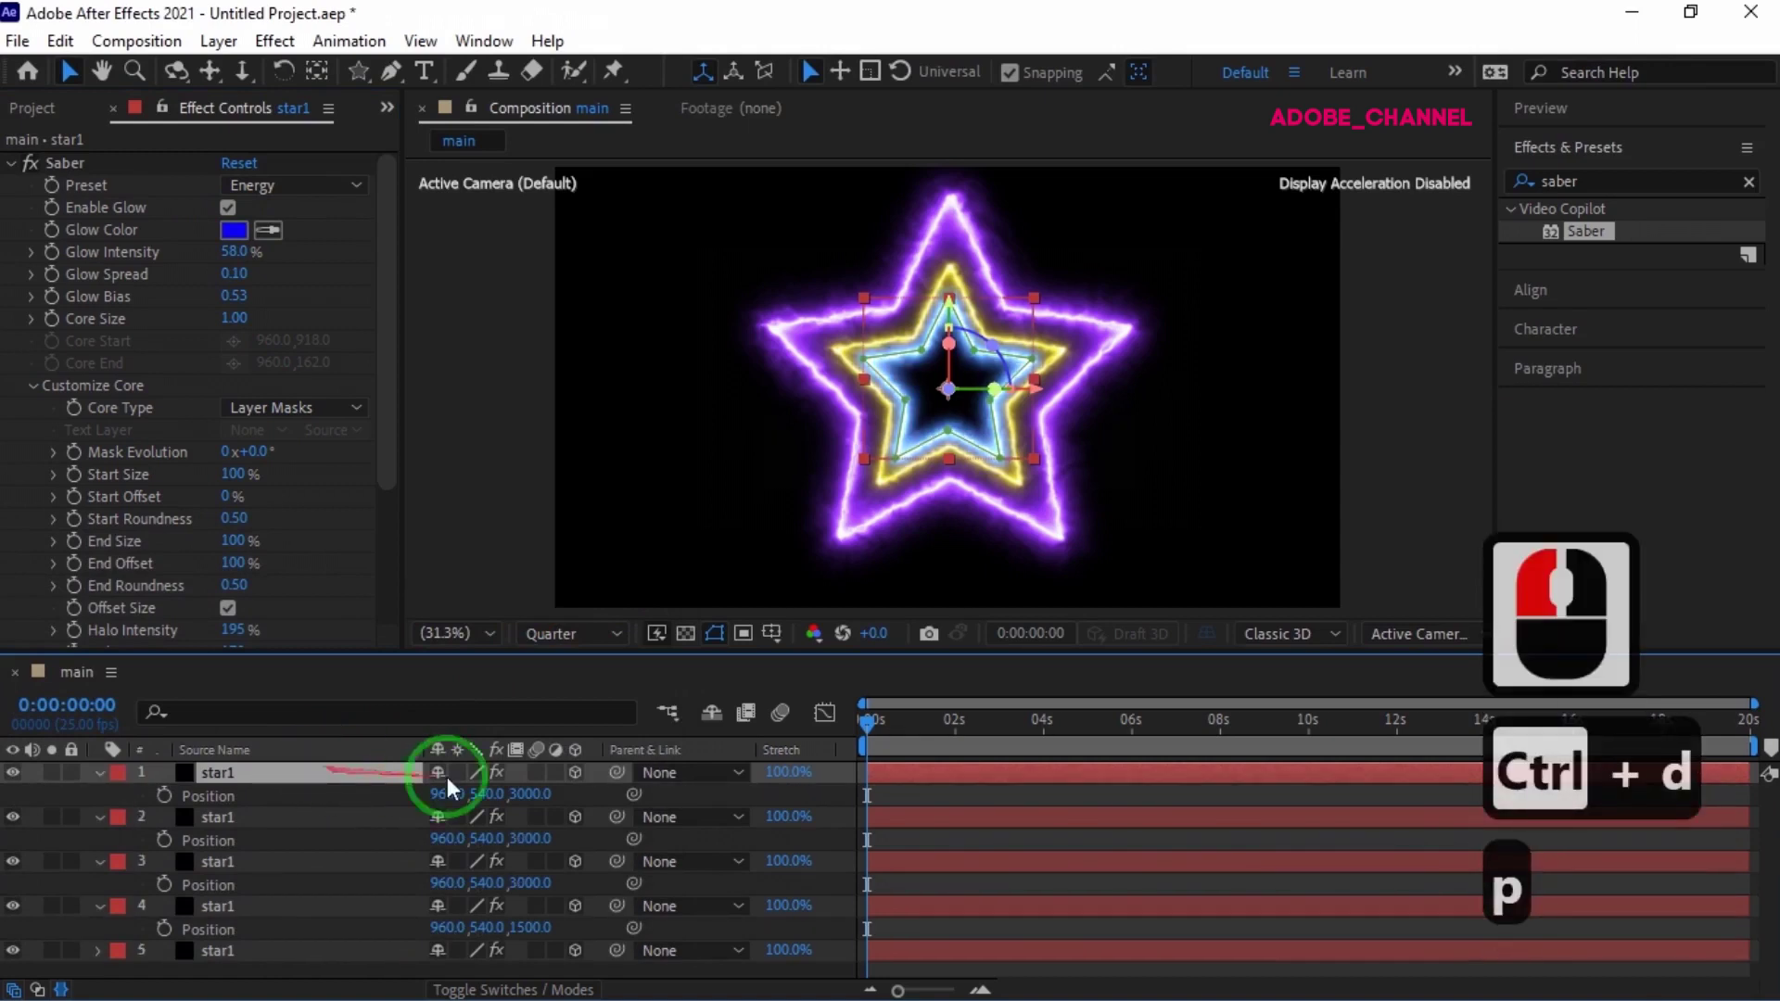
{"action": "left_click", "coordinate": [527, 805]}
{"action": "left_click", "coordinate": [537, 849]}
{"action": "type", "text": "450"}
{"action": "key", "text": "Return"}
{"action": "left_click", "coordinate": [536, 810]}
{"action": "type", "text": "0"}
{"action": "key", "text": "Return"}
- Set the fifth star's Saber glow colour to magenta hex C613C0
{"action": "left_click", "coordinate": [534, 801]}
{"action": "left_click", "coordinate": [534, 802]}
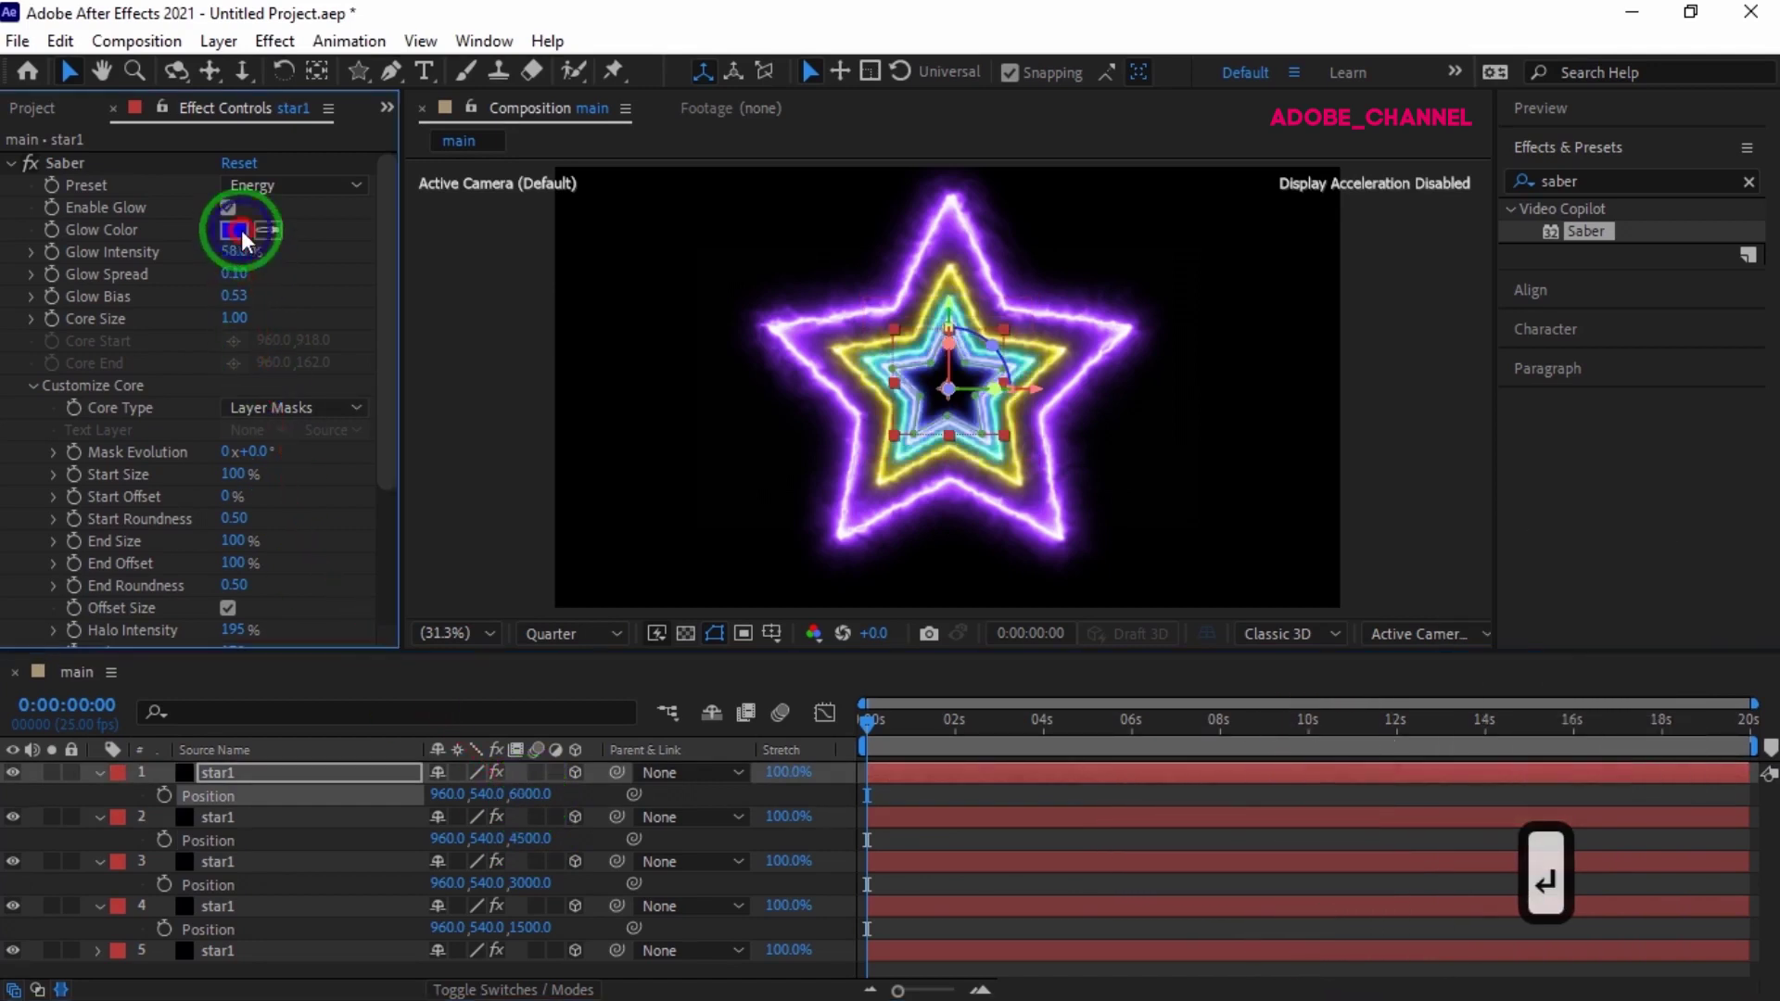
{"action": "left_click_drag", "start_coordinate": [253, 241], "coordinate": [346, 569]}
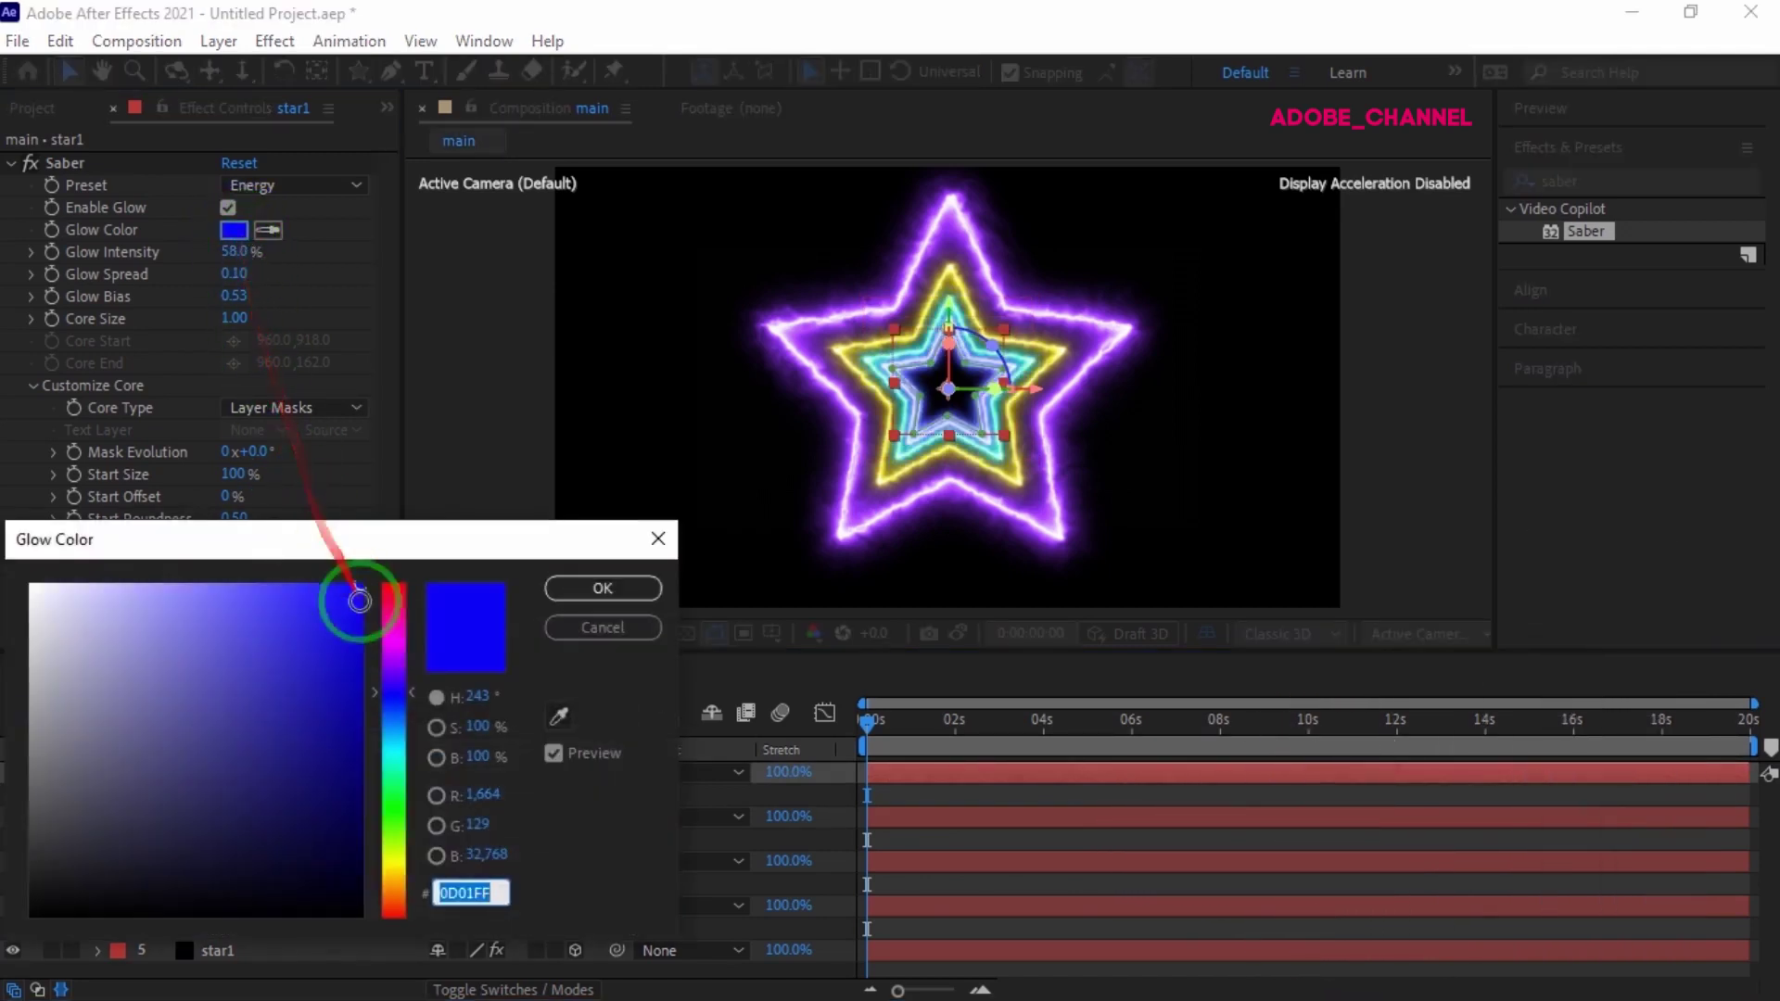
{"action": "key", "text": "c"}
{"action": "type", "text": "61"}
{"action": "type", "text": "c"}
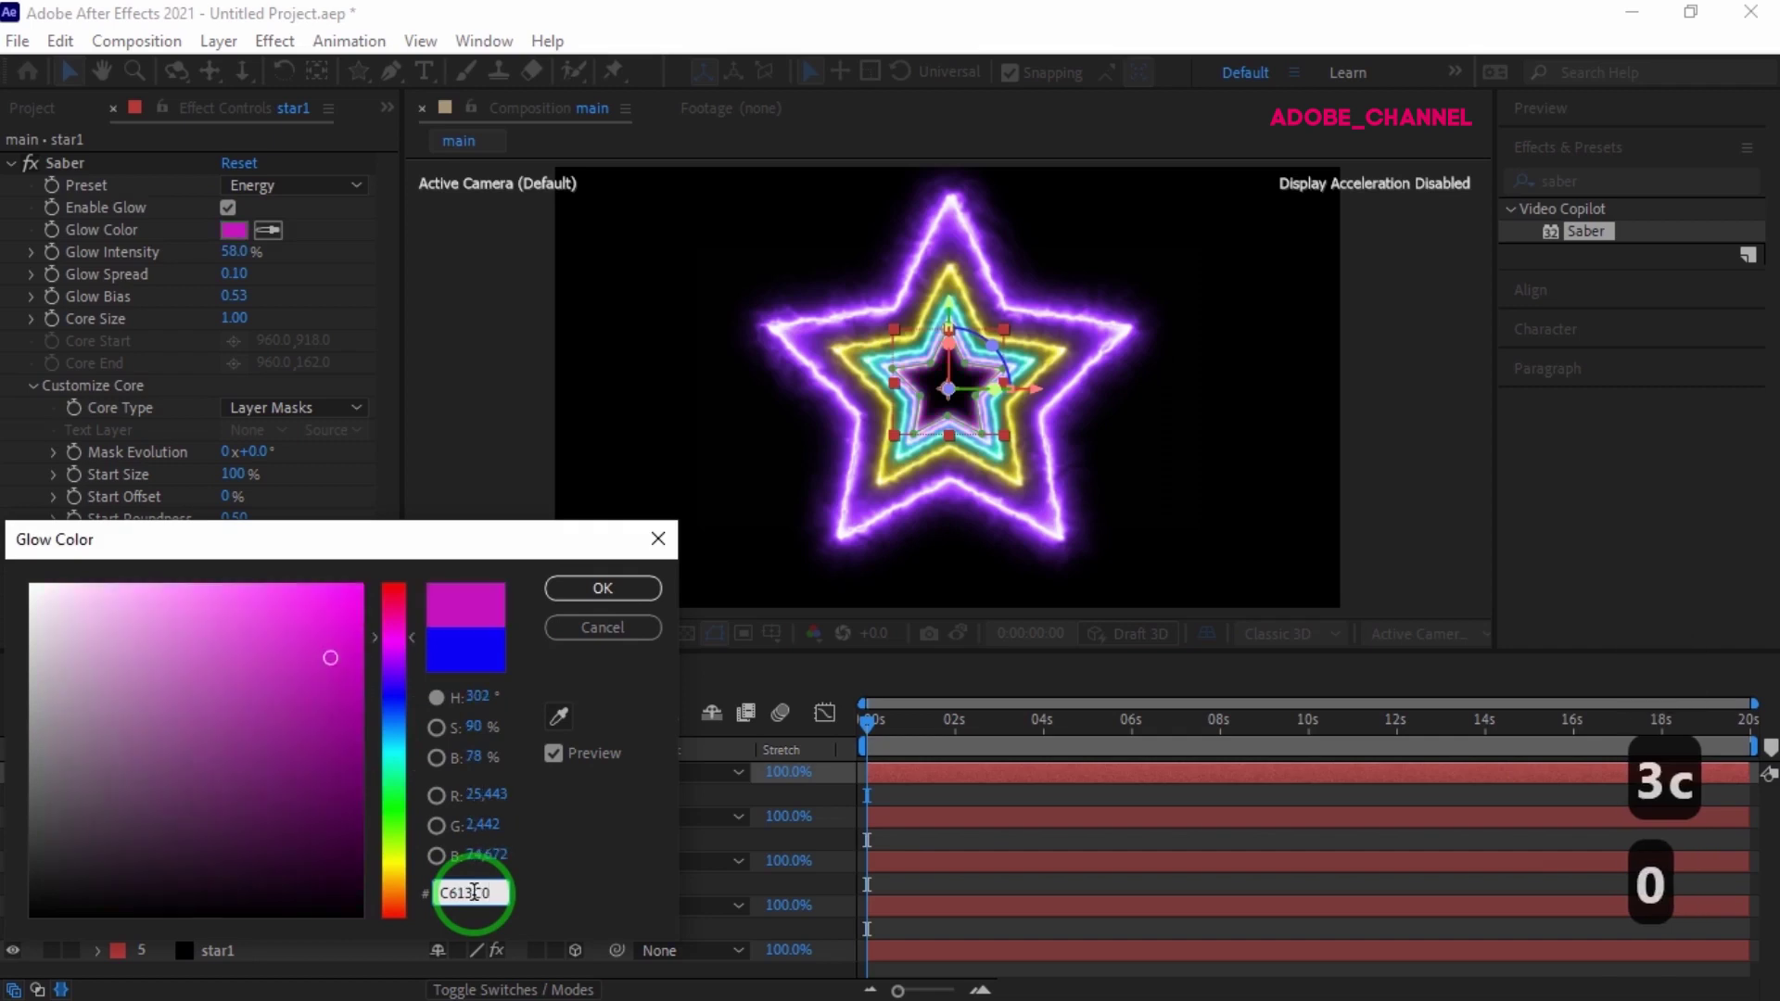
{"action": "left_click", "coordinate": [622, 602]}
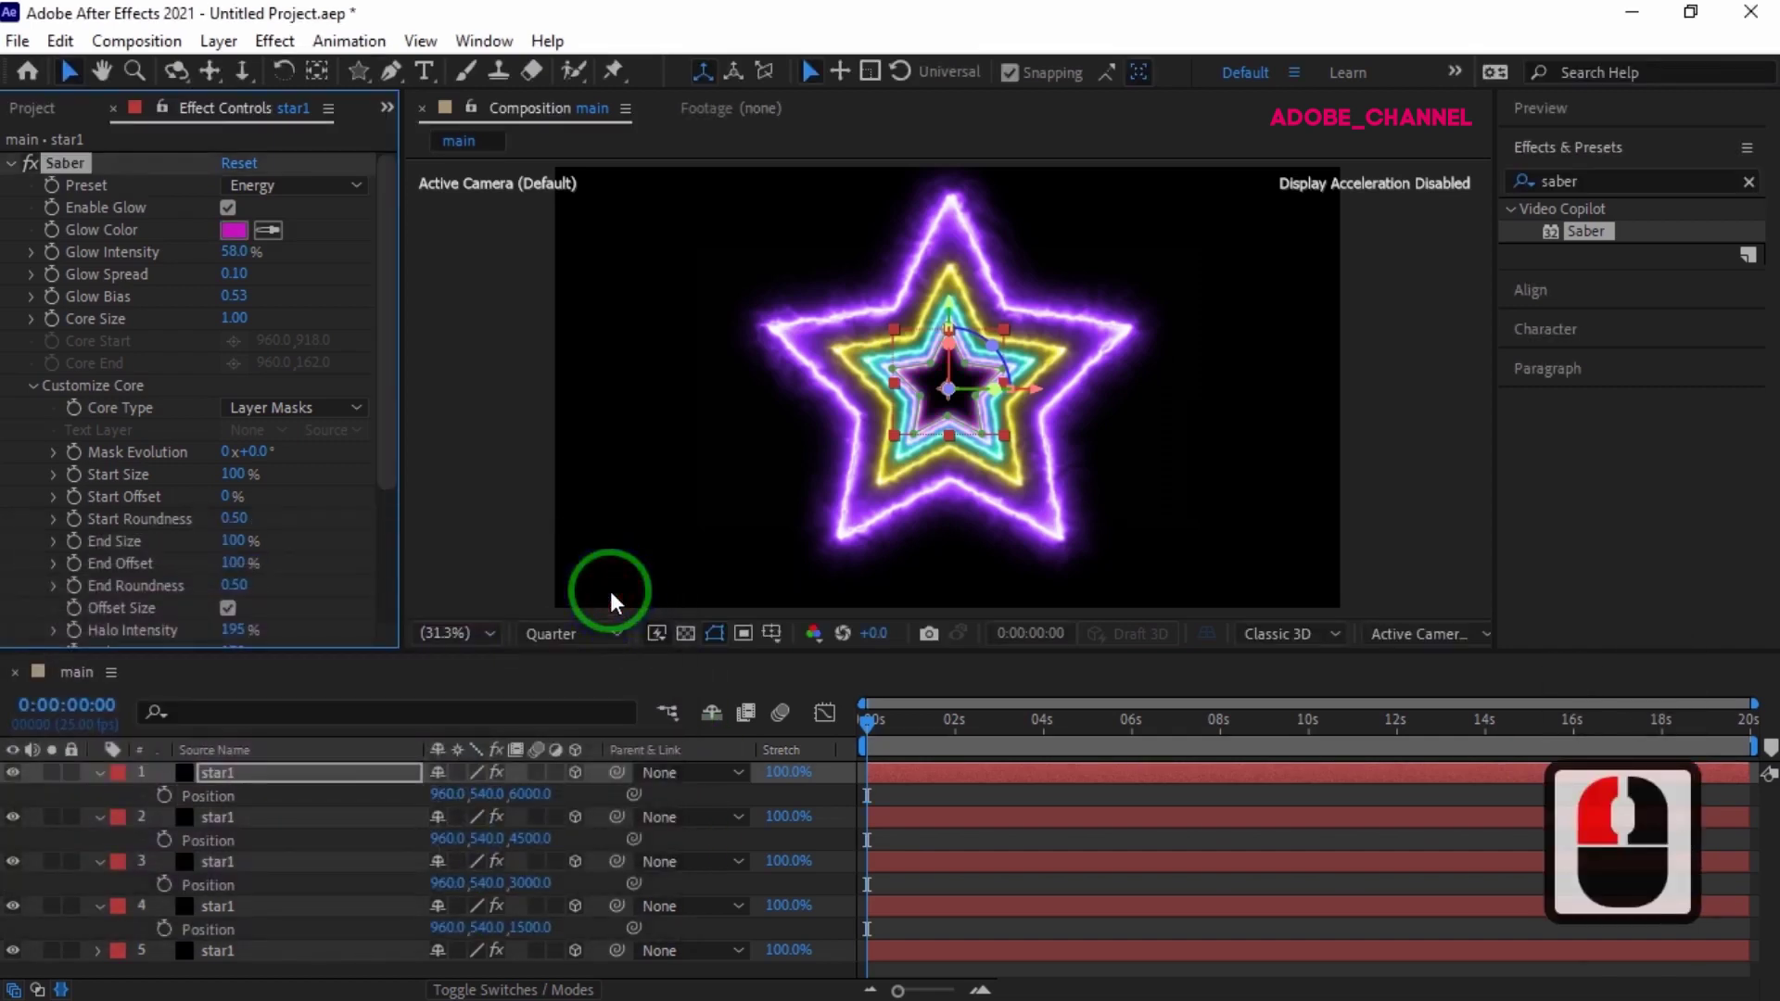
- Duplicate the top star, set its Z Position to 7500 and shift its glow hue to orange
{"action": "left_click", "coordinate": [306, 783]}
{"action": "key", "text": "ctrl+d"}
{"action": "key", "text": "p"}
{"action": "left_click", "coordinate": [541, 804]}
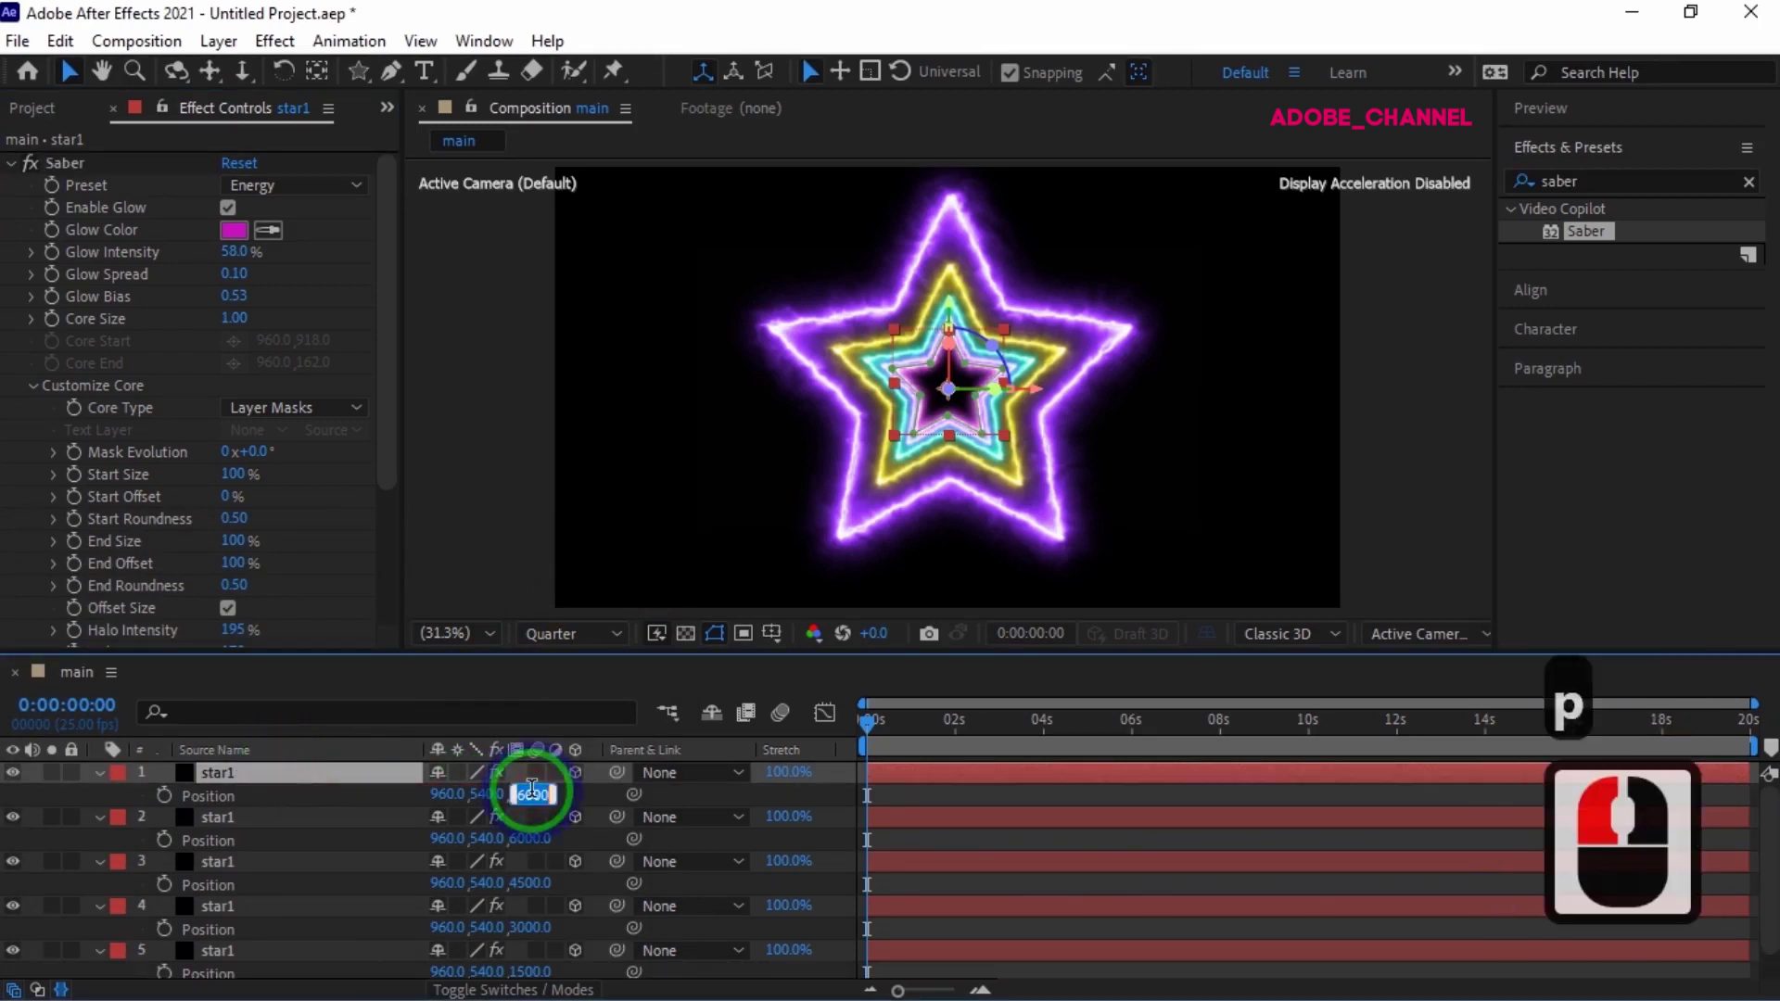
{"action": "type", "text": "750"}
{"action": "key", "text": "Return"}
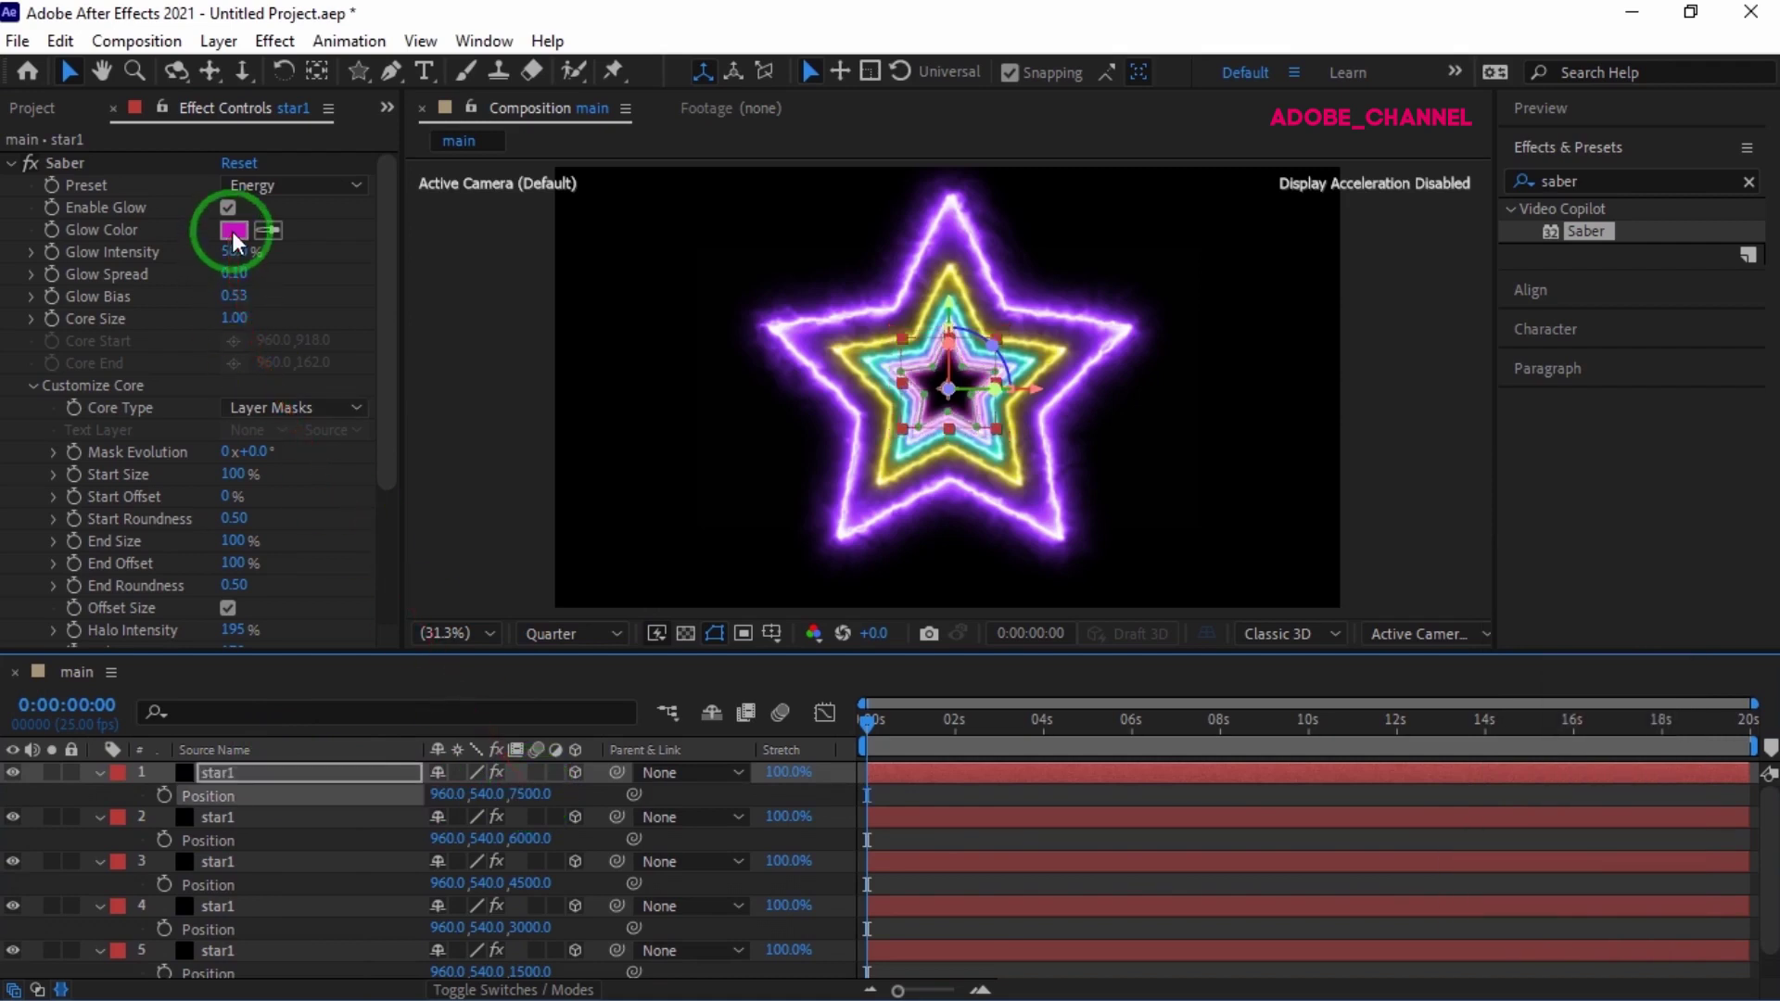
{"action": "left_click", "coordinate": [244, 245]}
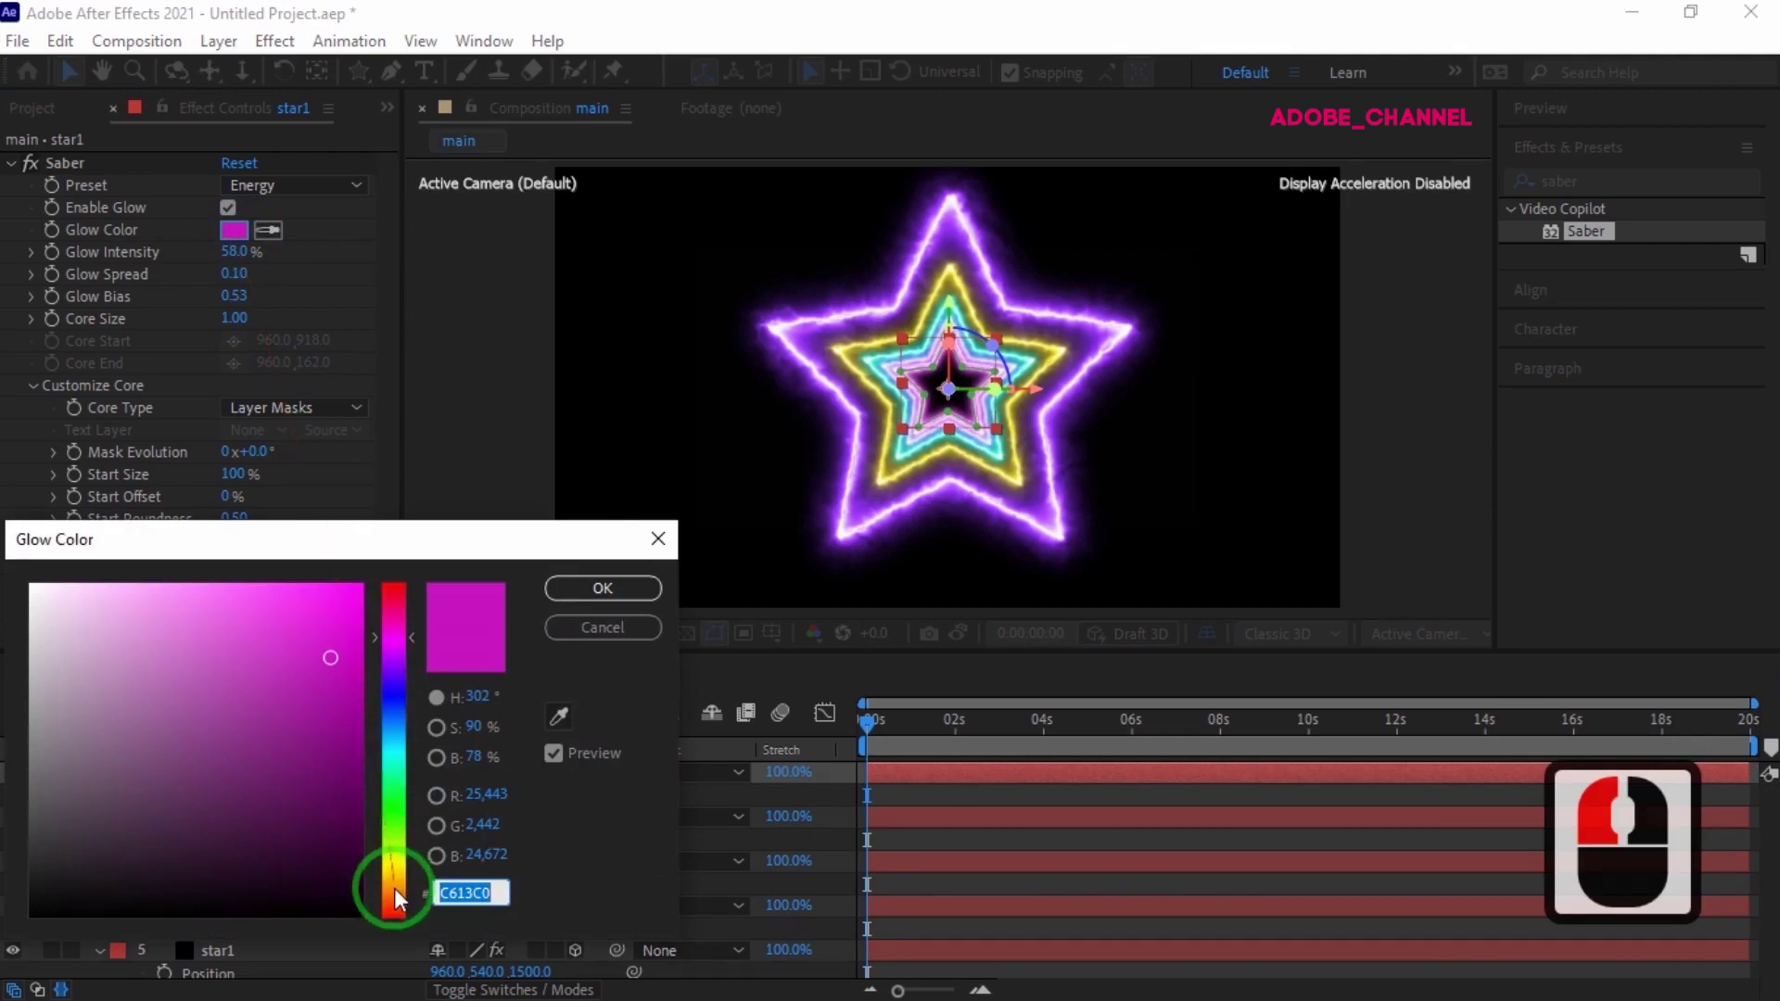
{"action": "left_click", "coordinate": [405, 908]}
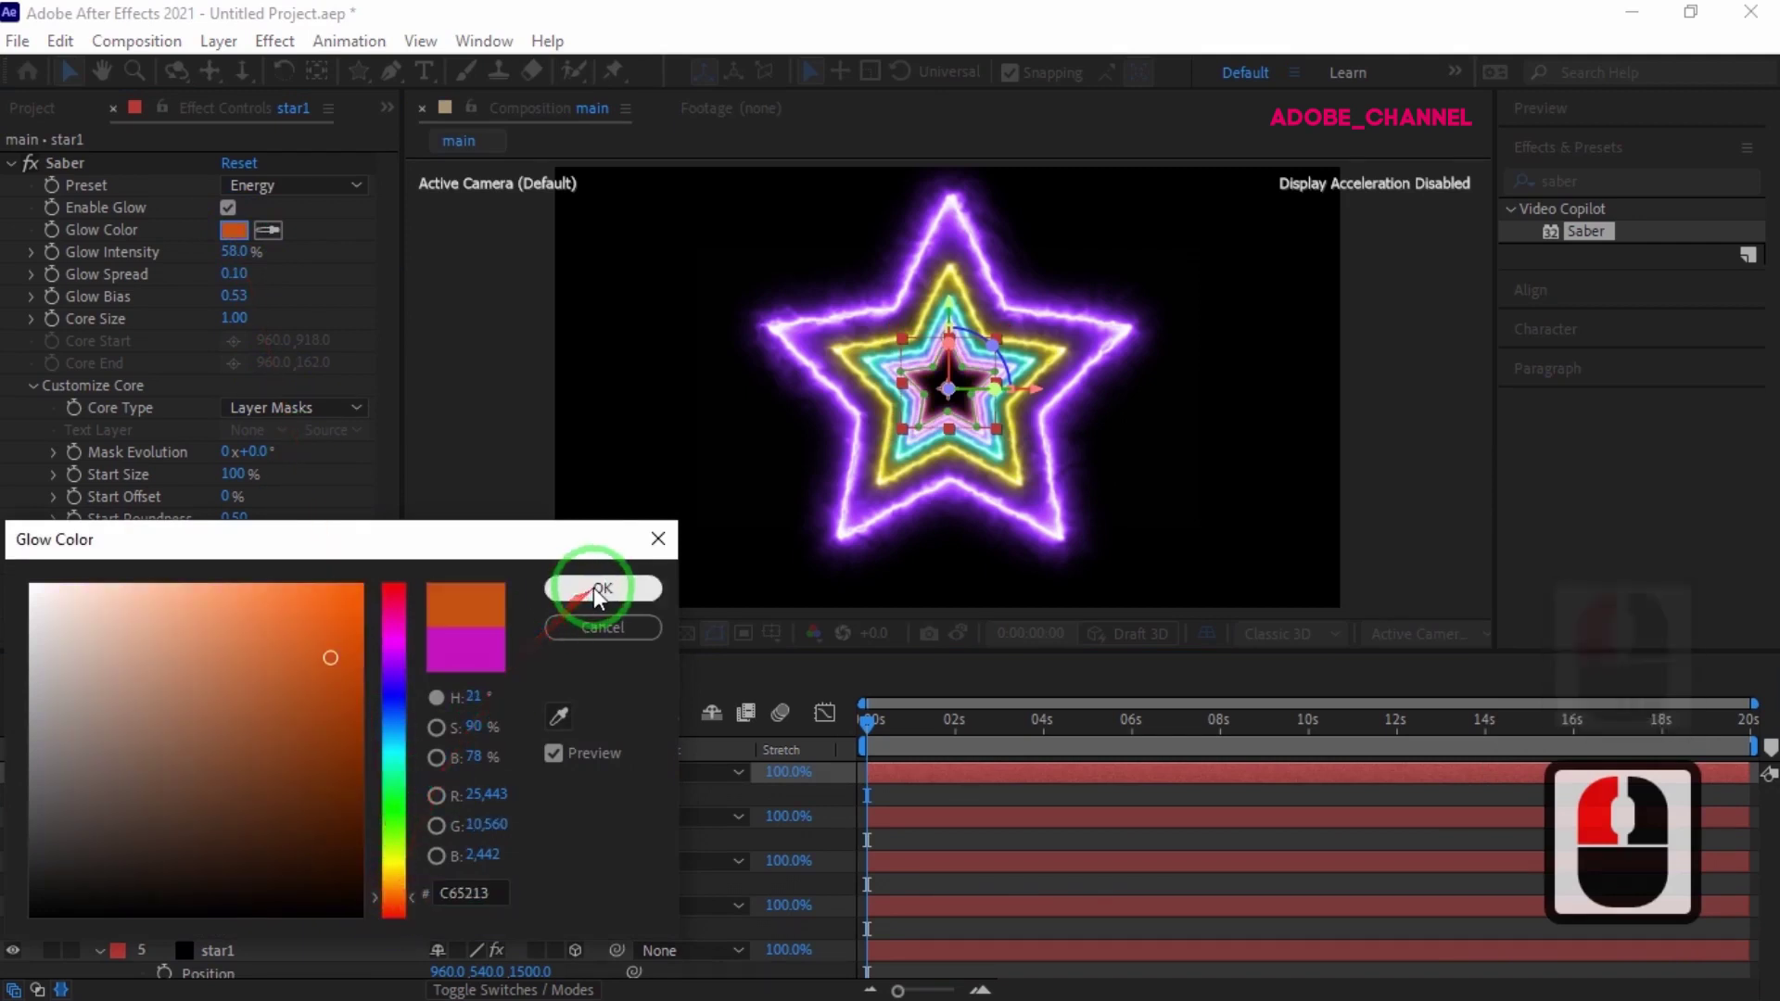
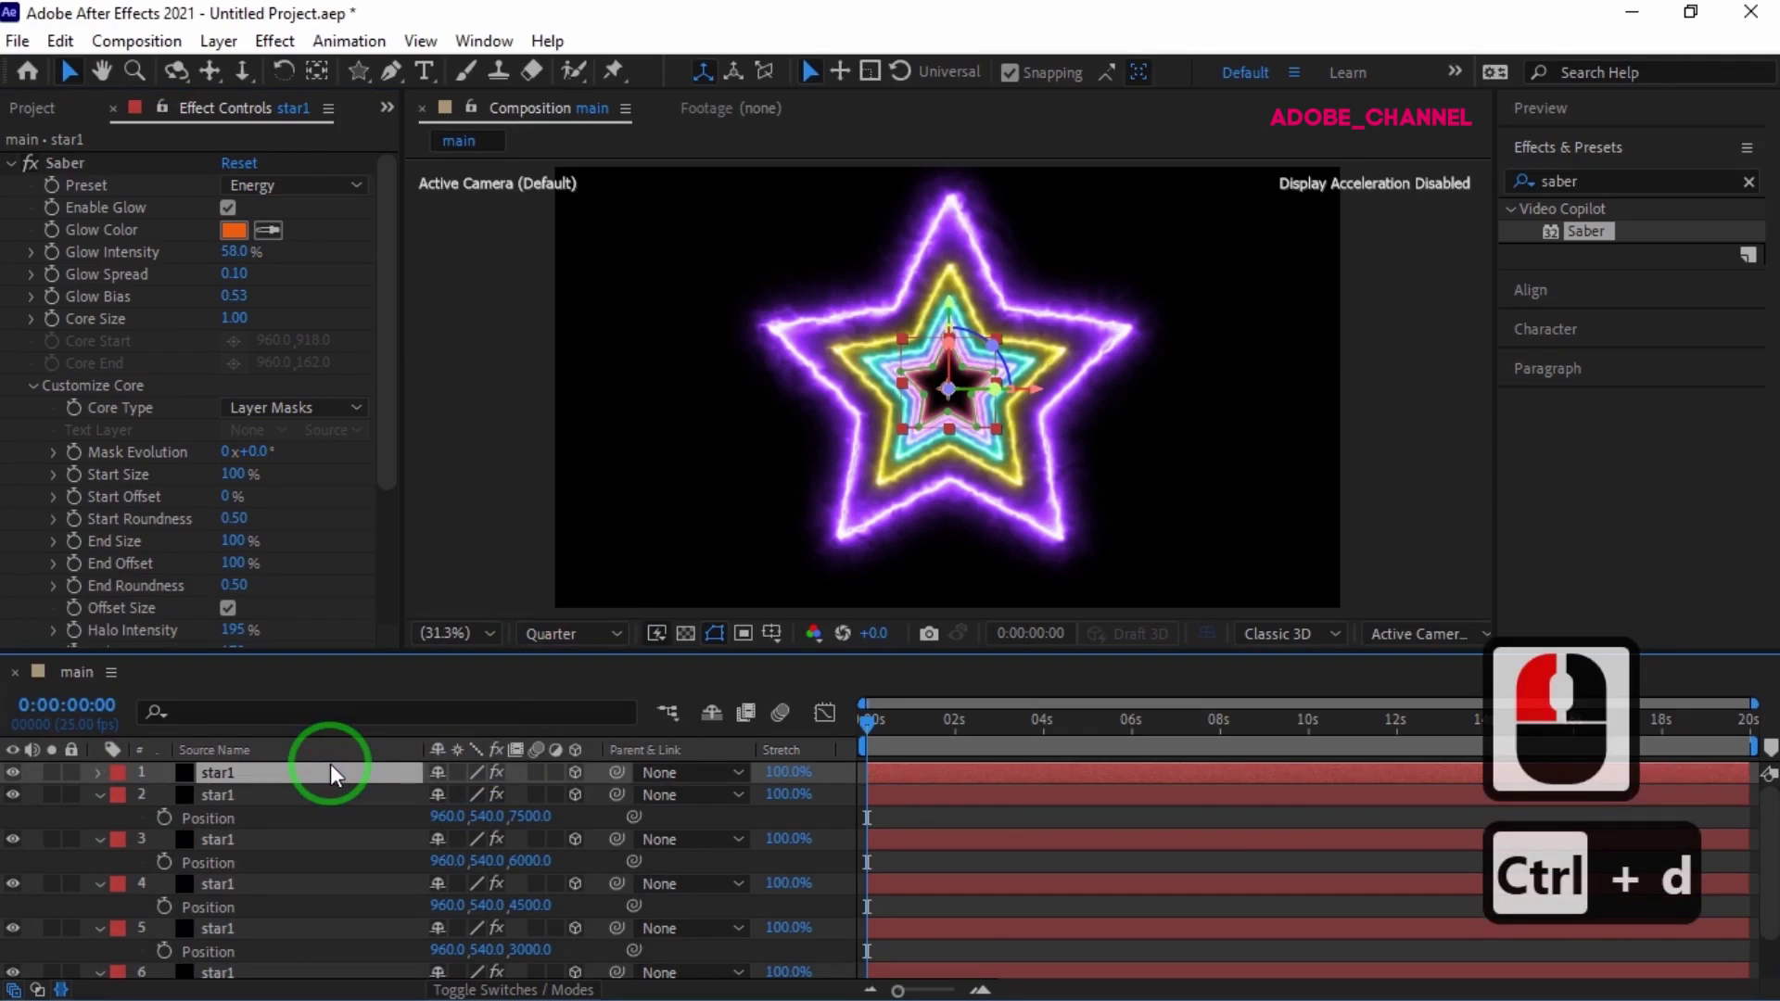
- Set the seventh star copy's Z Position to 9000
{"action": "key", "text": "p"}
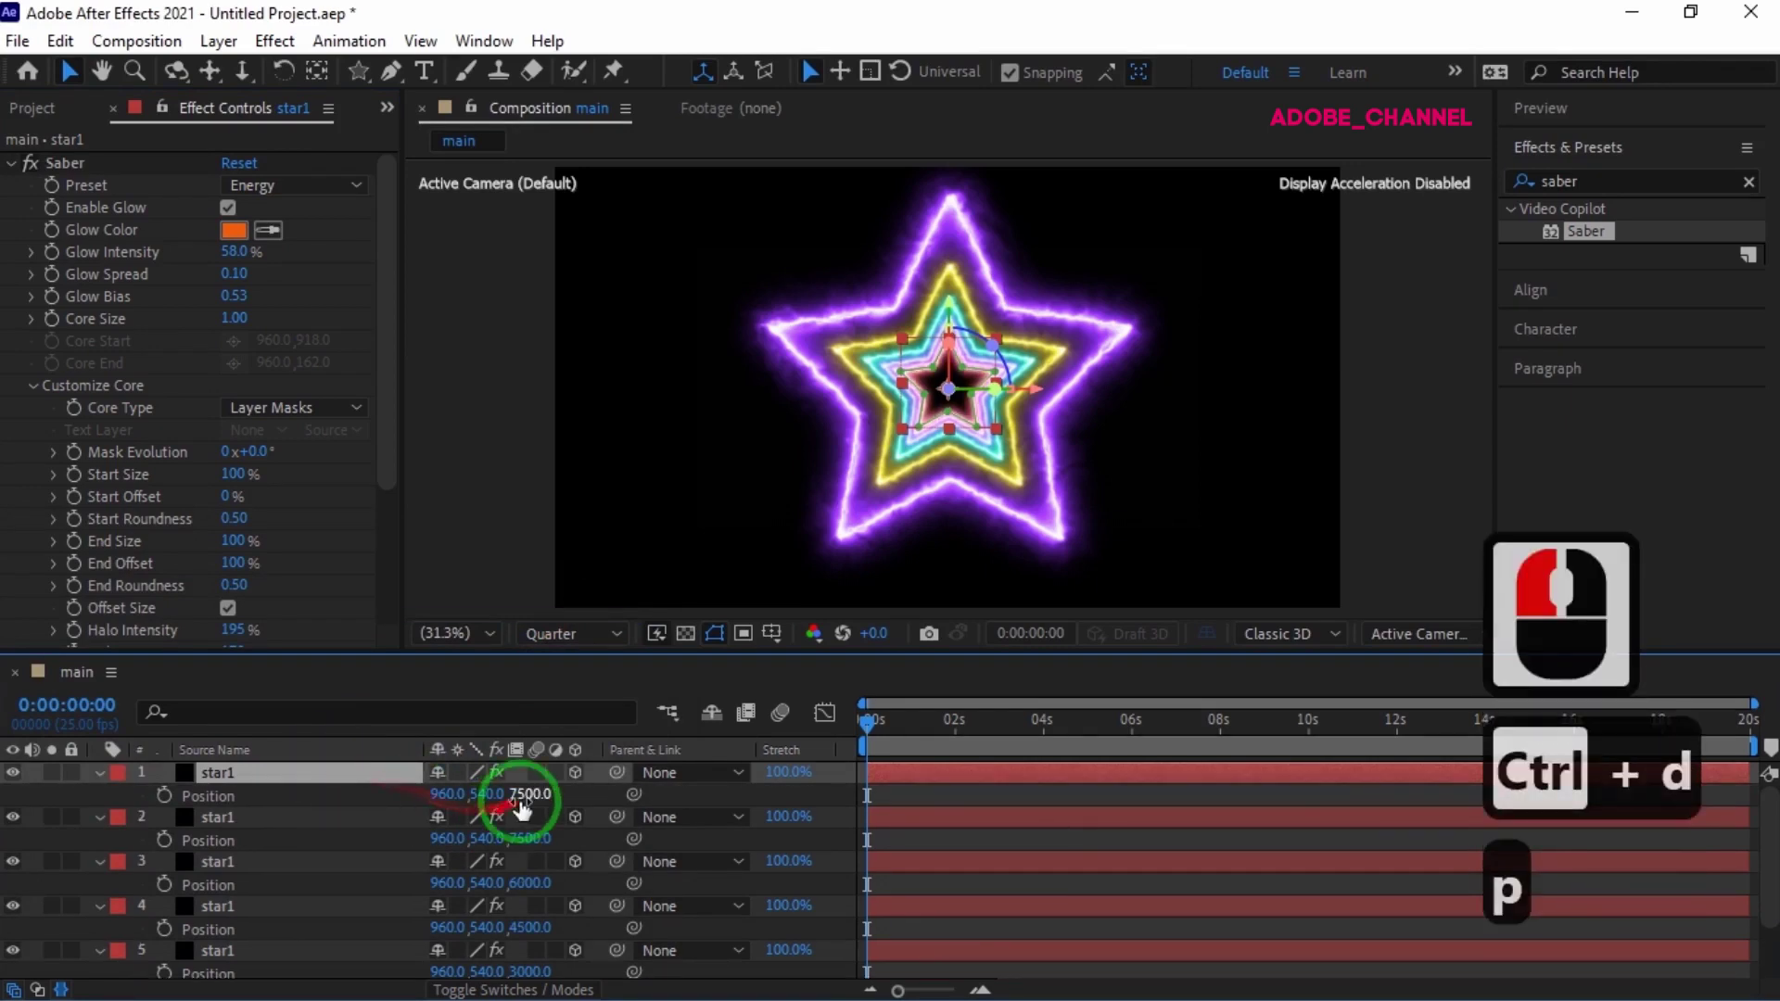
{"action": "left_click", "coordinate": [529, 807]}
{"action": "type", "text": "90"}
{"action": "key", "text": "Return"}
{"action": "key", "text": "Return"}
{"action": "key", "text": "Return"}
{"action": "type", "text": "90 x 3 ↵"}
- Change the seventh star's Saber glow colour to red
{"action": "left_click", "coordinate": [246, 244]}
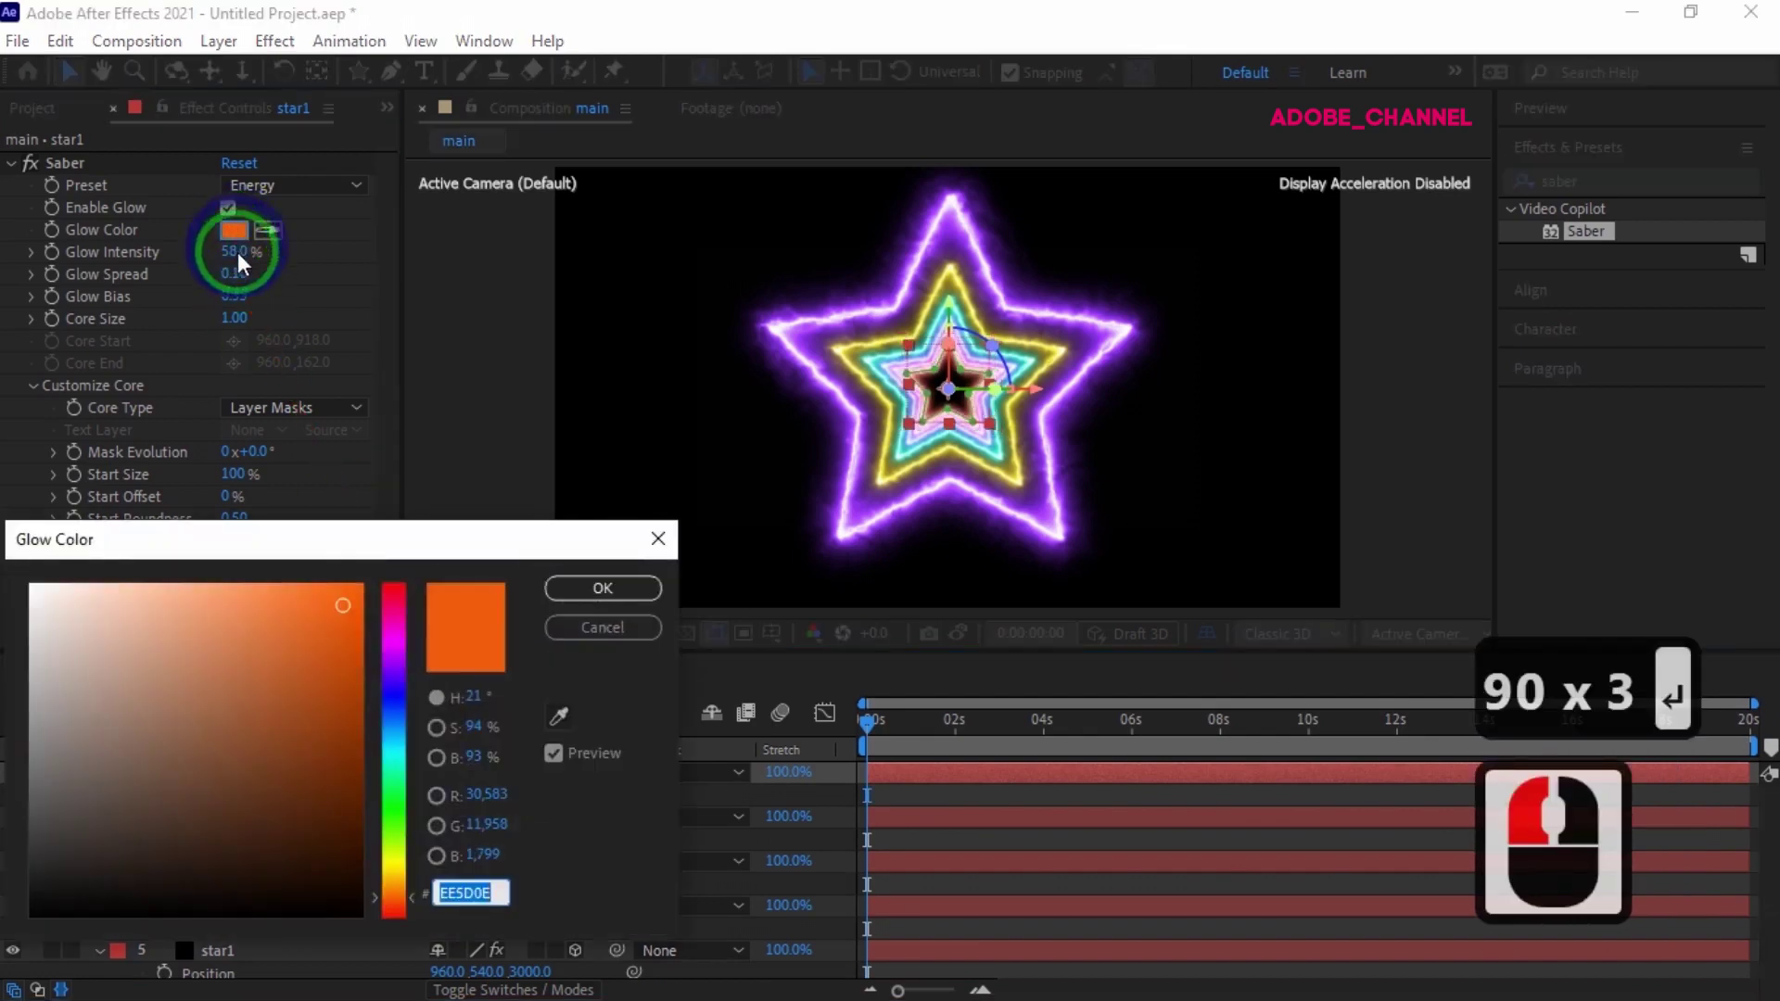
{"action": "left_click", "coordinate": [409, 597]}
{"action": "left_click", "coordinate": [614, 600]}
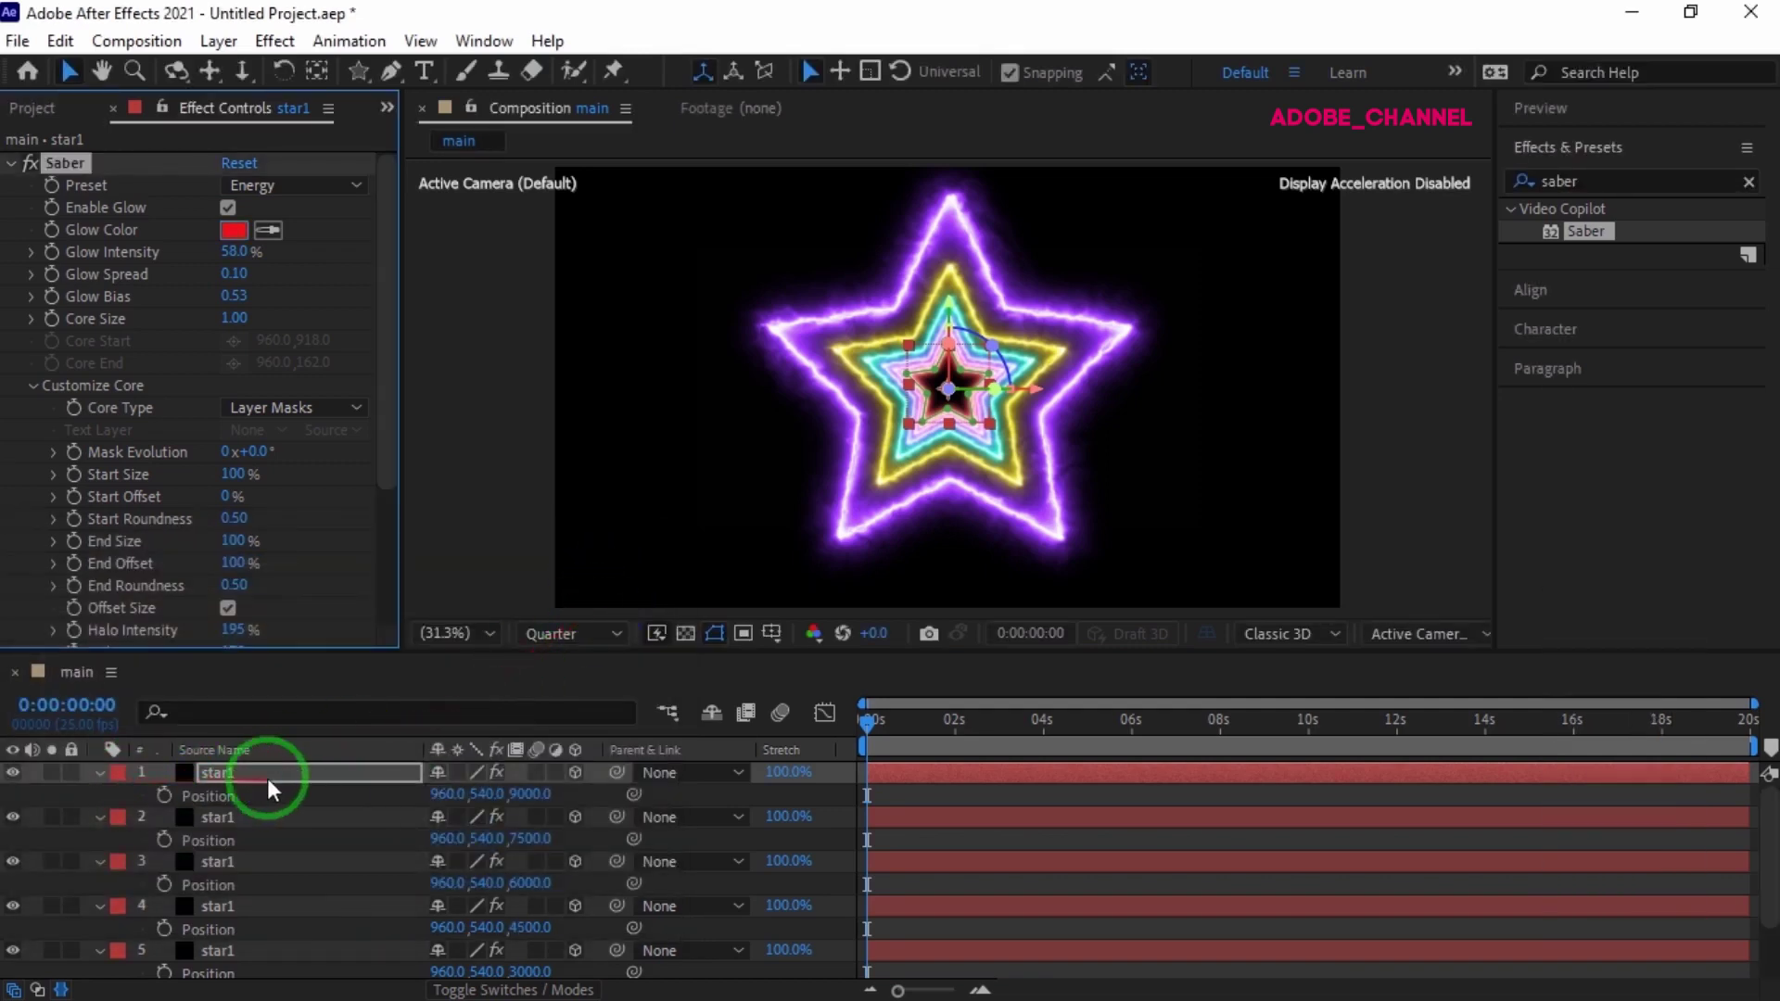
- Select all seven star layers and collapse them in the timeline
{"action": "left_click", "coordinate": [286, 784]}
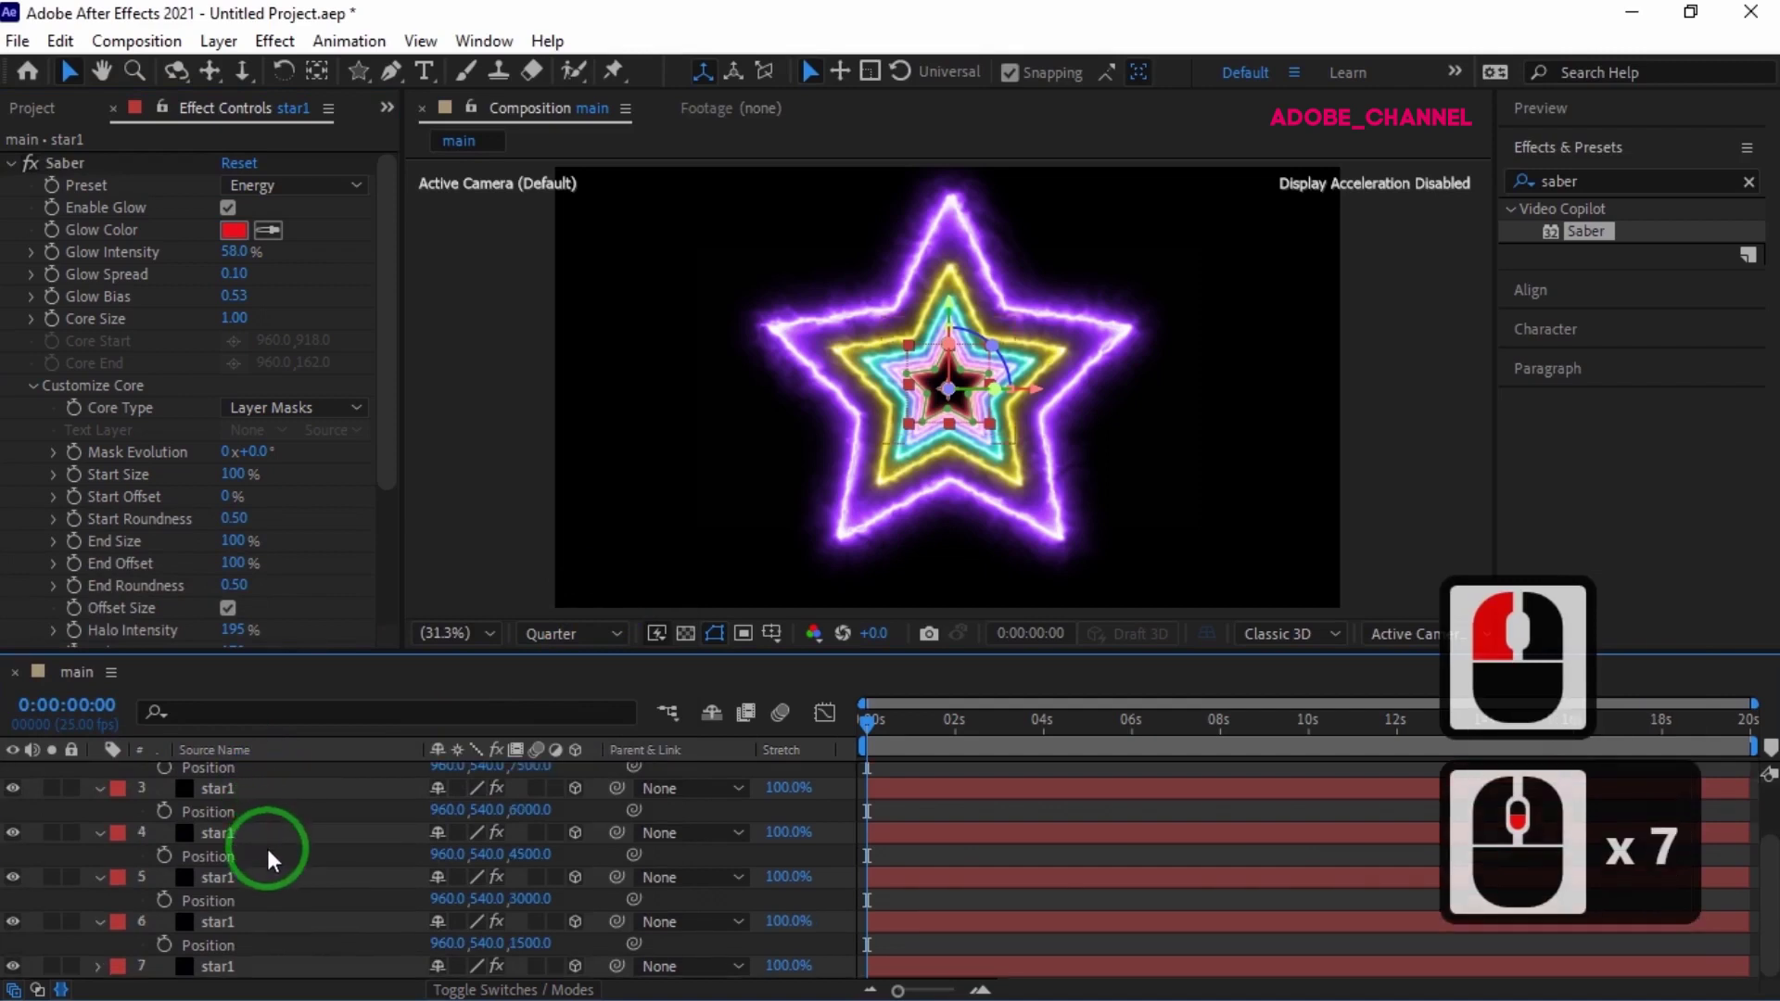
{"action": "left_click", "coordinate": [294, 978]}
{"action": "scroll", "scroll_direction": "down", "scroll_amount": 3}
{"action": "left_click", "coordinate": [110, 844]}
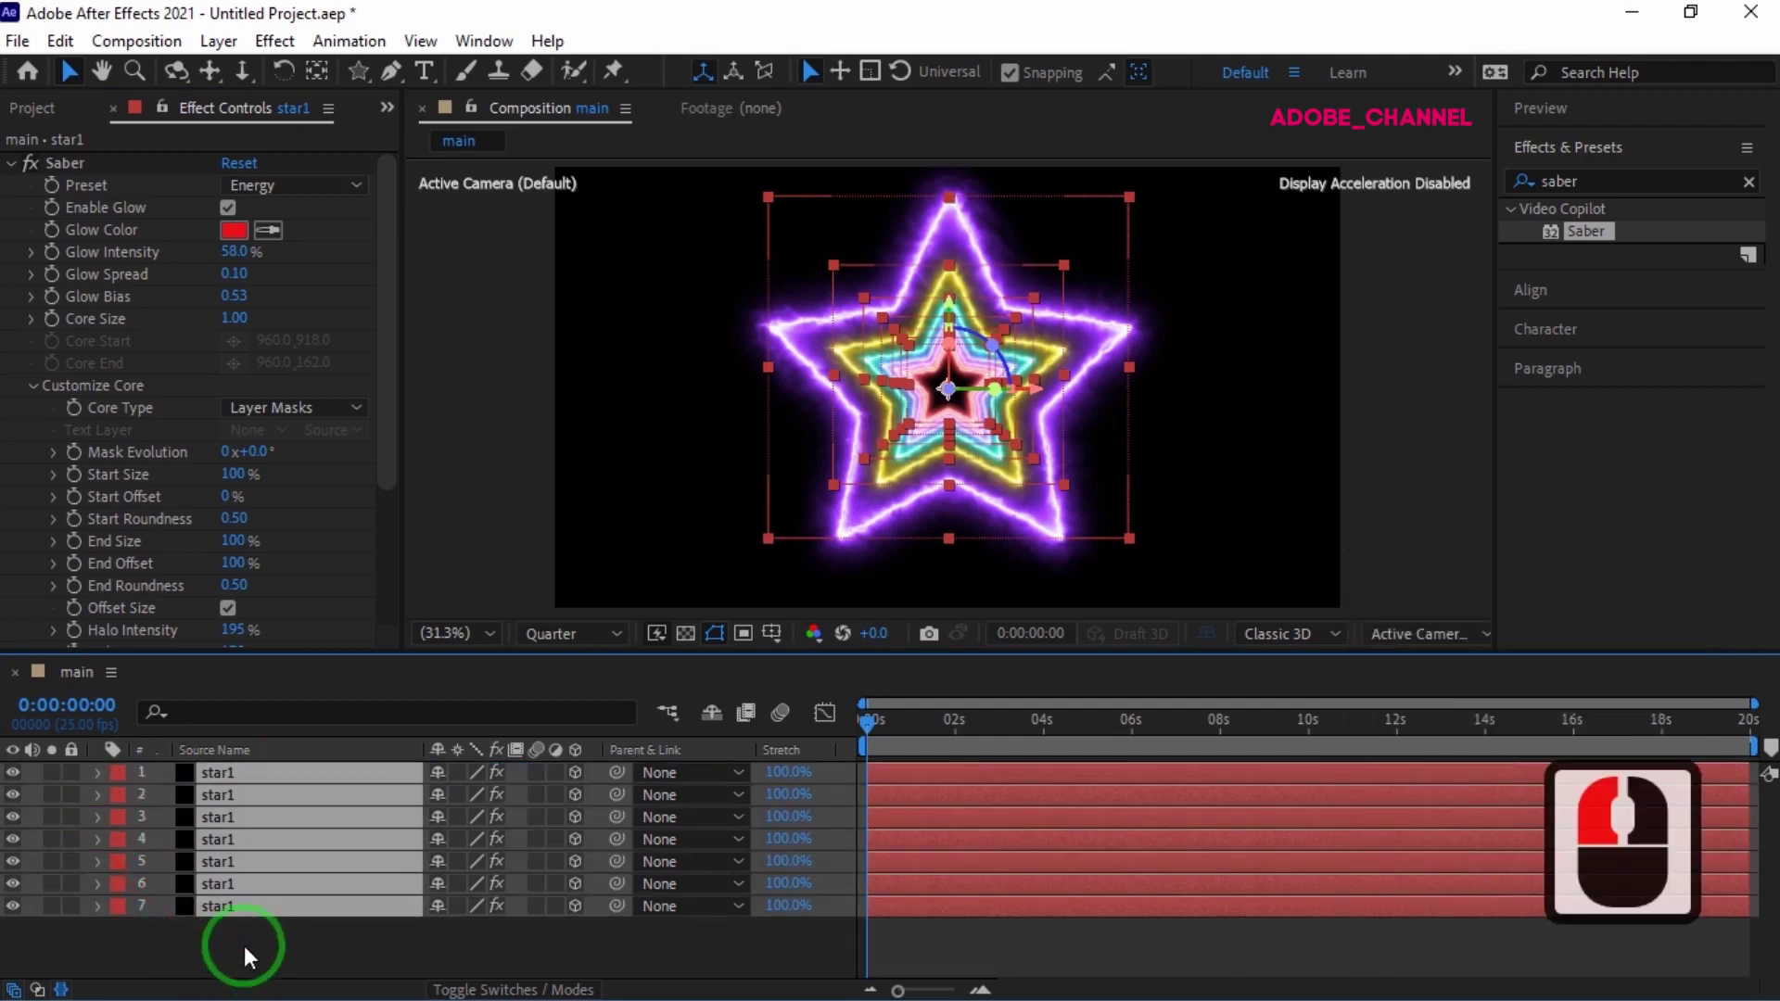
- Add a Null Object layer to the composition and save the project as main.aep
{"action": "left_click", "coordinate": [257, 957]}
{"action": "right_click", "coordinate": [255, 959]}
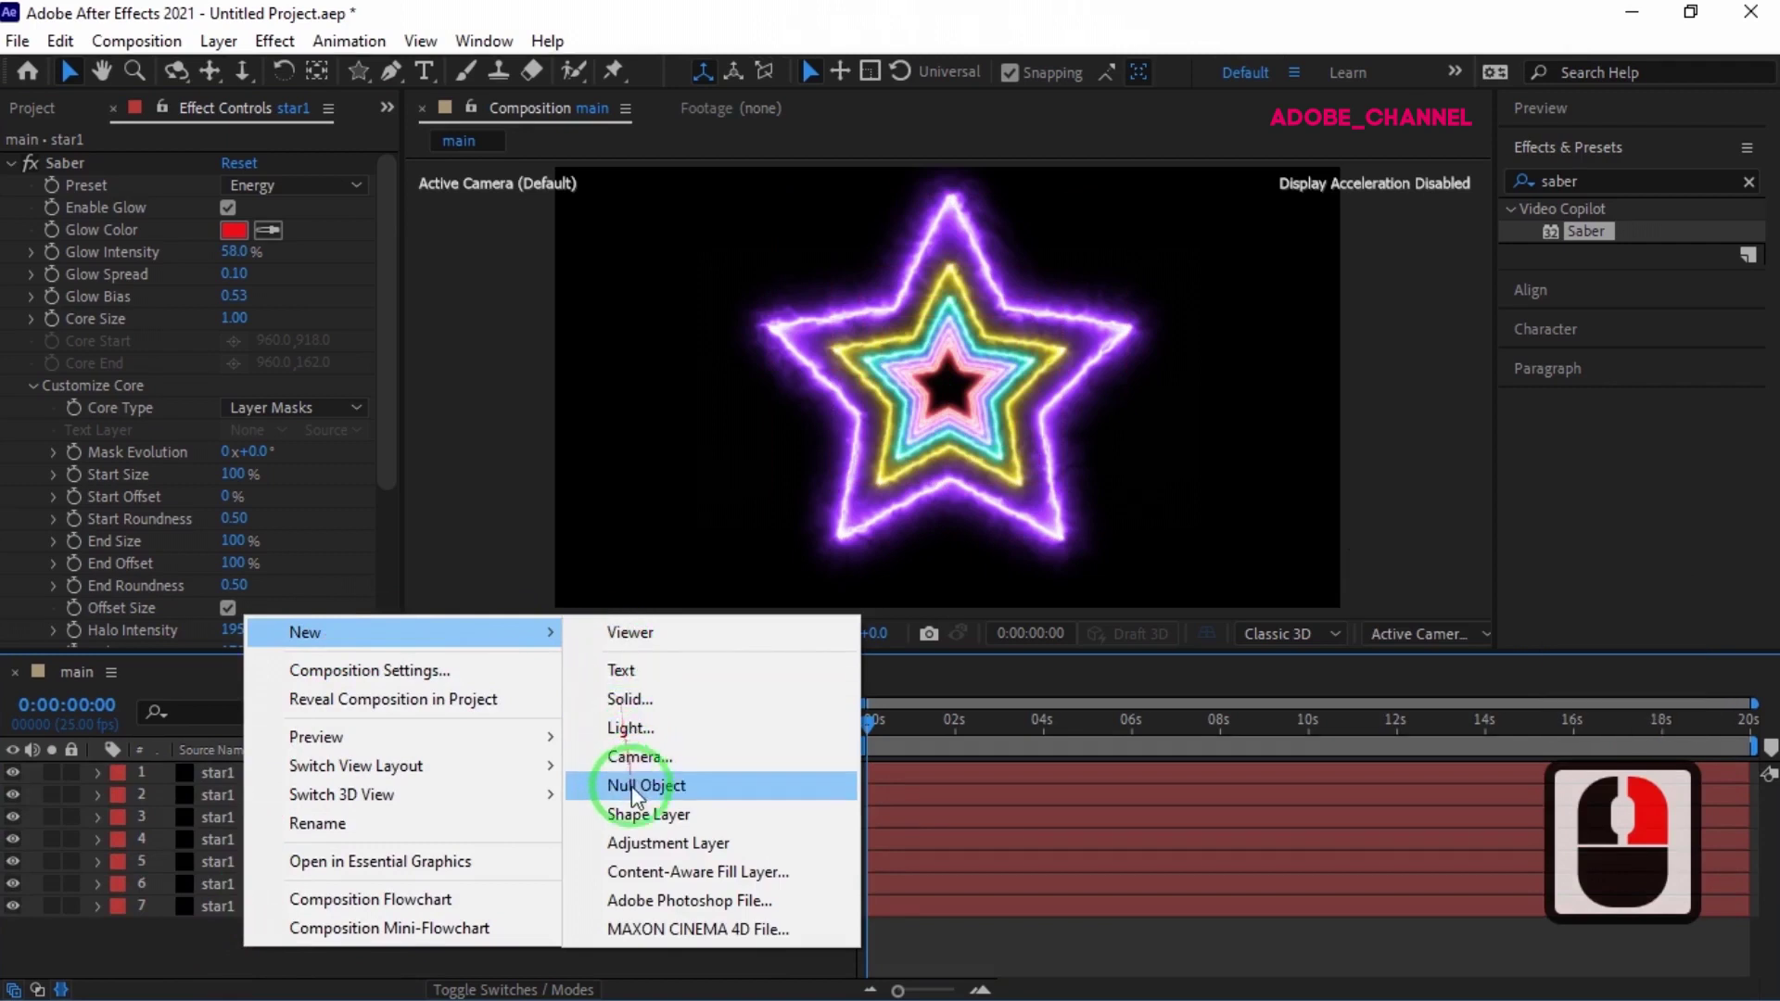
{"action": "left_click", "coordinate": [643, 799]}
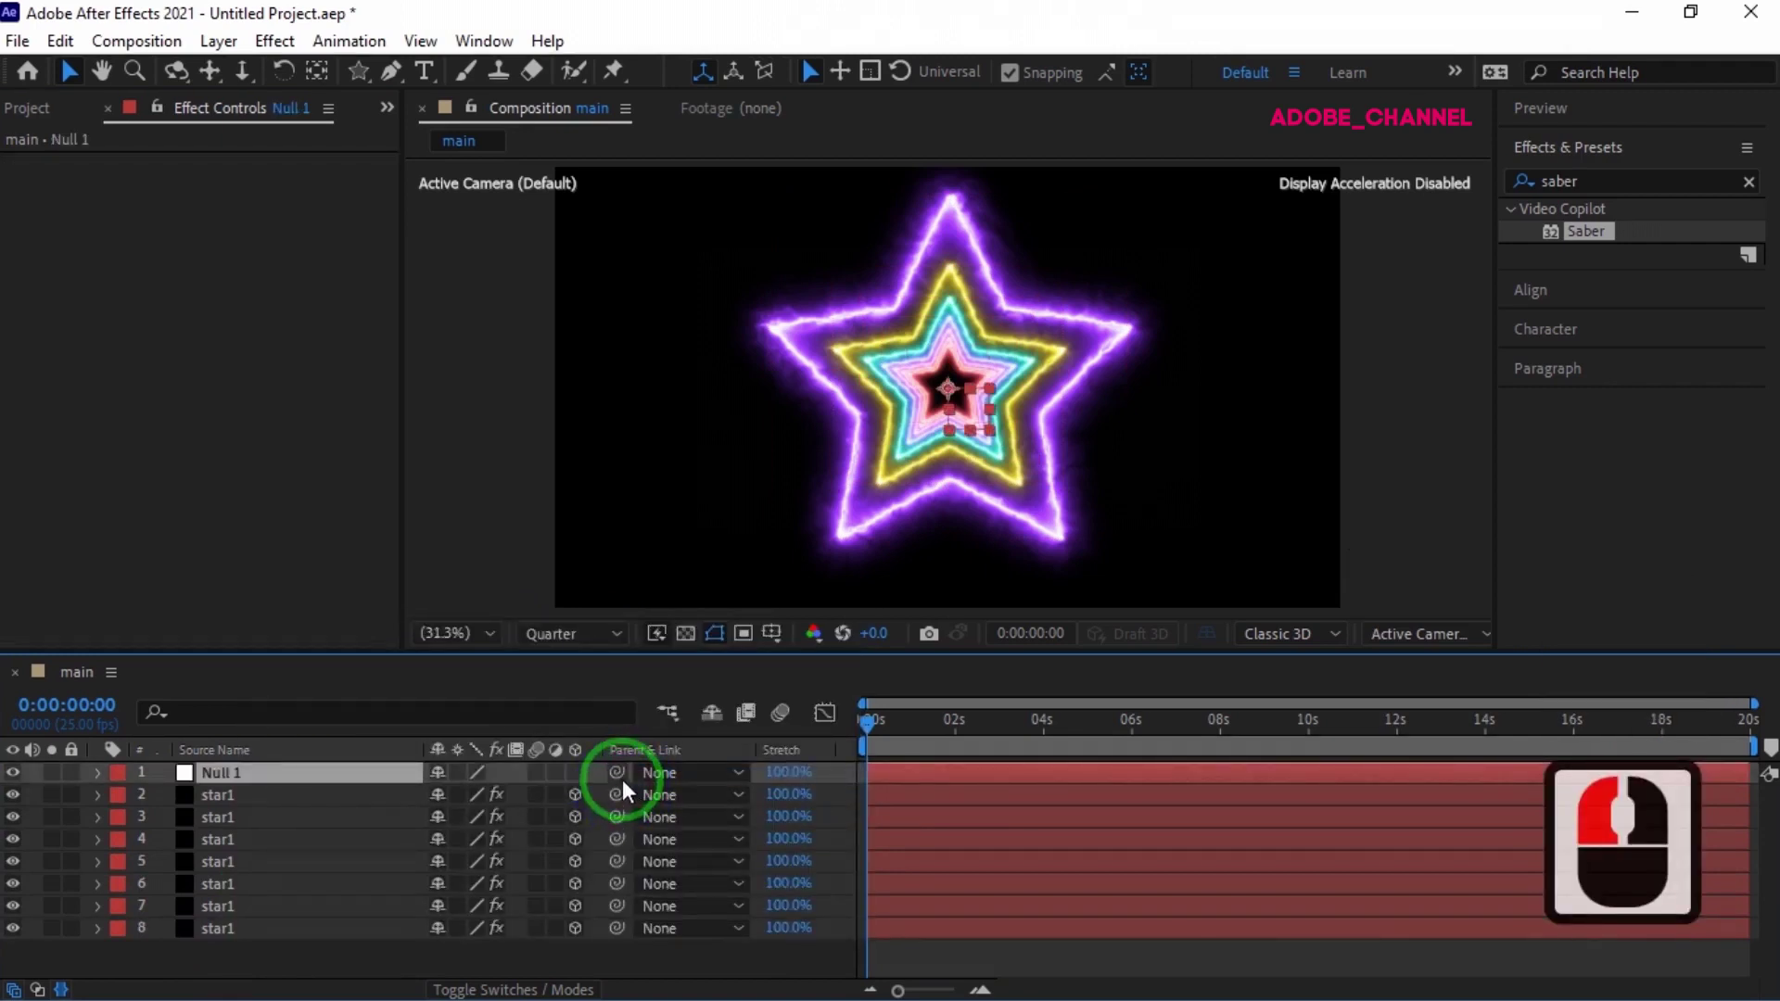
{"action": "left_click", "coordinate": [589, 782]}
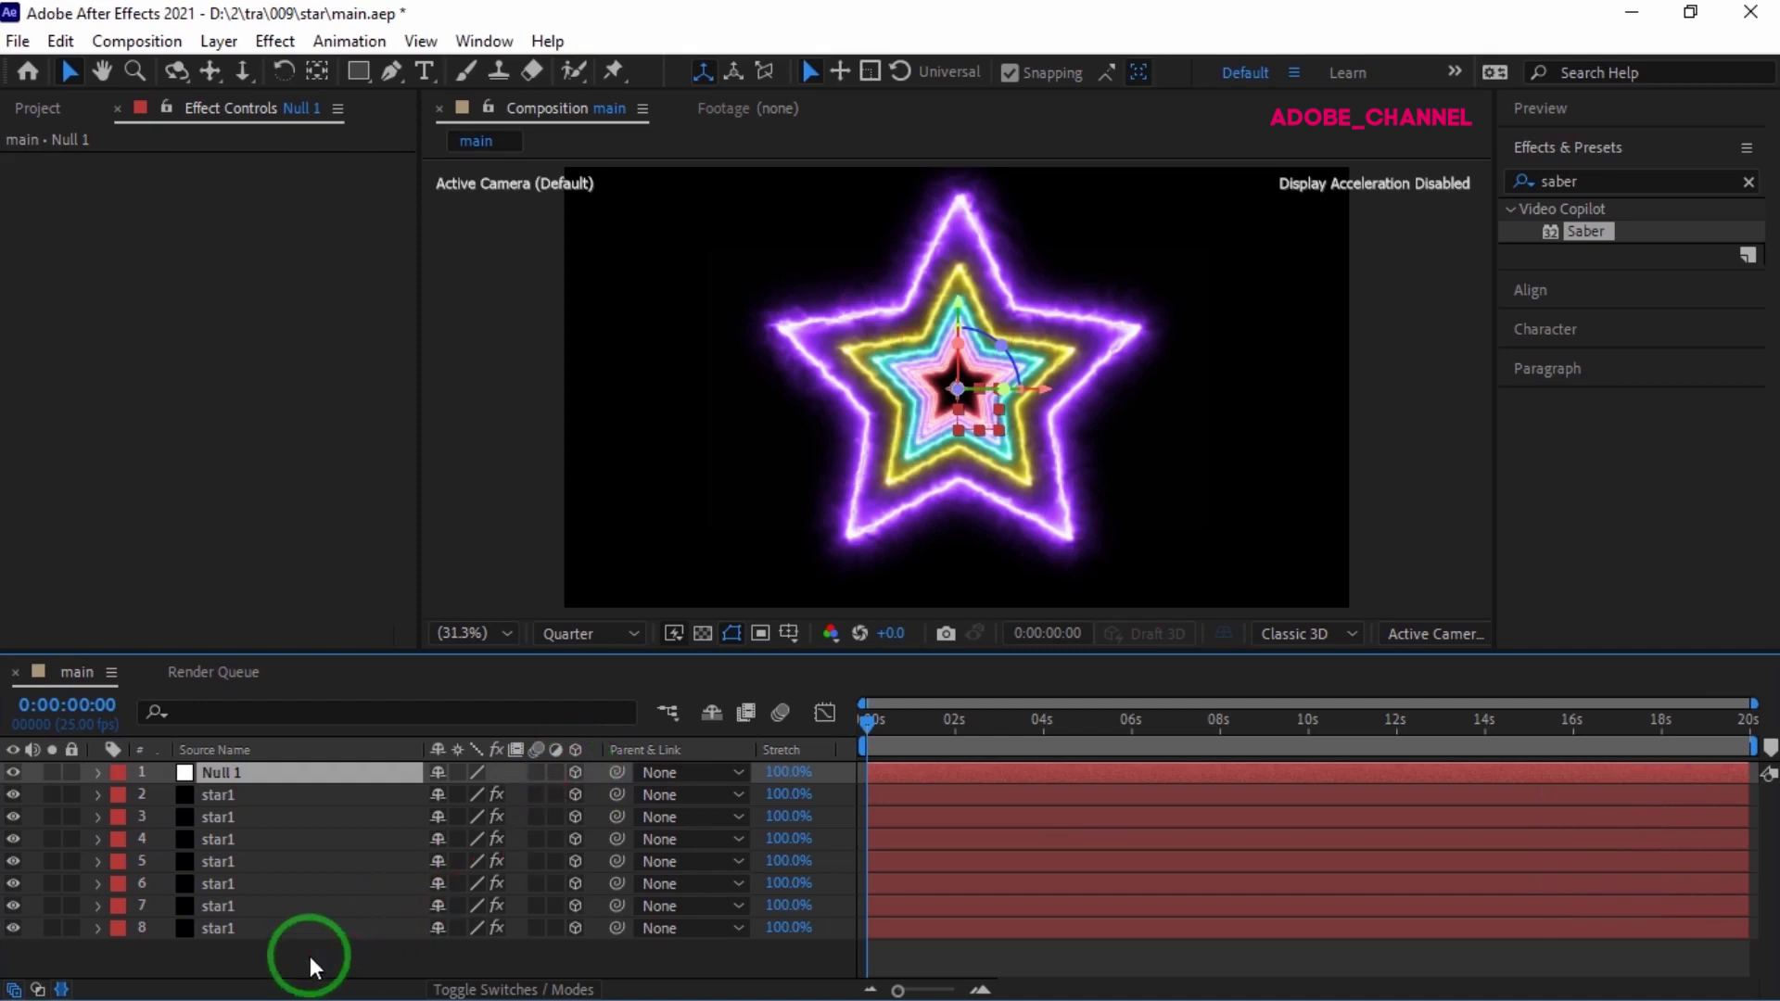
- Parent all seven star1 layers (2–8) to Null 1 and select Null 1
{"action": "left_click", "coordinate": [315, 940]}
{"action": "left_click", "coordinate": [315, 940]}
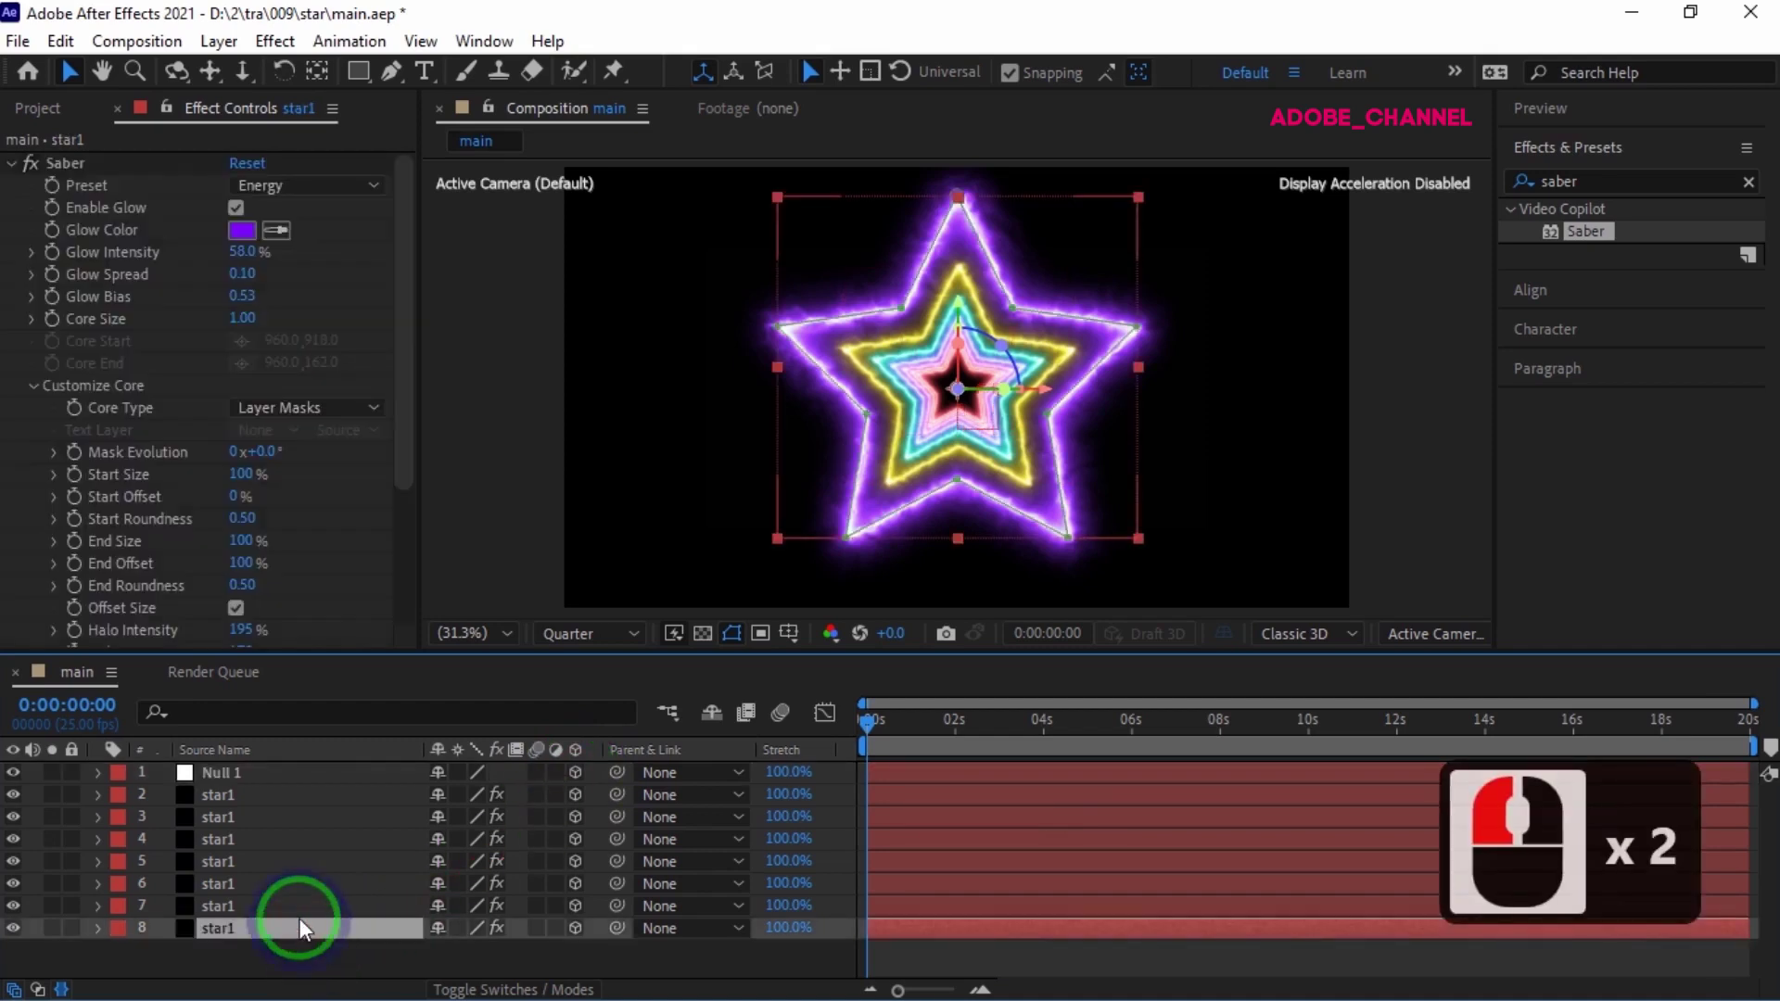
{"action": "left_click", "coordinate": [297, 800]}
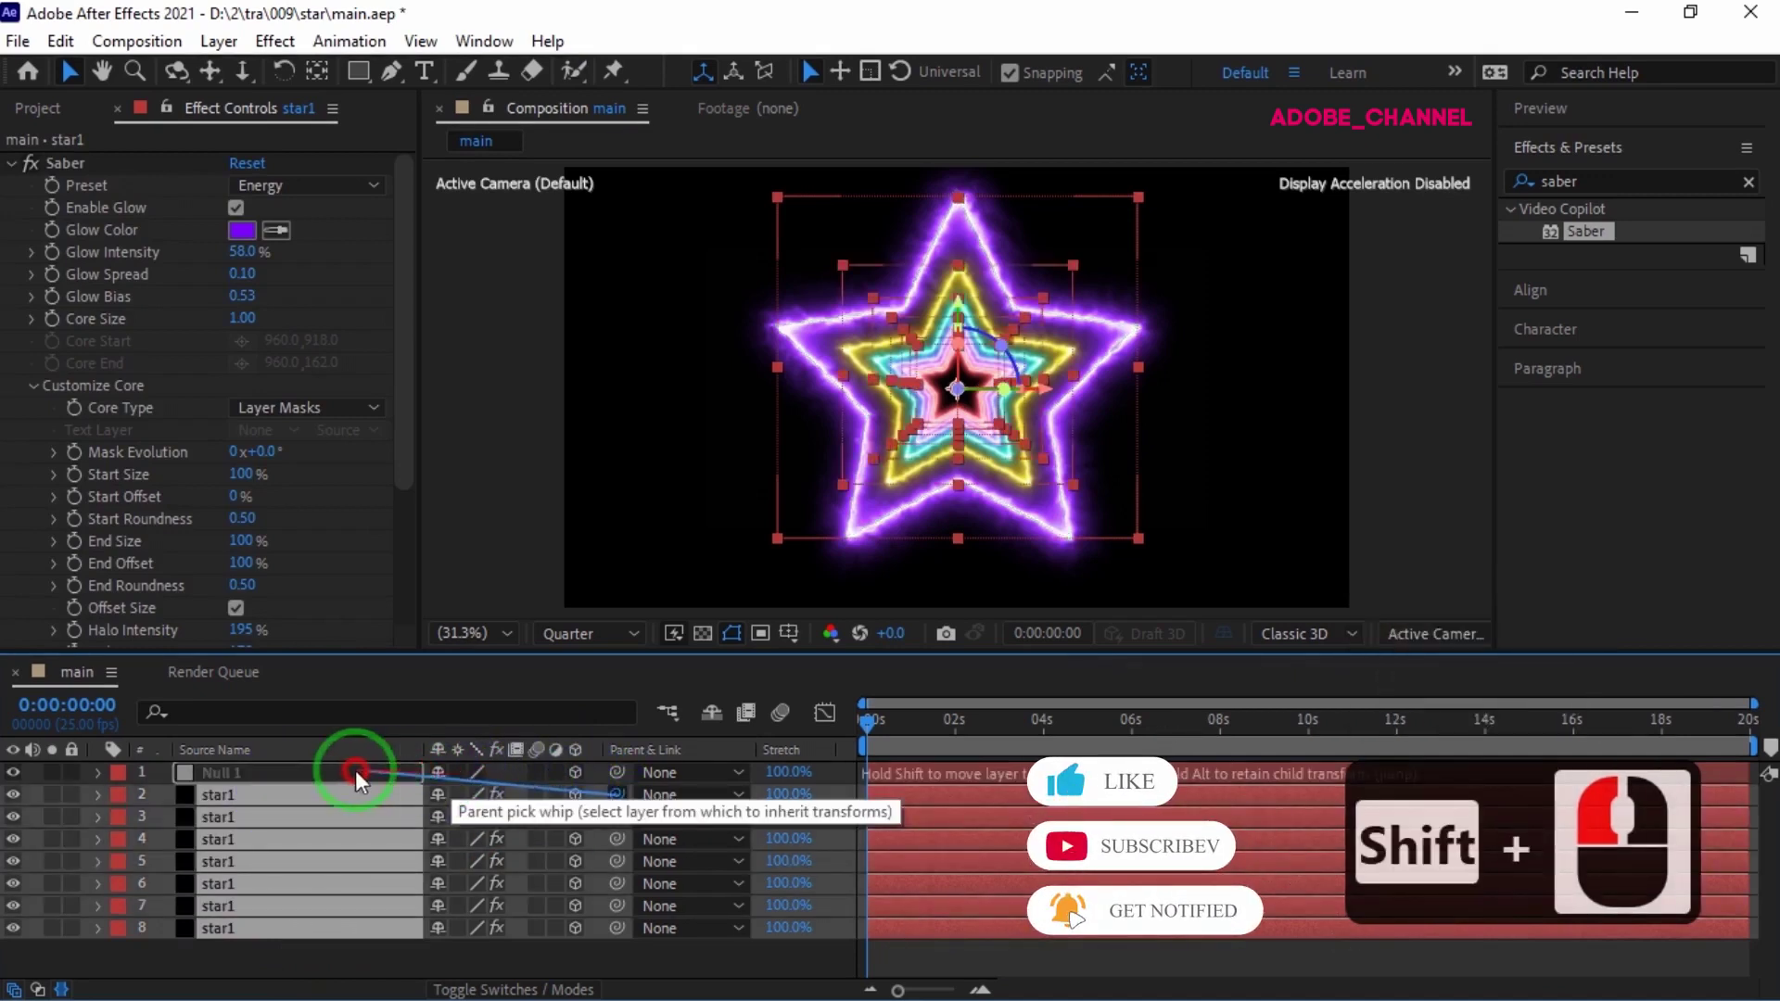
{"action": "left_click", "coordinate": [270, 782]}
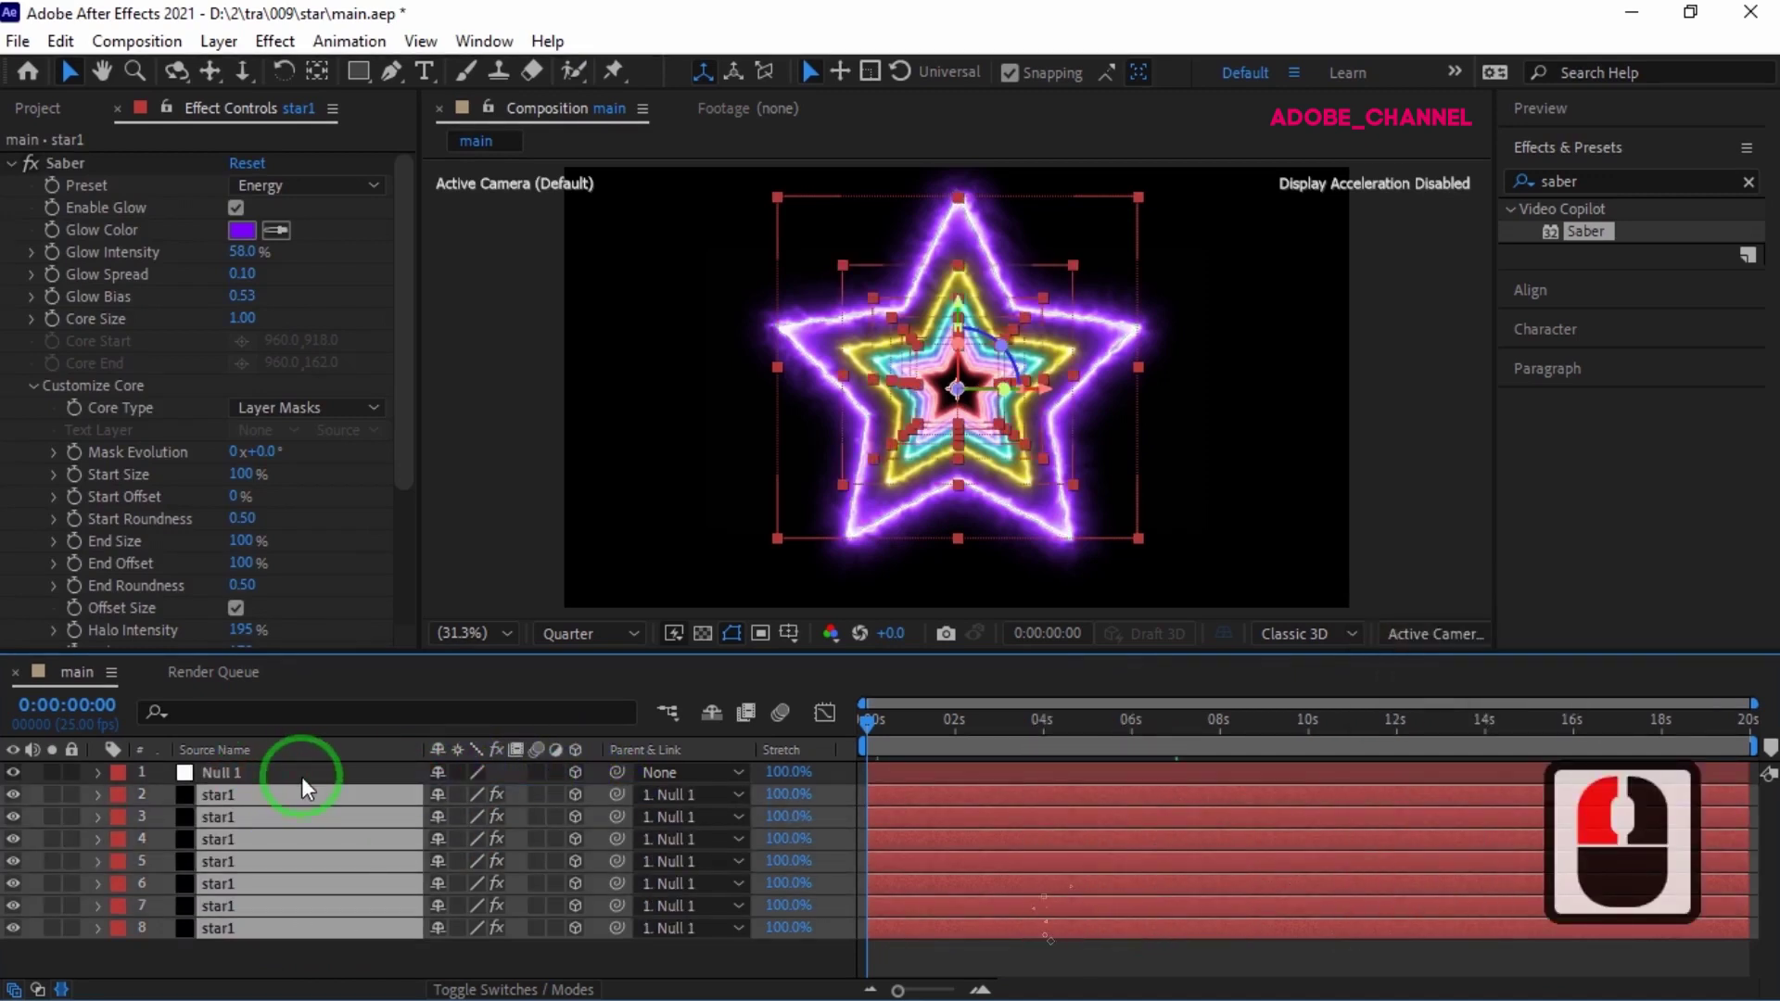
{"action": "left_click", "coordinate": [314, 785]}
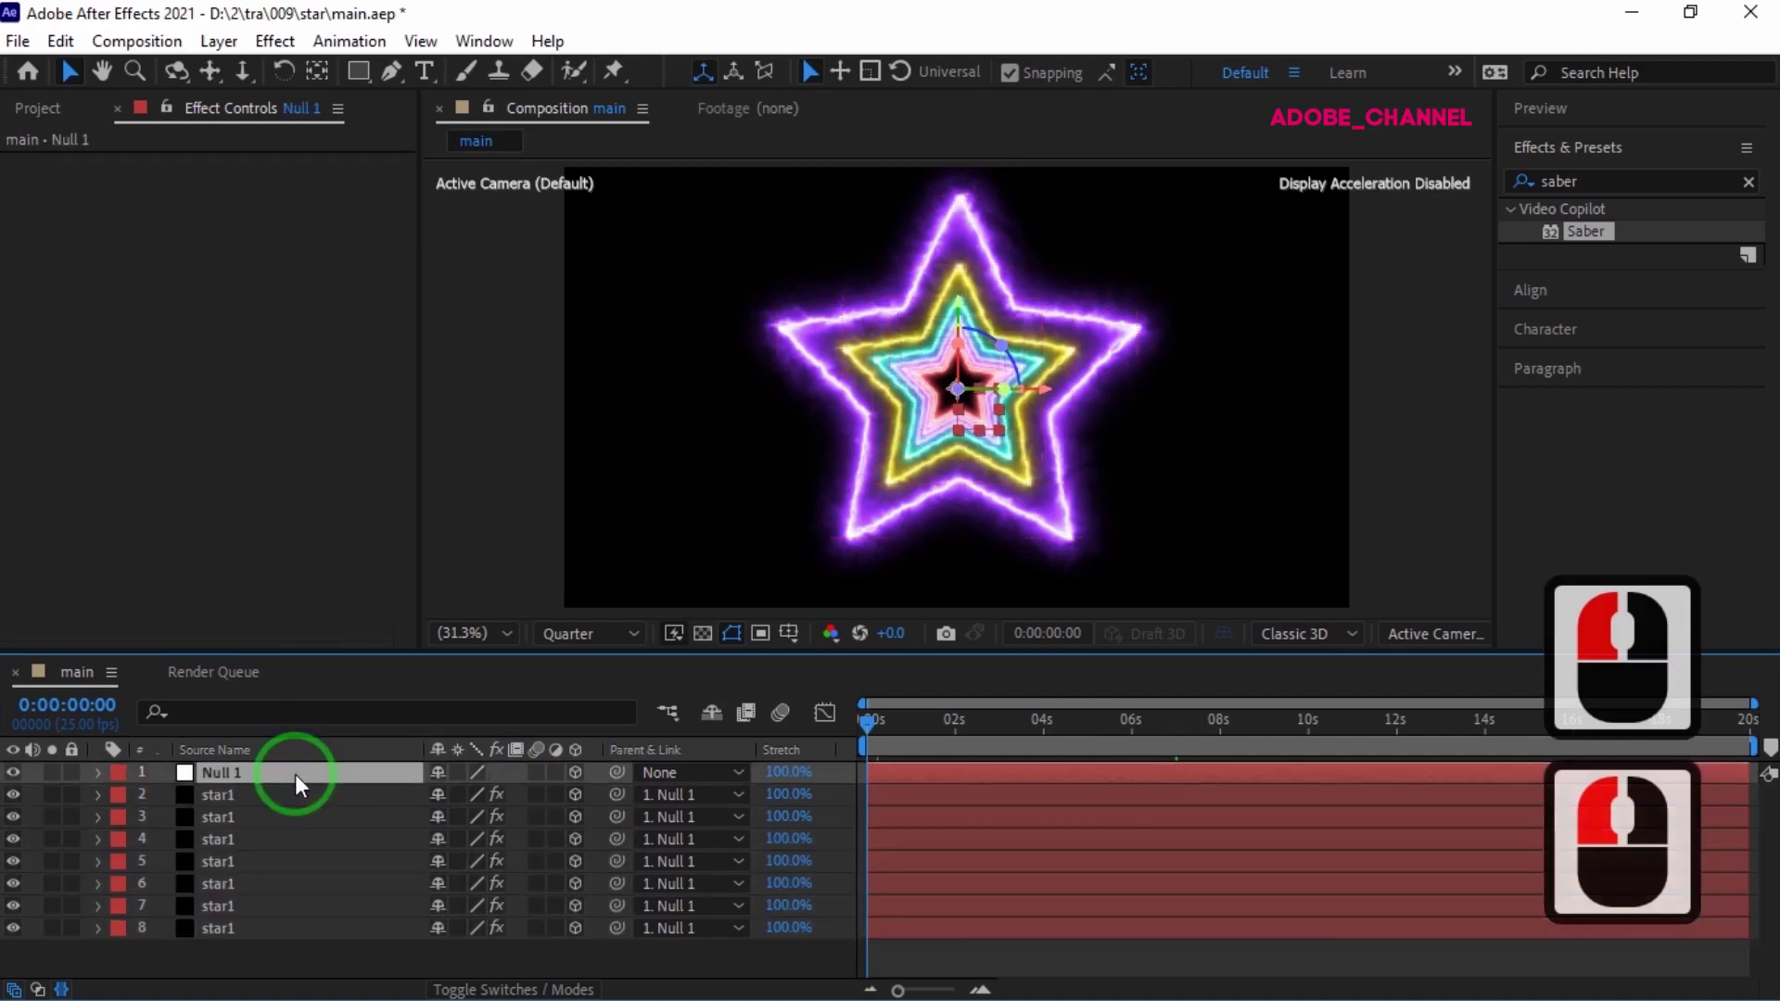
- Reveal Null 1's Position and Orientation and keyframe both at 0 seconds
{"action": "key", "text": "p"}
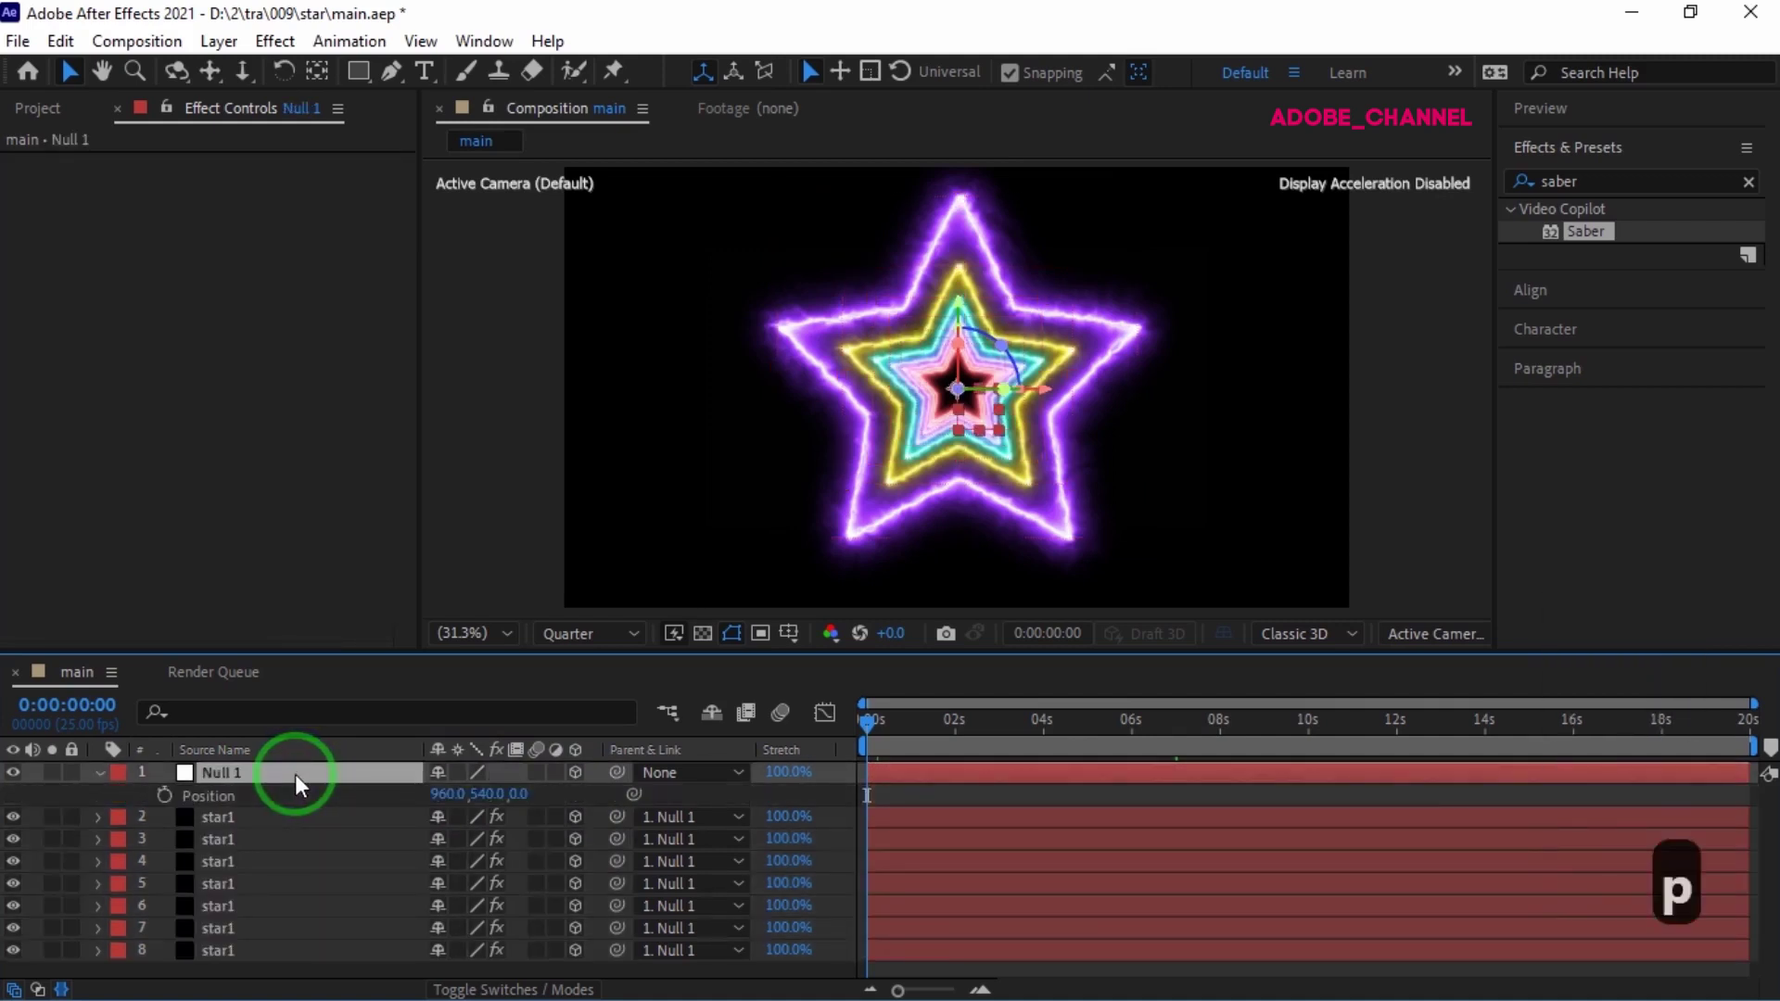
{"action": "key", "text": "shift+r"}
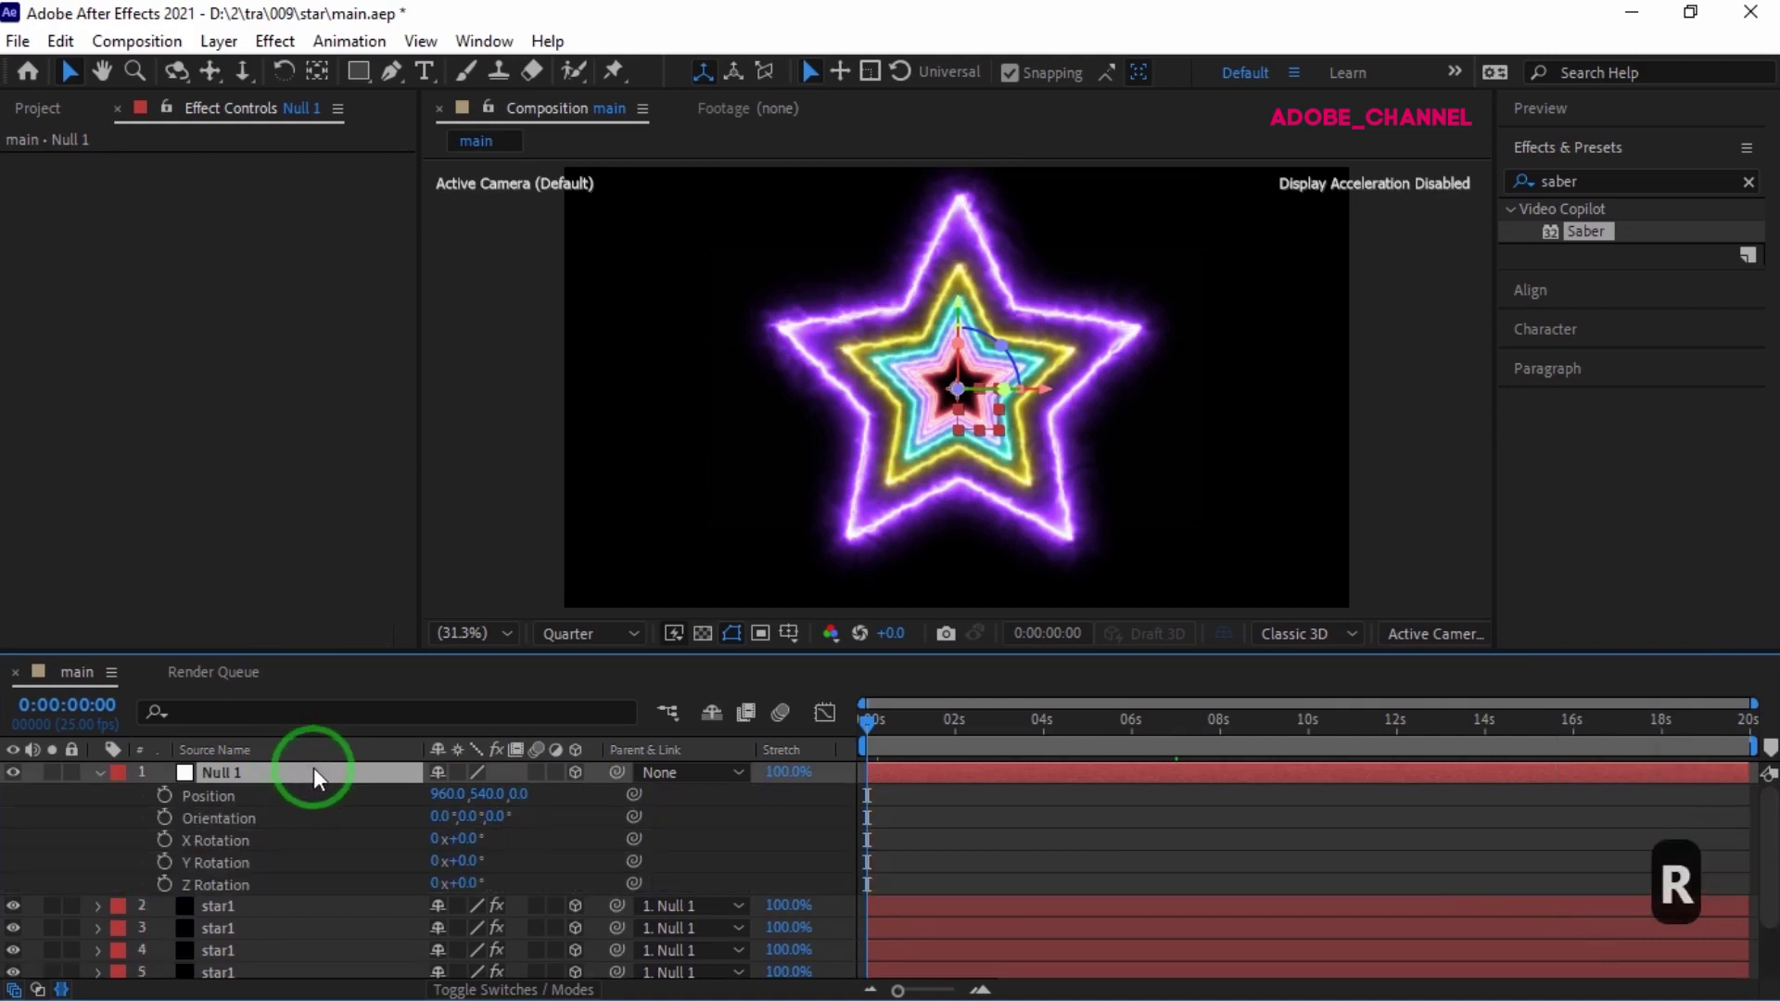
{"action": "left_click", "coordinate": [173, 807]}
{"action": "left_click", "coordinate": [176, 832]}
- Move to 7 seconds and enter Null 1's end position value
{"action": "left_click", "coordinate": [93, 711]}
{"action": "type", "text": "70"}
{"action": "key", "text": "Return"}
{"action": "left_click", "coordinate": [108, 706]}
{"action": "type", "text": "70 x 2 ↵"}
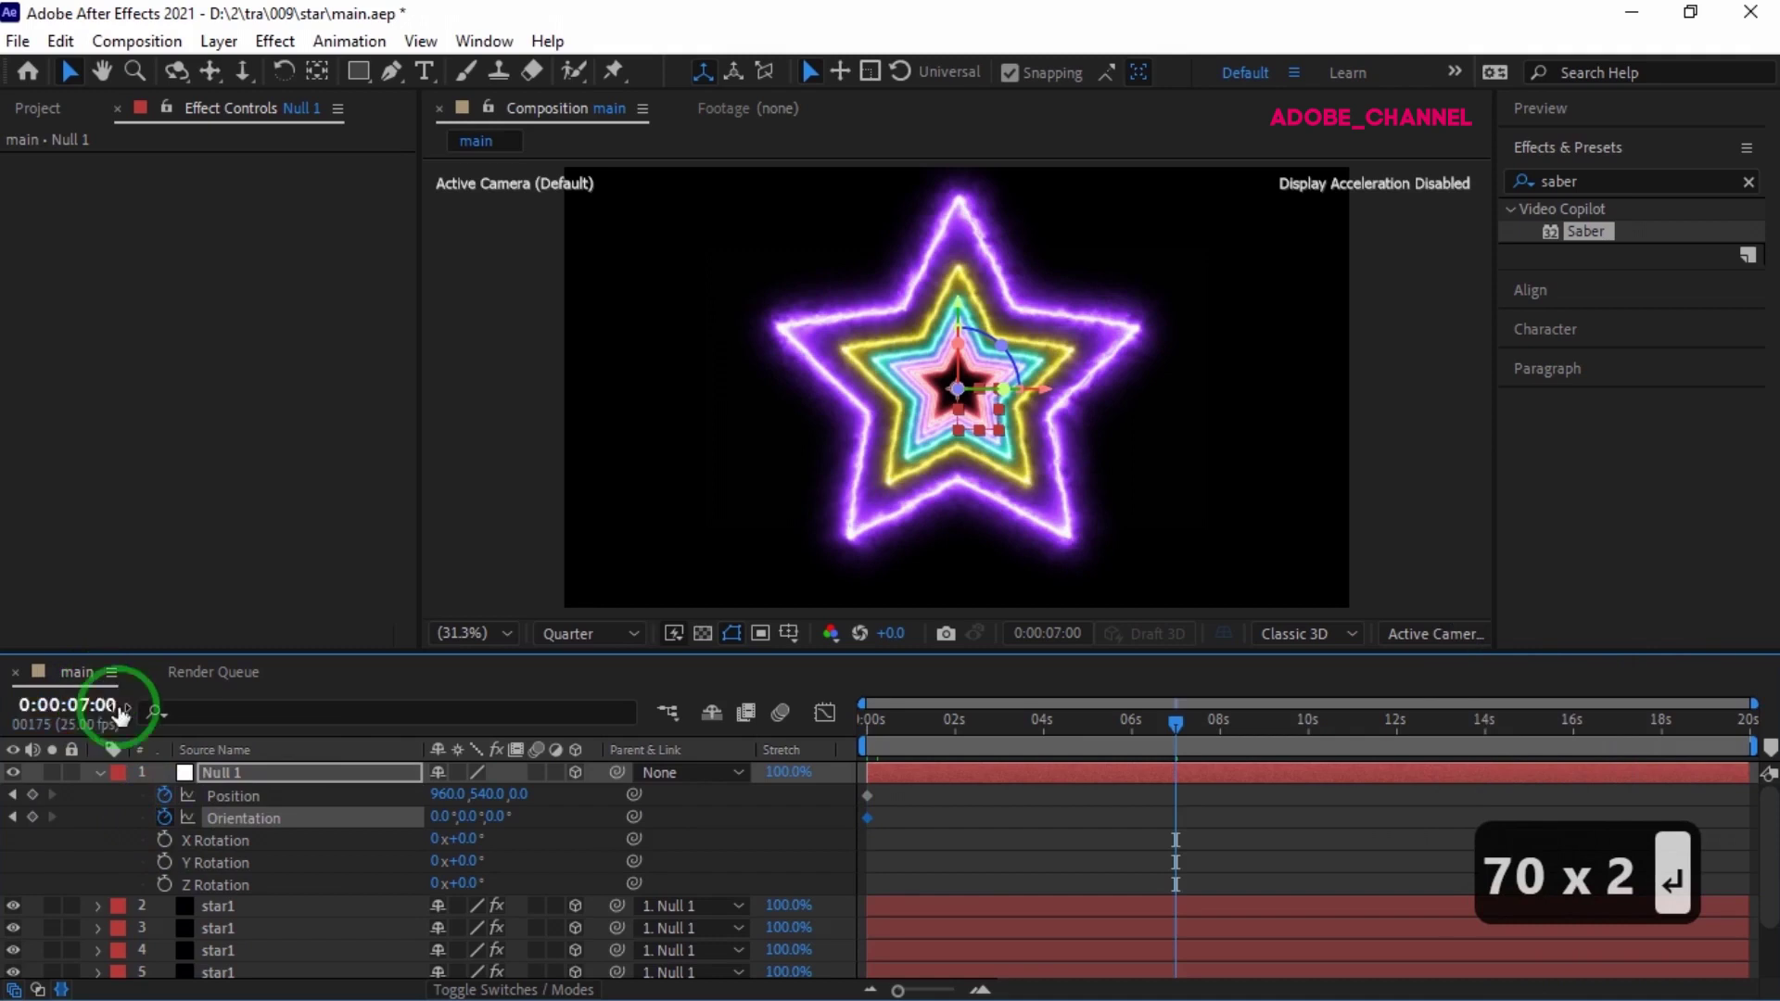
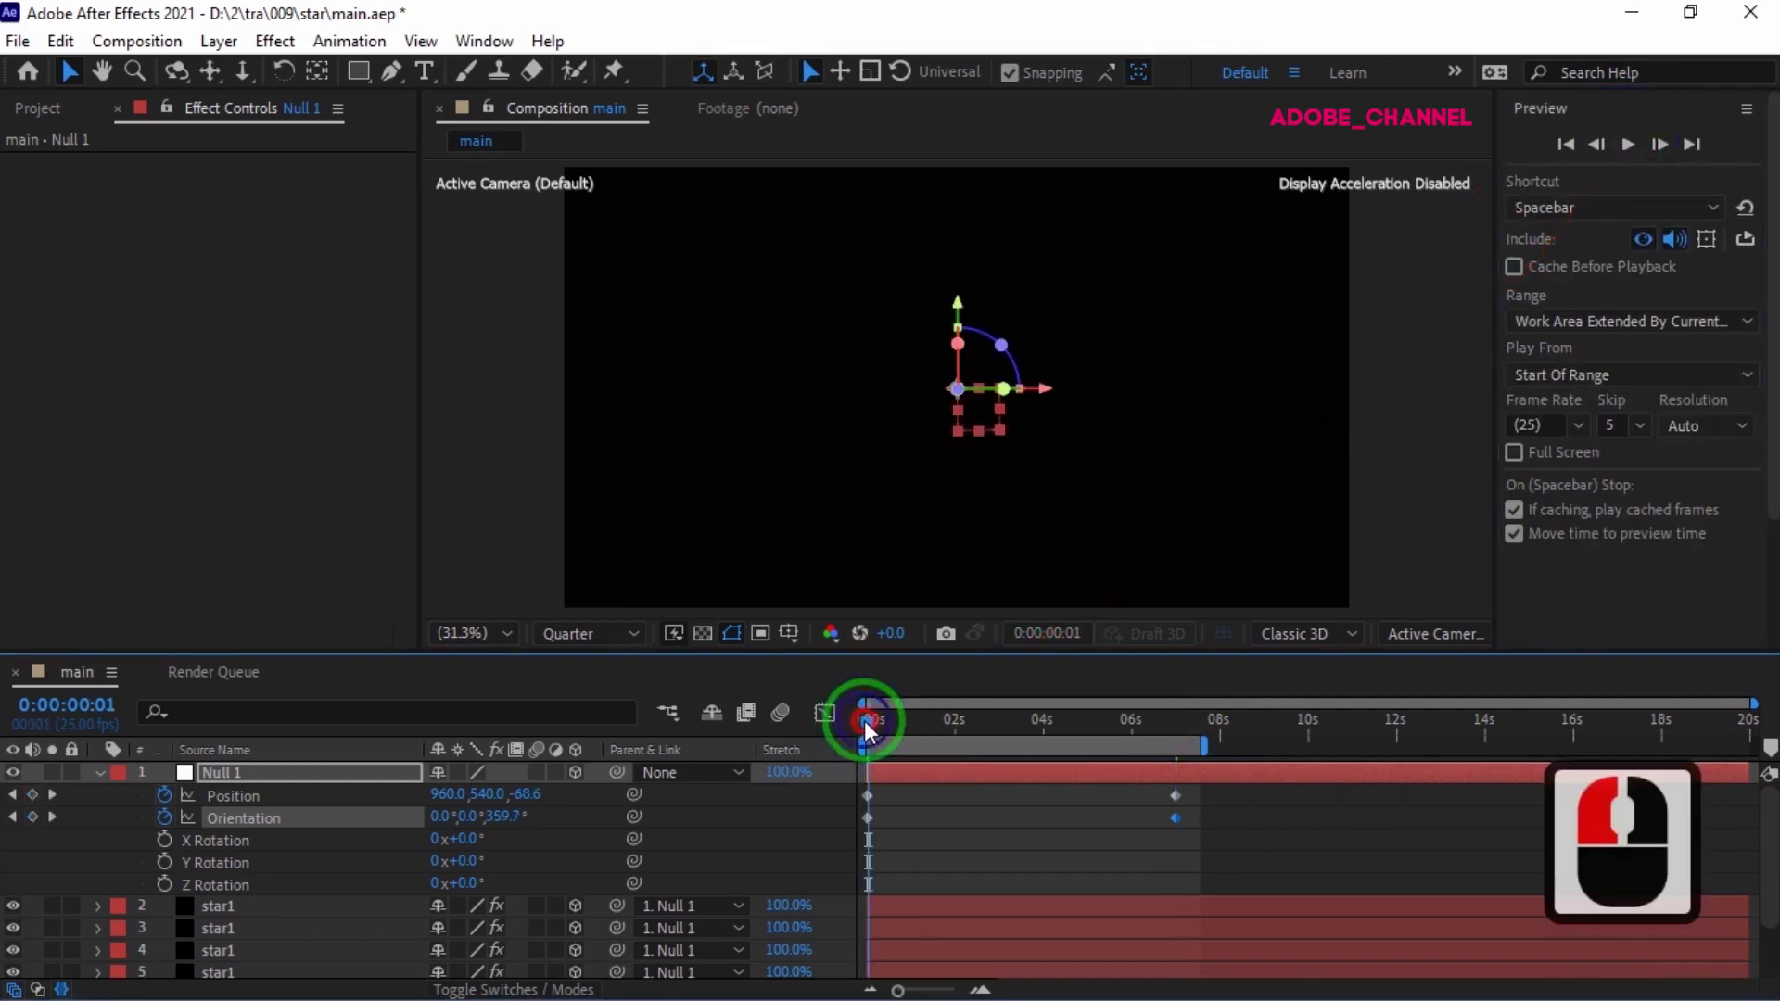
{"action": "left_click", "coordinate": [860, 733]}
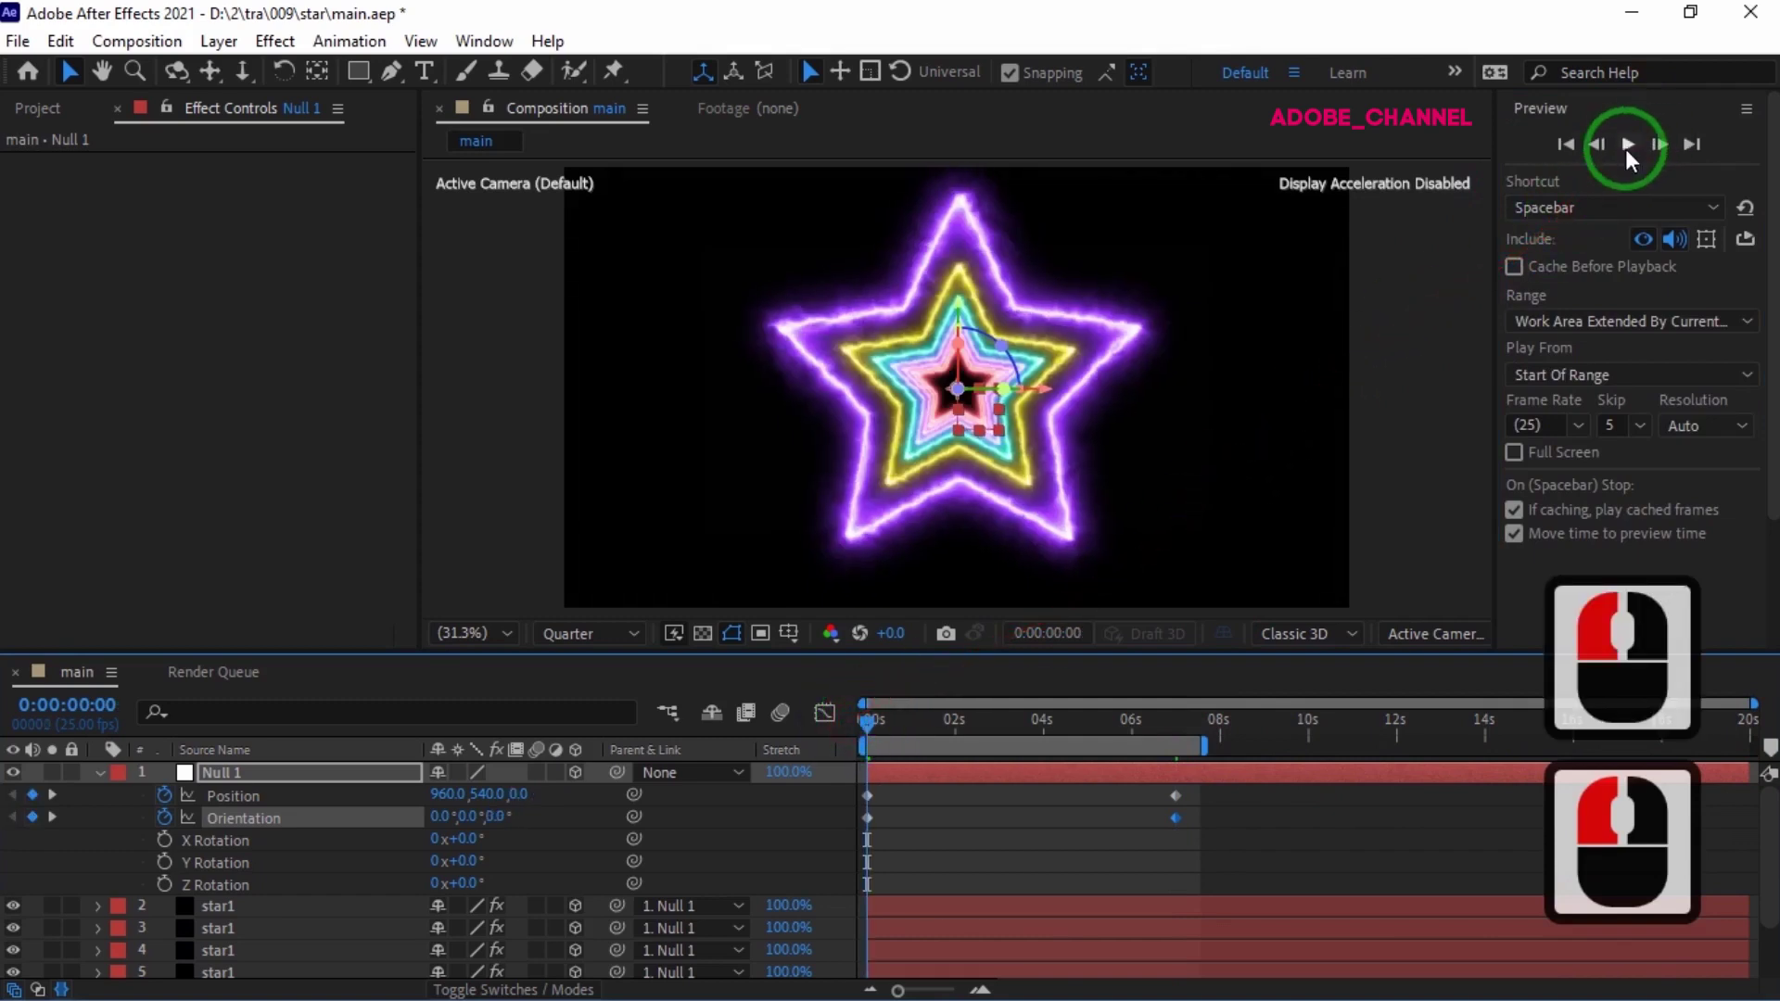
{"action": "left_click", "coordinate": [1638, 156]}
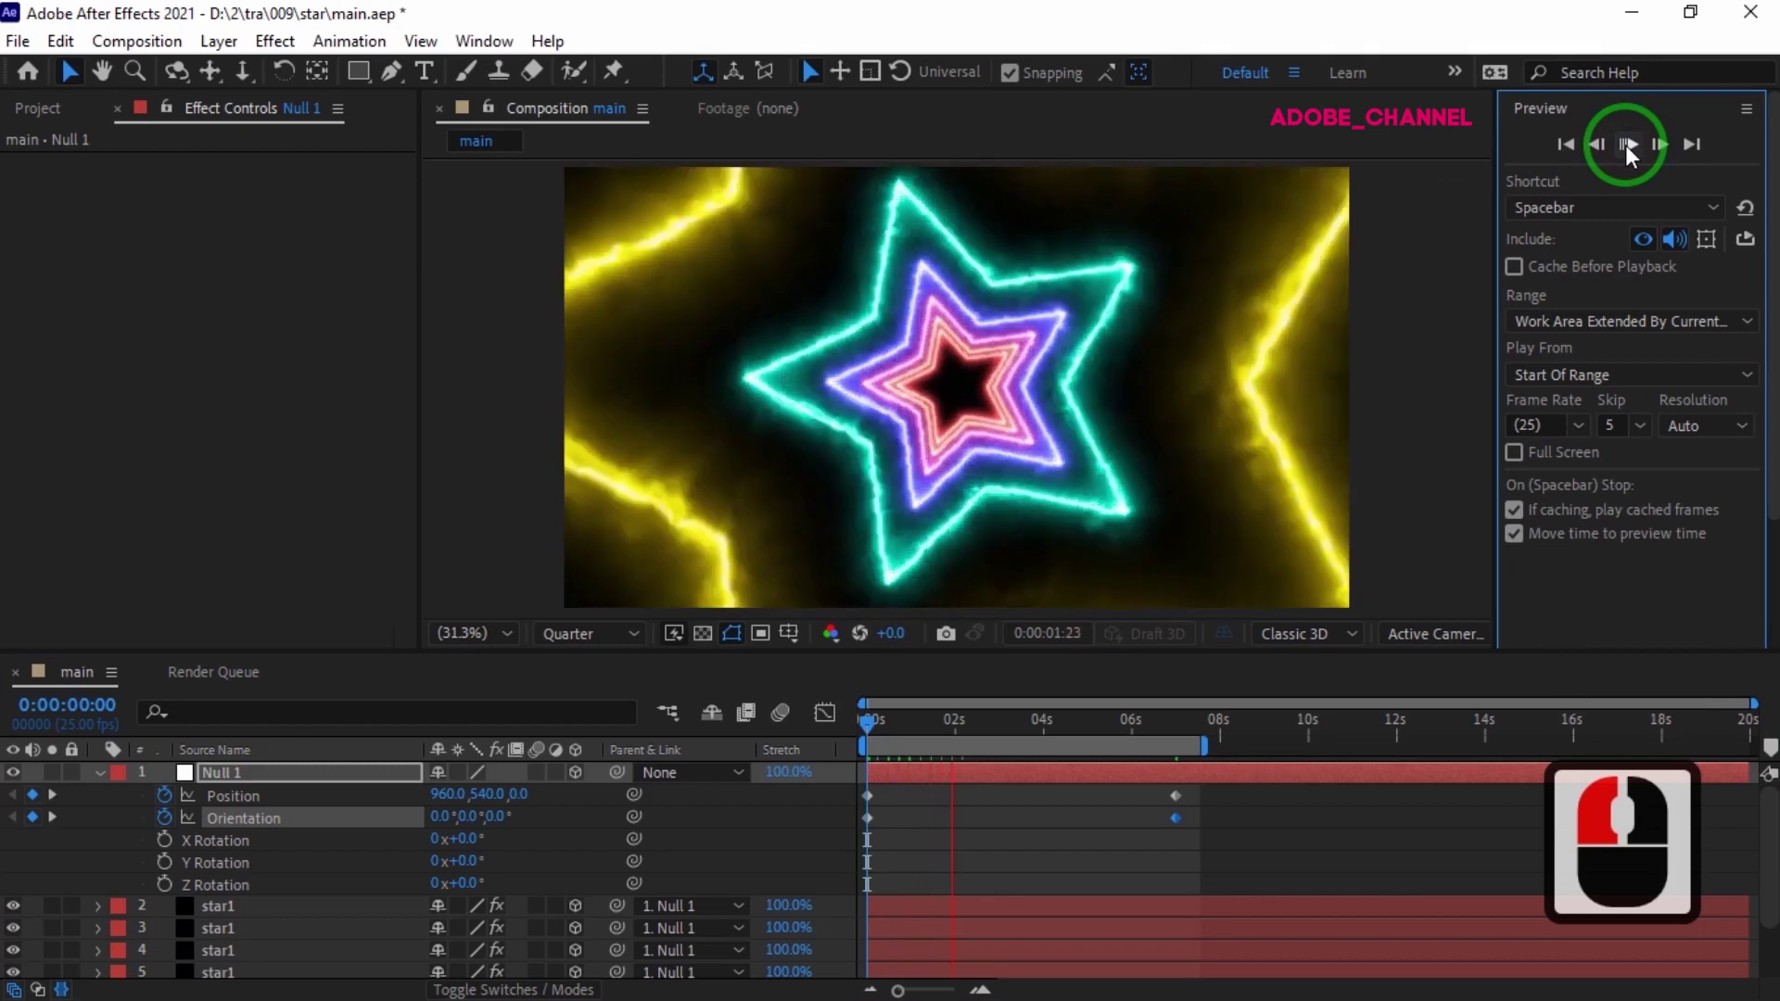
{"action": "left_click", "coordinate": [1637, 156]}
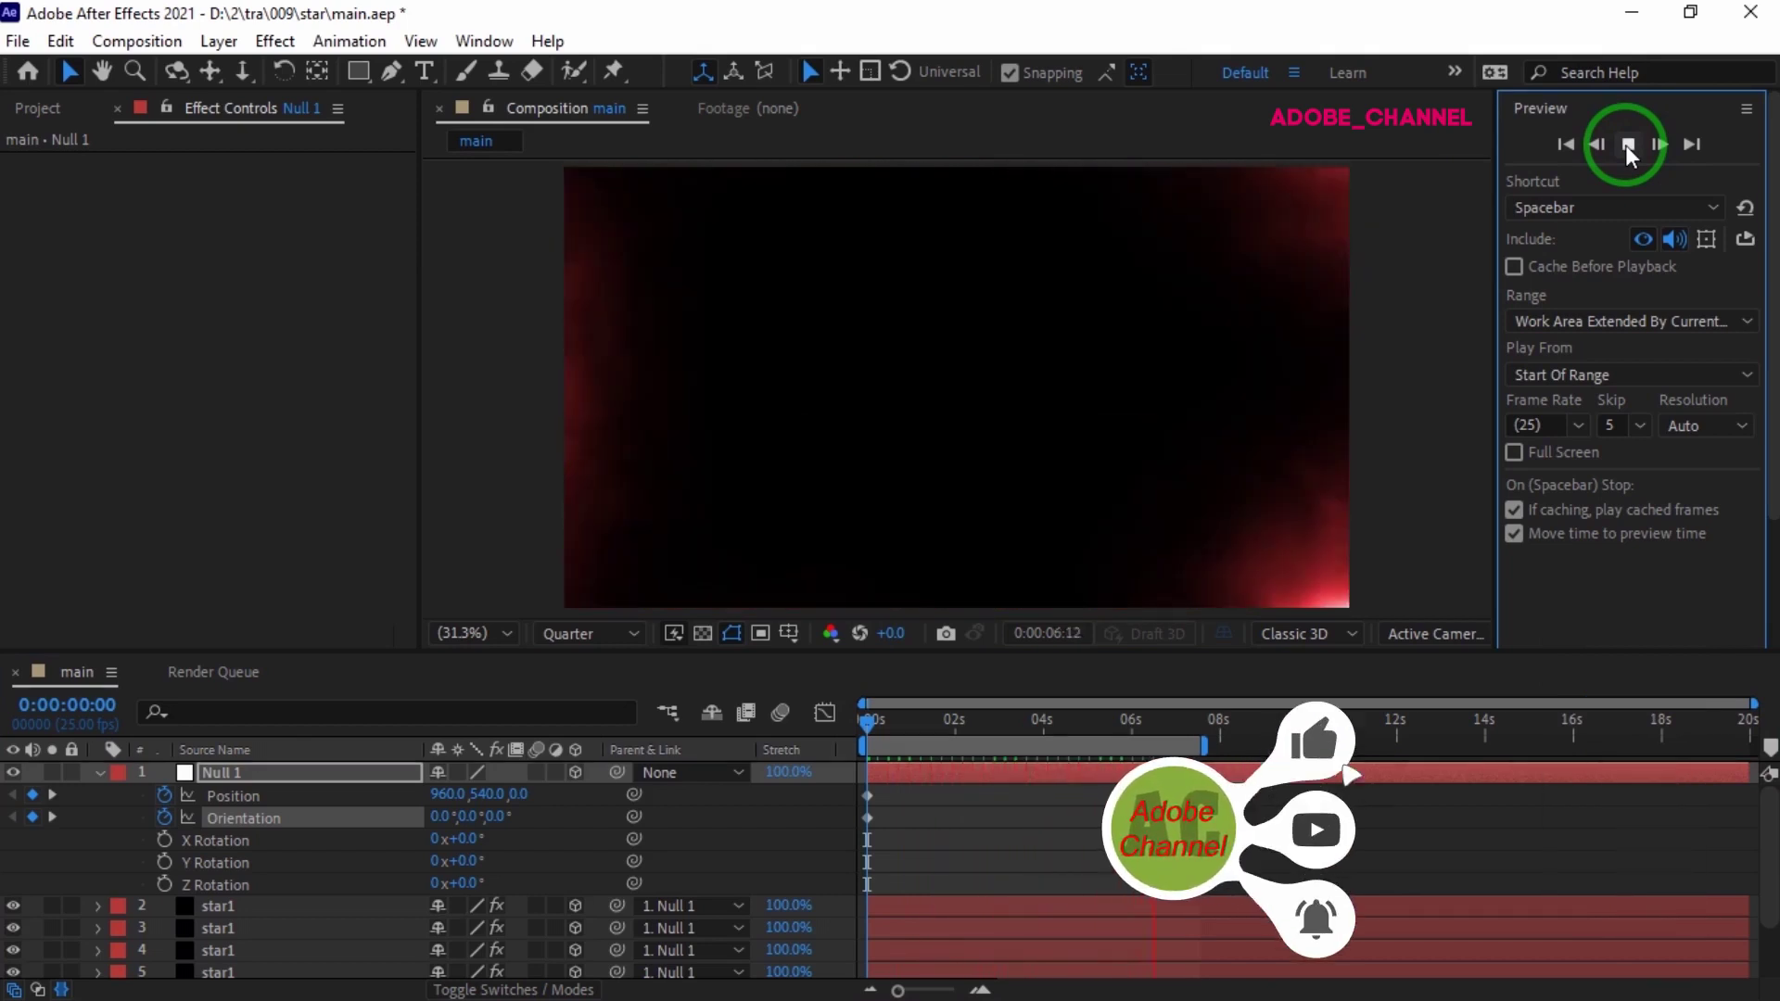
{"action": "left_click_drag", "start_coordinate": [1637, 156], "coordinate": [1349, 487]}
{"action": "left_click", "coordinate": [794, 798]}
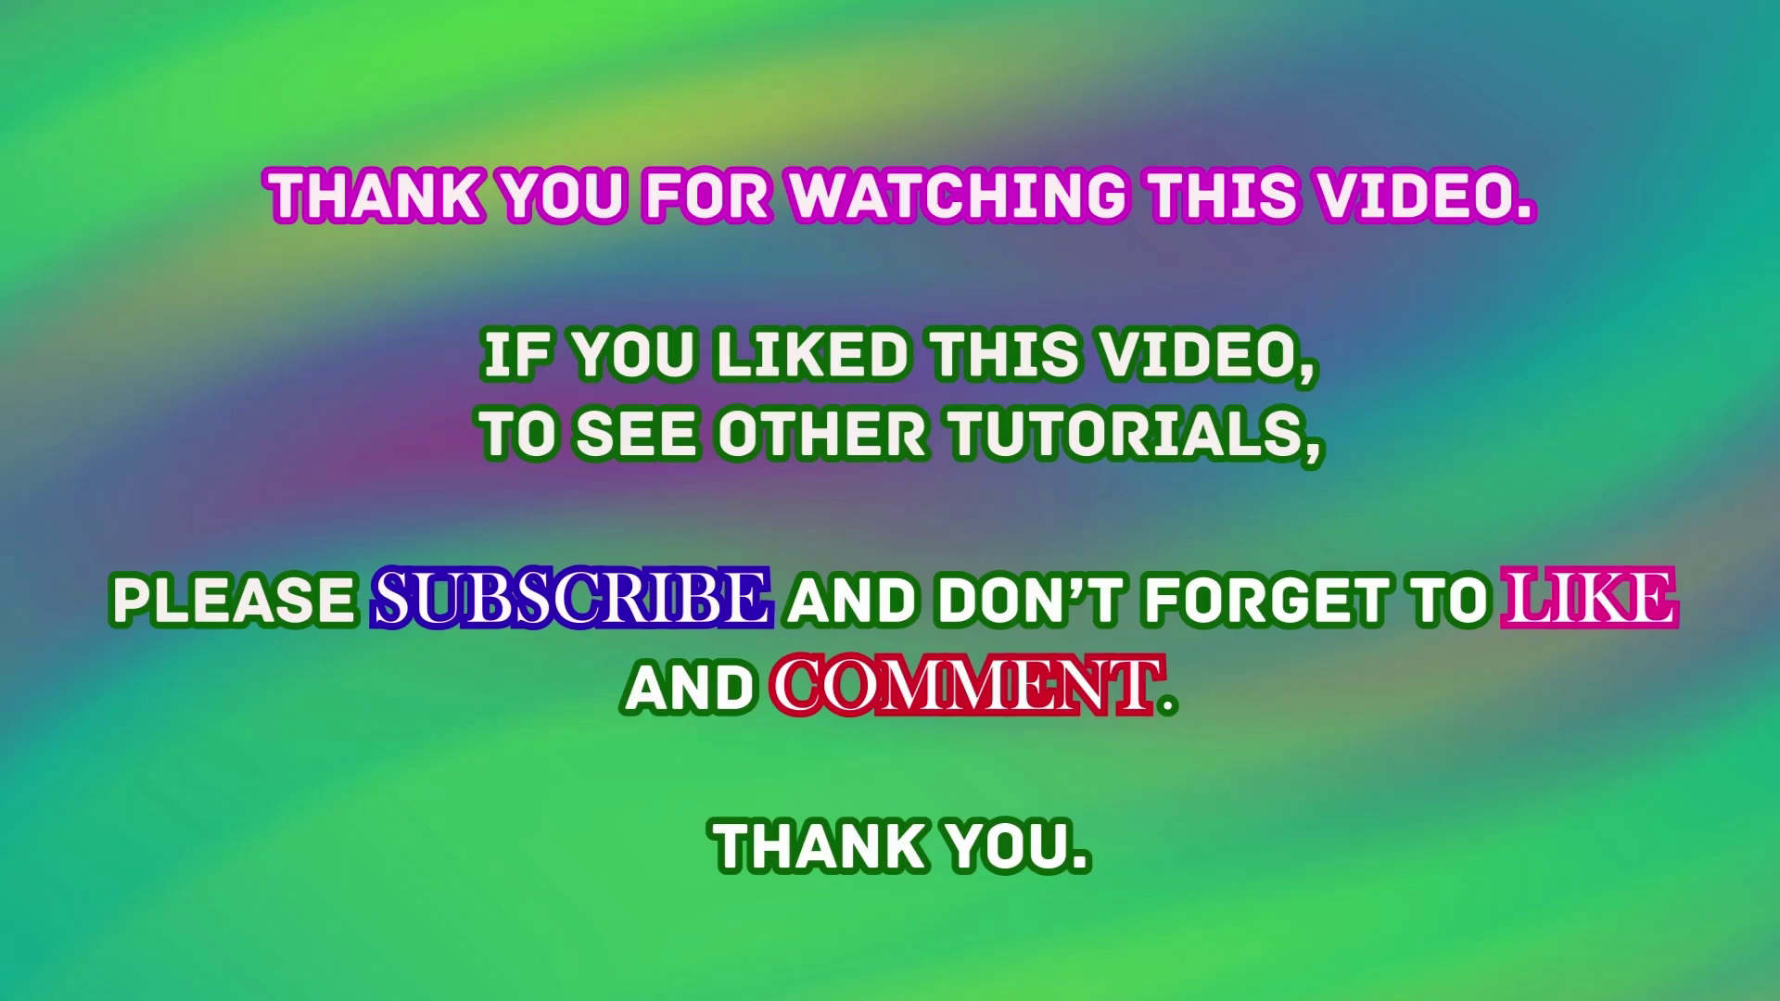